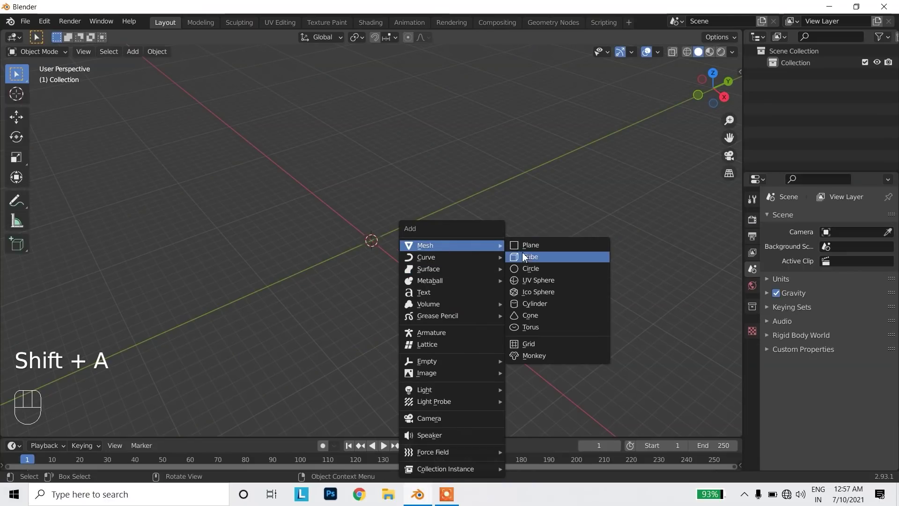
Scale the floor plane up and paste a copy rotated 90° on Y to stand upright
{"action": "key", "text": "s"}
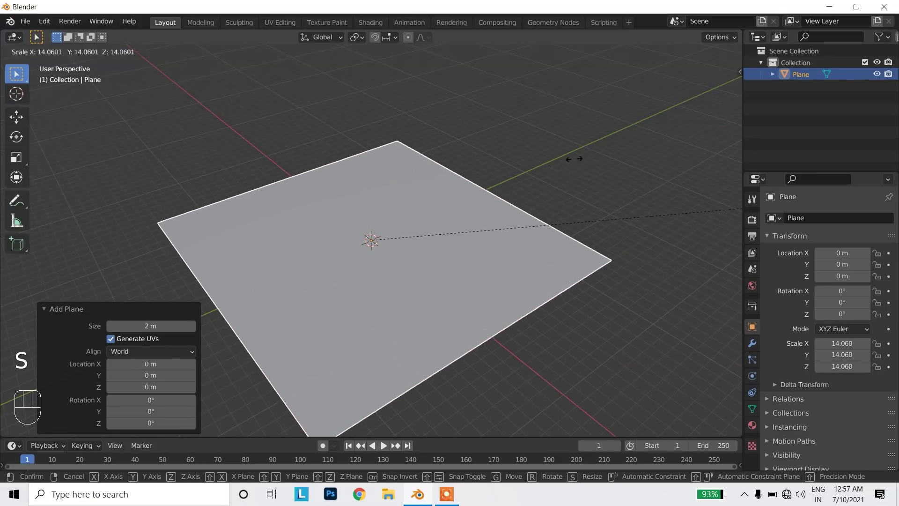
{"action": "key", "text": "ctrl+c"}
{"action": "key", "text": "ctrl+v"}
{"action": "key", "text": "space"}
{"action": "left_click", "coordinate": [390, 226]}
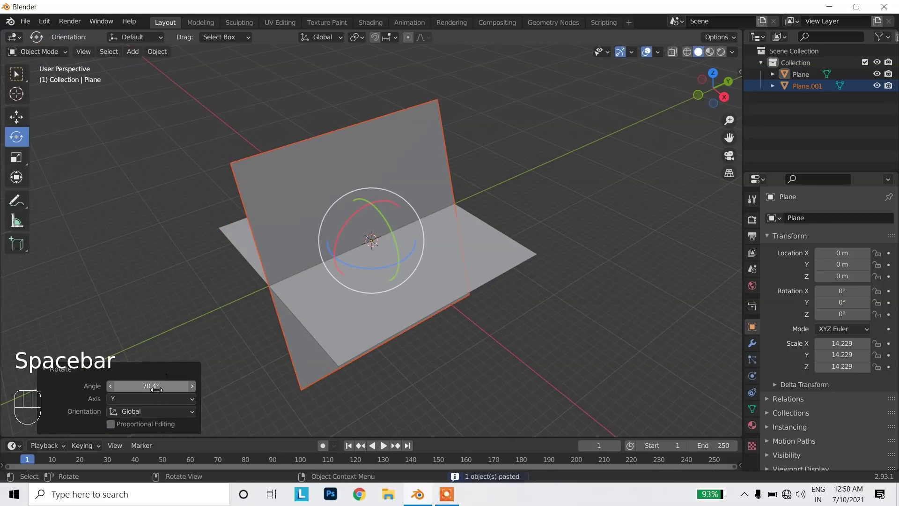
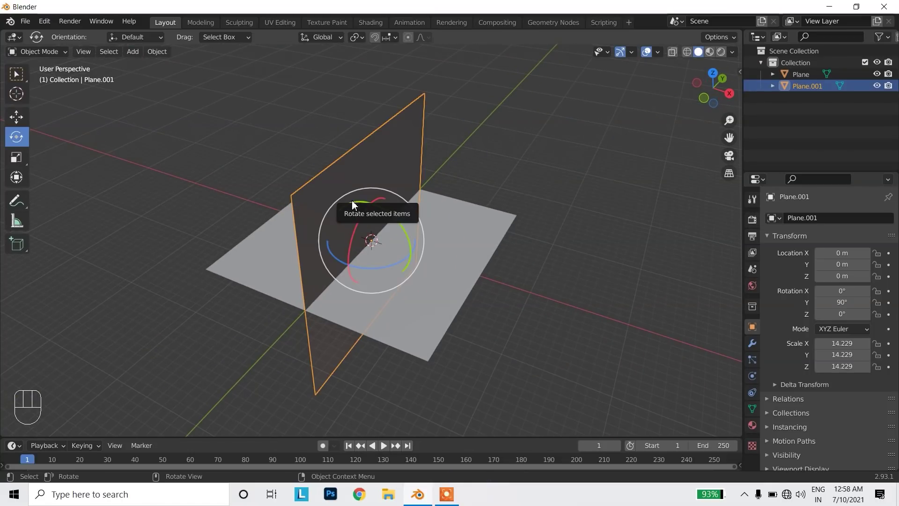
Move the upright plane to the floor's edge and raise it to stand as a wall
{"action": "key", "text": "space"}
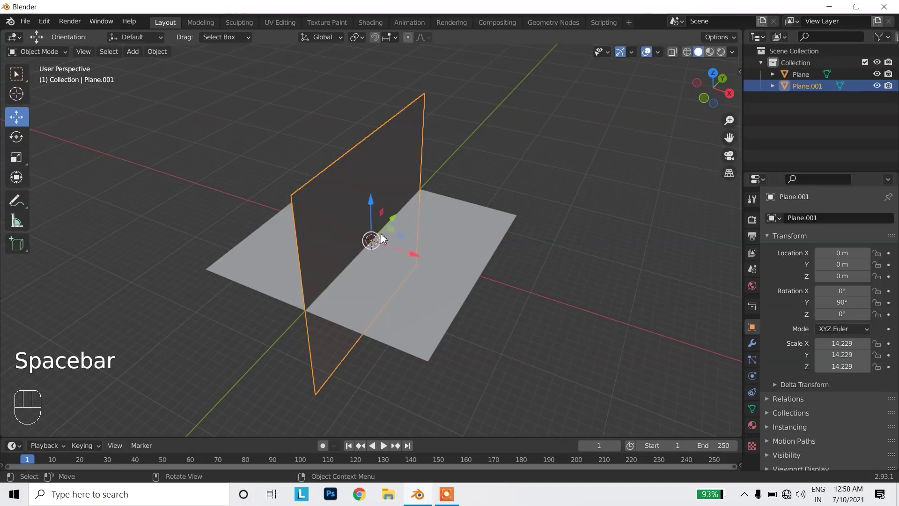
{"action": "left_click_drag", "start_coordinate": [410, 252], "coordinate": [317, 236]}
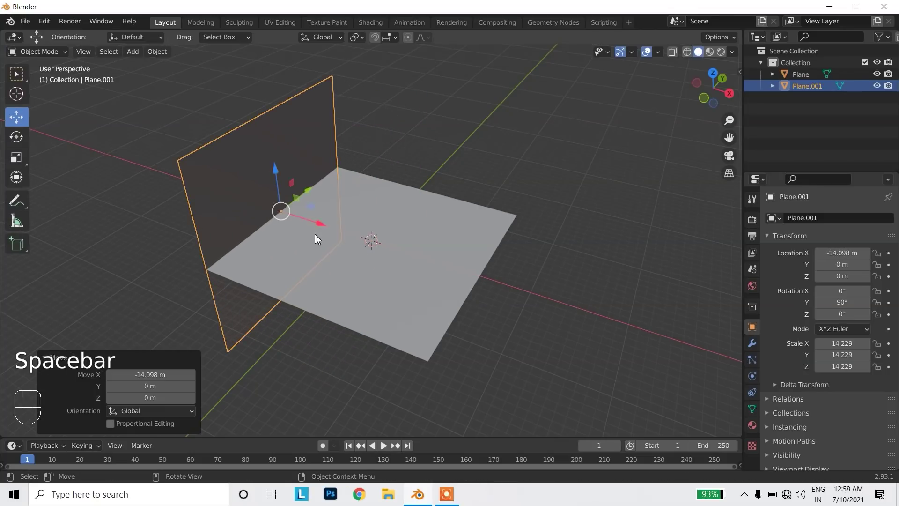
{"action": "left_click_drag", "start_coordinate": [280, 164], "coordinate": [285, 85]}
{"action": "left_click", "coordinate": [363, 147]}
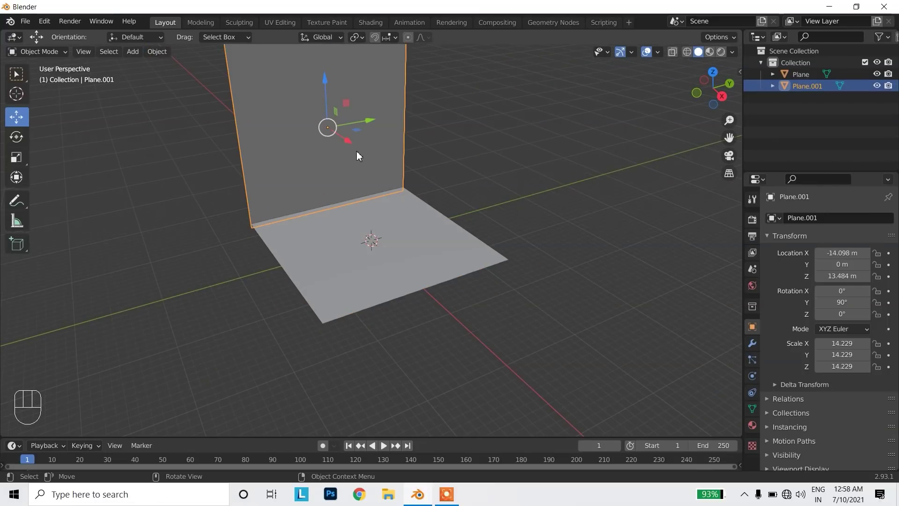
{"action": "left_click", "coordinate": [448, 339]}
{"action": "left_click_drag", "start_coordinate": [440, 323], "coordinate": [420, 317]}
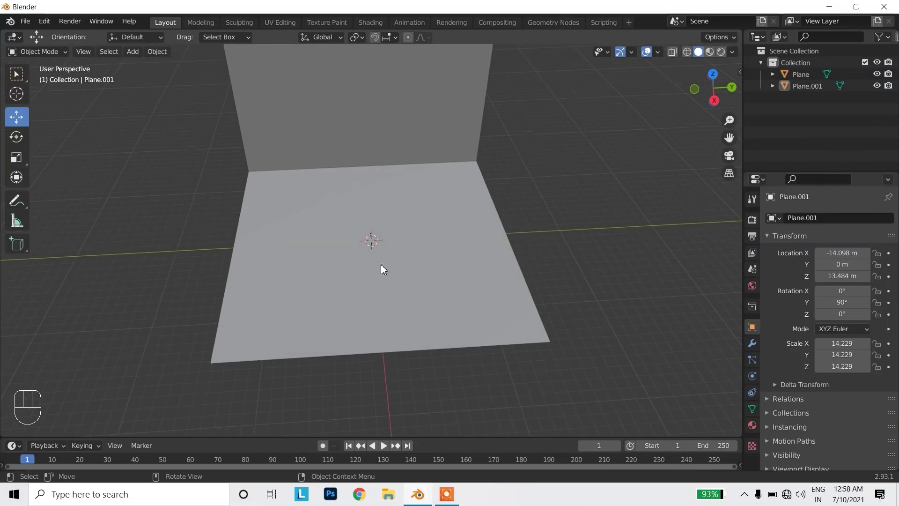
{"action": "middle_click", "coordinate": [394, 294]}
Add a cube beside the floor and enter face editing on it
{"action": "left_click", "coordinate": [485, 303]}
{"action": "key", "text": "shift+a"}
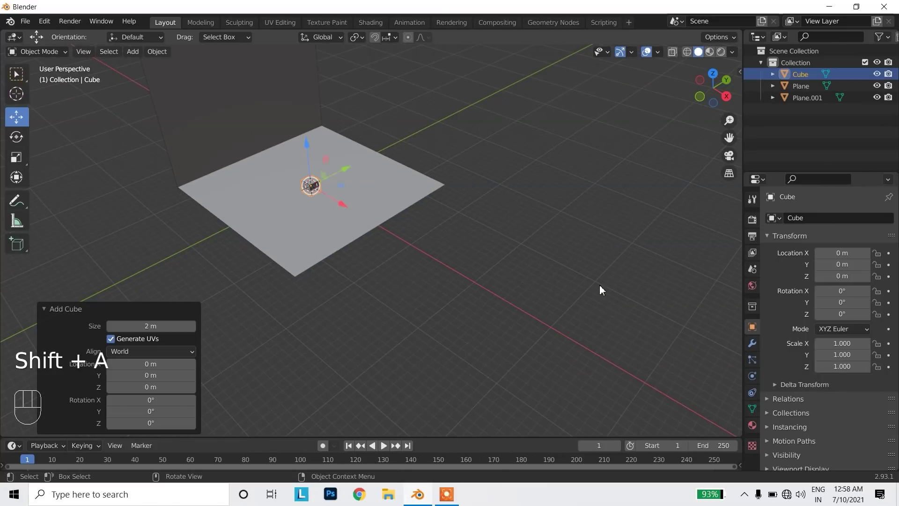
{"action": "left_click", "coordinate": [386, 225]}
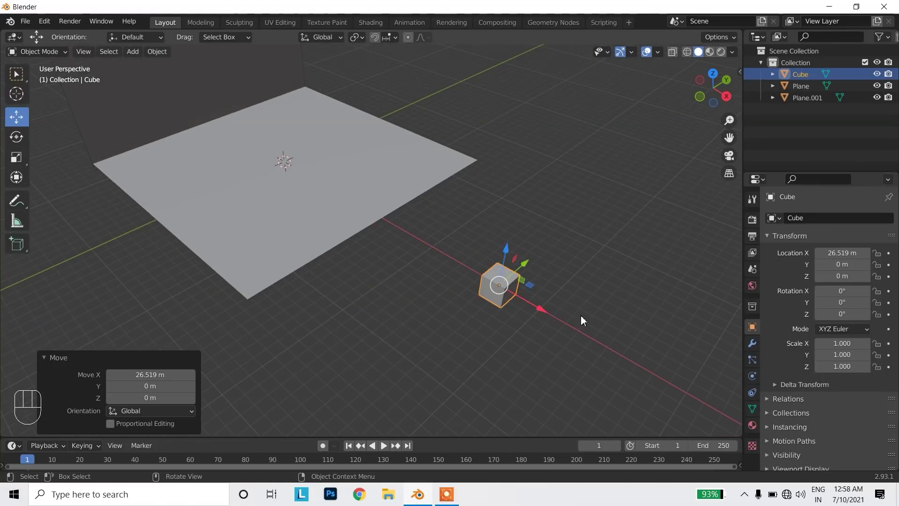
{"action": "left_click_drag", "start_coordinate": [626, 326], "coordinate": [577, 312]}
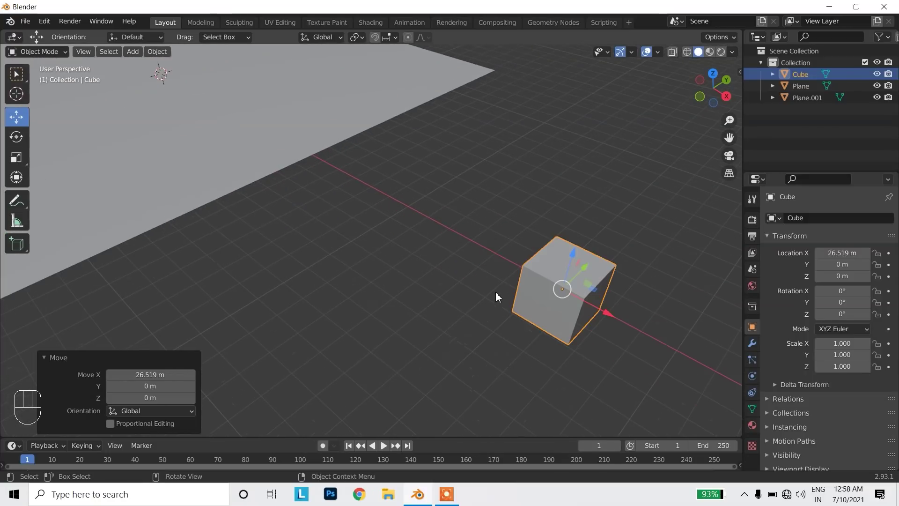
{"action": "key", "text": "Tab"}
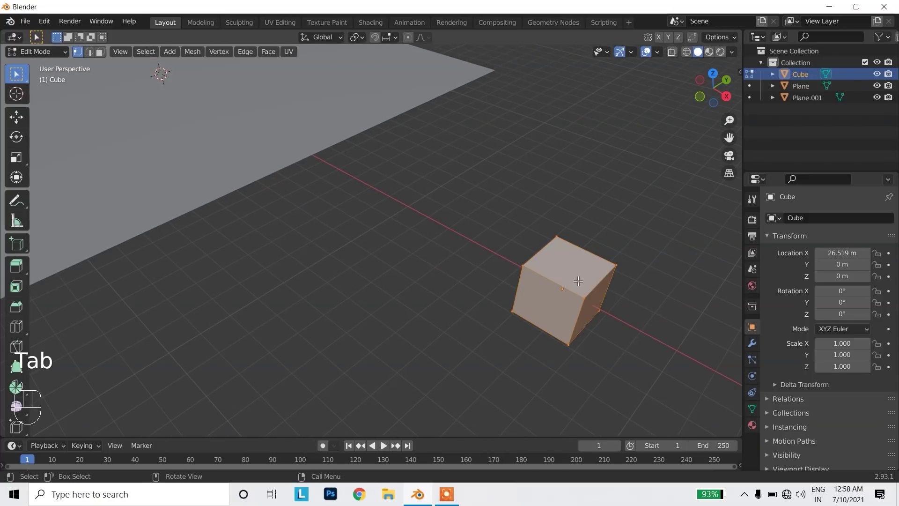
{"action": "key", "text": "3"}
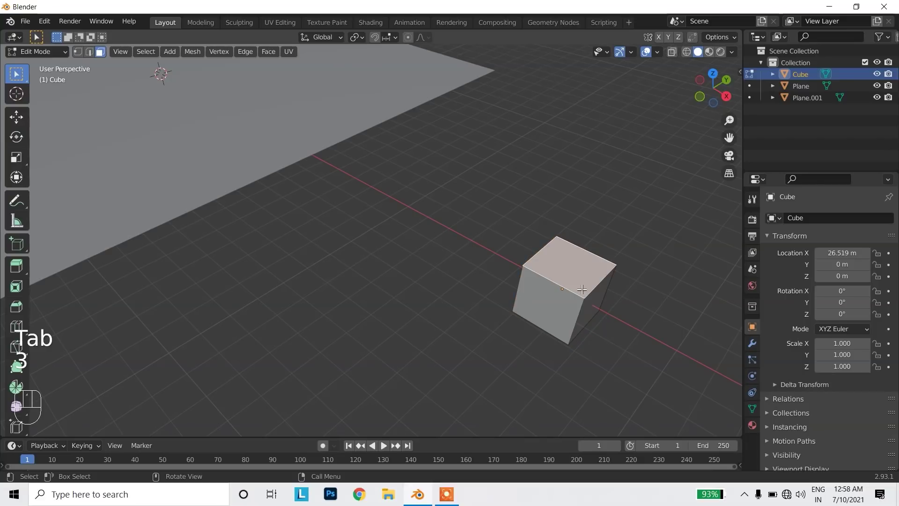
Lower the top face and pull out an end face to make a long thin slab
{"action": "key", "text": "space"}
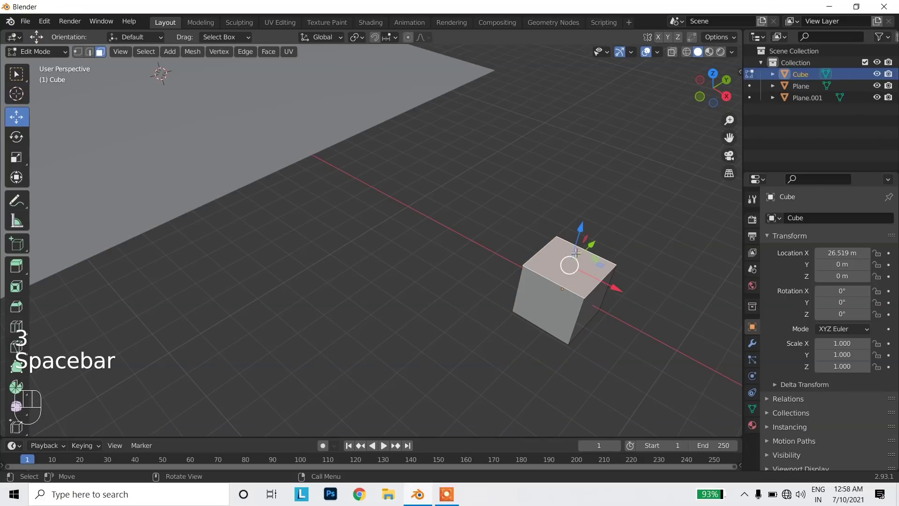
{"action": "left_click_drag", "start_coordinate": [580, 246], "coordinate": [582, 301]}
{"action": "left_click_drag", "start_coordinate": [582, 323], "coordinate": [533, 315]}
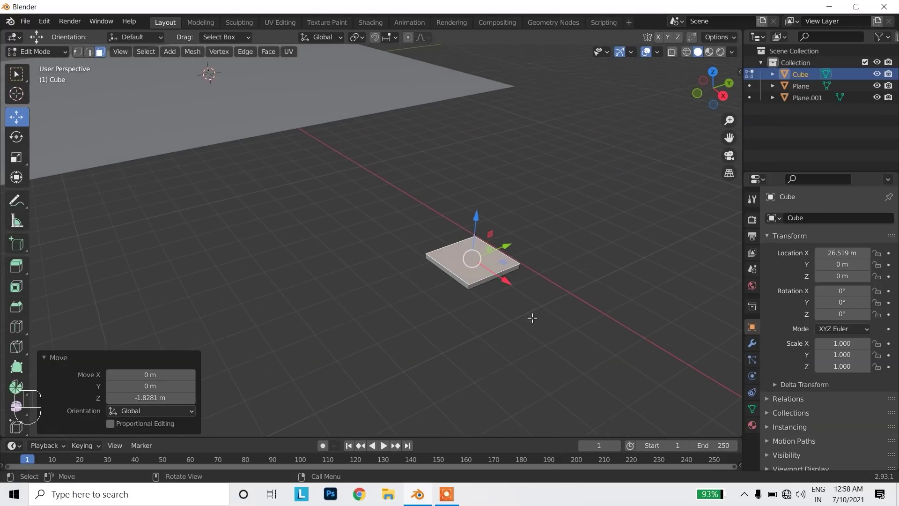
{"action": "left_click", "coordinate": [490, 280]}
{"action": "left_click_drag", "start_coordinate": [532, 299], "coordinate": [542, 363]}
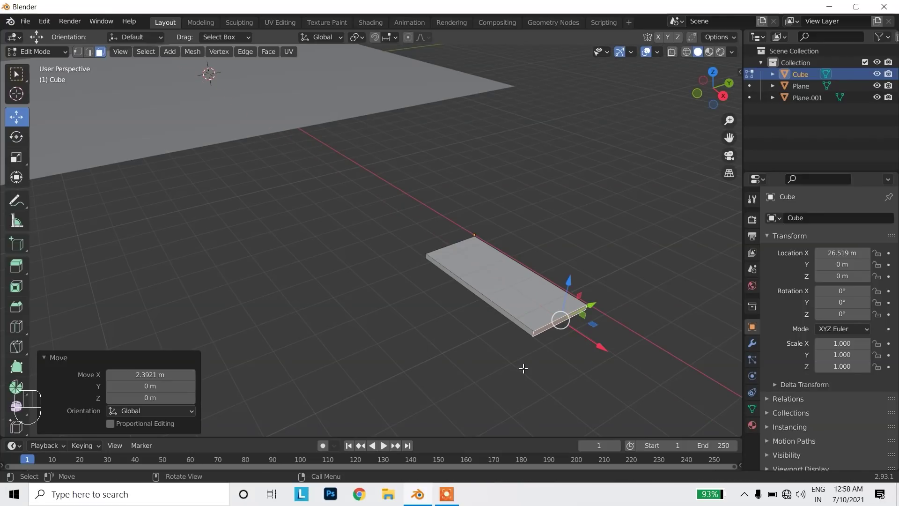
{"action": "key", "text": "Tab"}
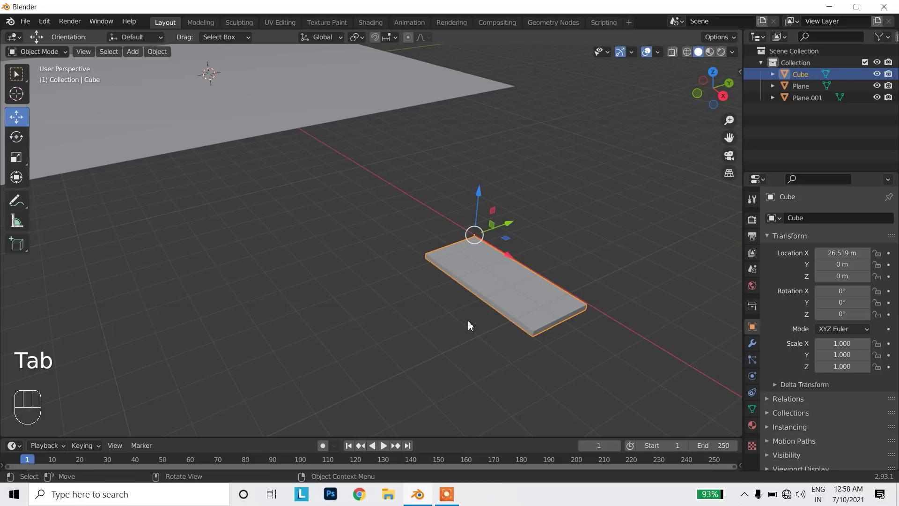
Enlarge the slab and bevel its end edges with ~28 segments into a semicircle
{"action": "key", "text": "s"}
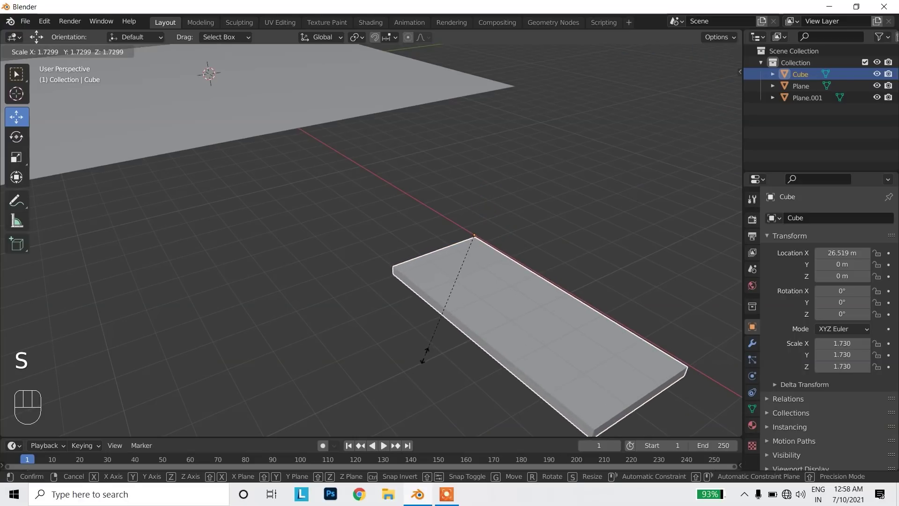
{"action": "key", "text": "Tab"}
{"action": "left_click", "coordinate": [501, 313]}
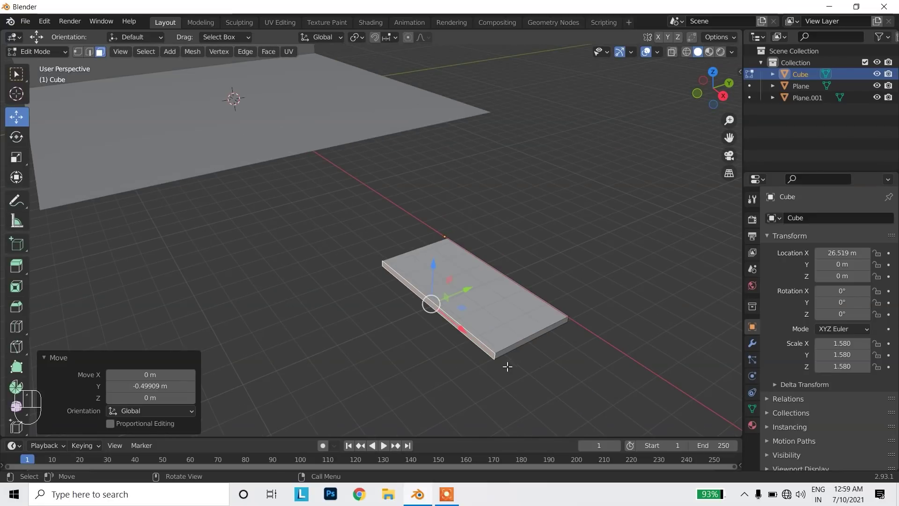
{"action": "key", "text": "2"}
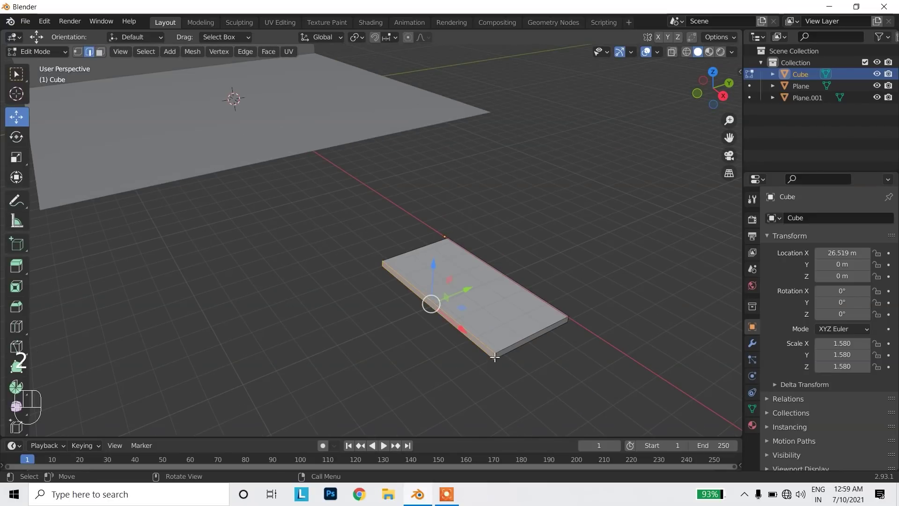
{"action": "left_click", "coordinate": [569, 317]}
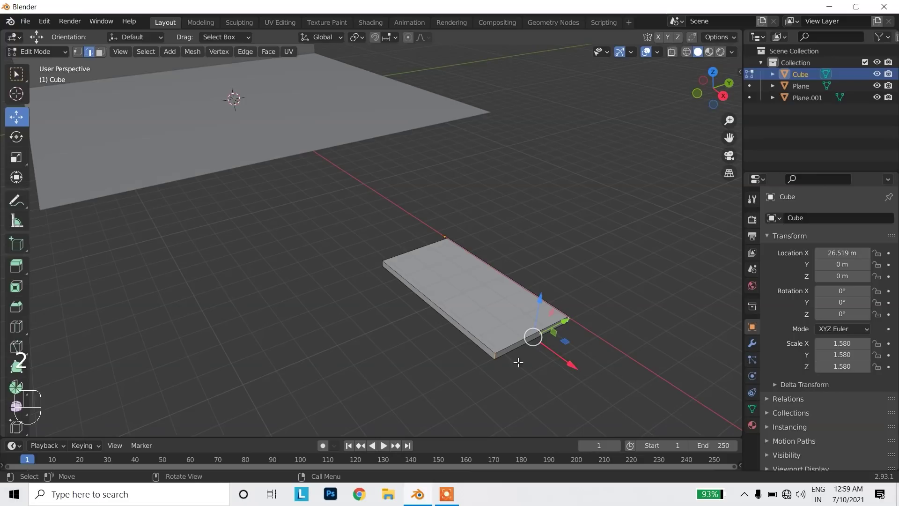
{"action": "key", "text": "ctrl+b"}
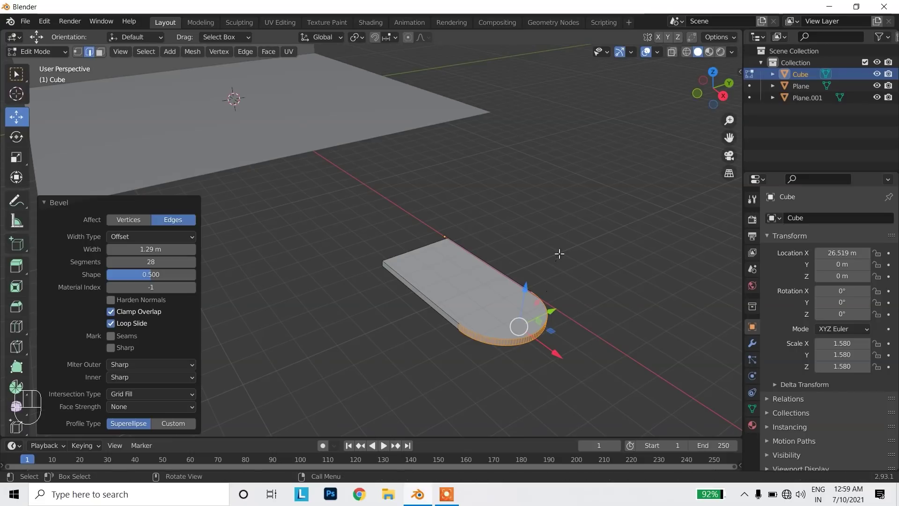
Rotate the rounded slab to stand upright as an arch
{"action": "key", "text": "Tab"}
{"action": "key", "text": "space"}
{"action": "left_click_drag", "start_coordinate": [478, 238], "coordinate": [217, 367]}
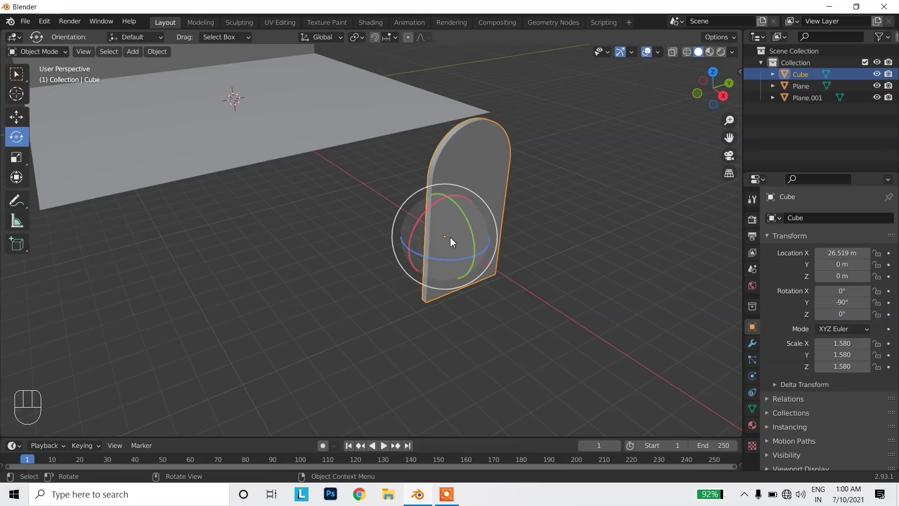
{"action": "left_click_drag", "start_coordinate": [437, 294], "coordinate": [426, 297]}
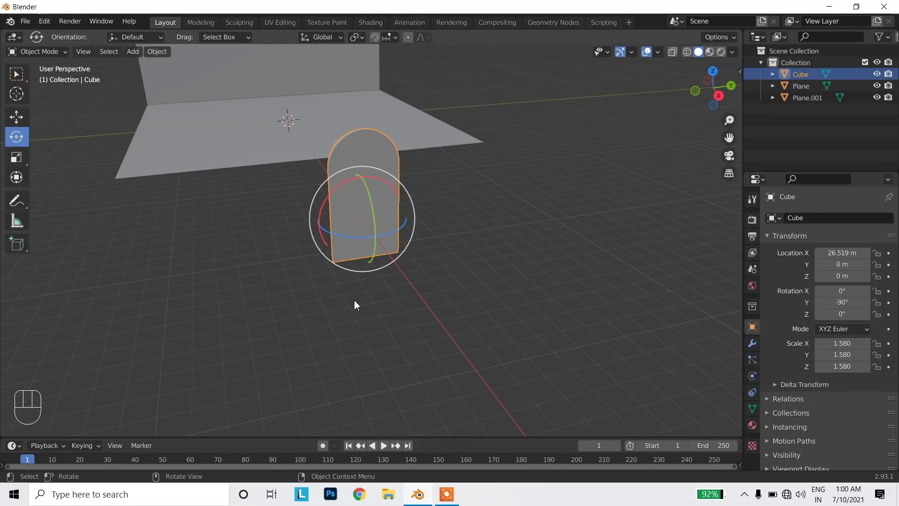
{"action": "key", "text": "s"}
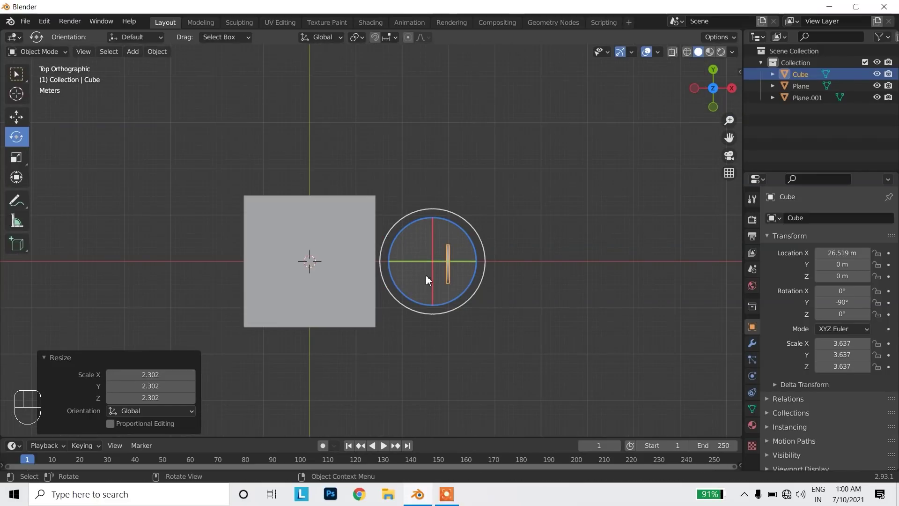
From the top view, move the arch to the floor's left edge in front of the wall
{"action": "key", "text": "space"}
{"action": "left_click_drag", "start_coordinate": [456, 260], "coordinate": [305, 263]}
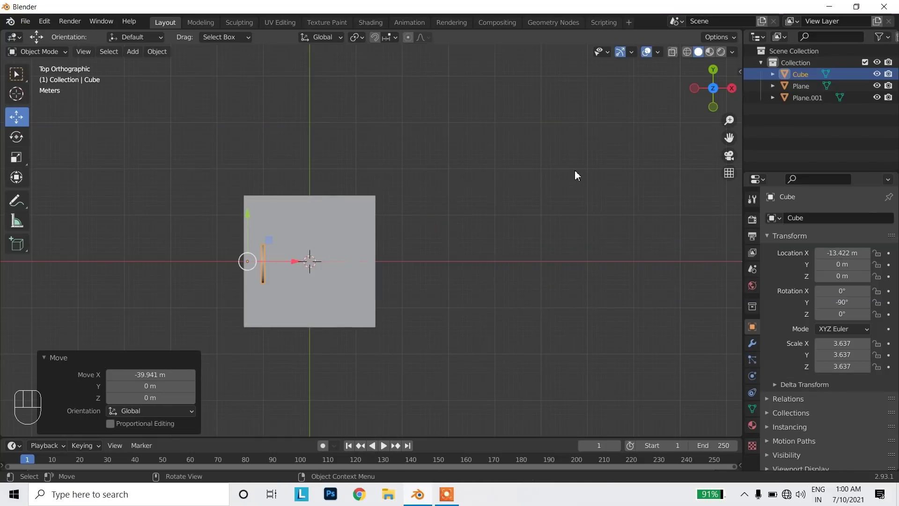
{"action": "left_click_drag", "start_coordinate": [661, 56], "coordinate": [643, 59]}
{"action": "left_click_drag", "start_coordinate": [661, 55], "coordinate": [449, 314]}
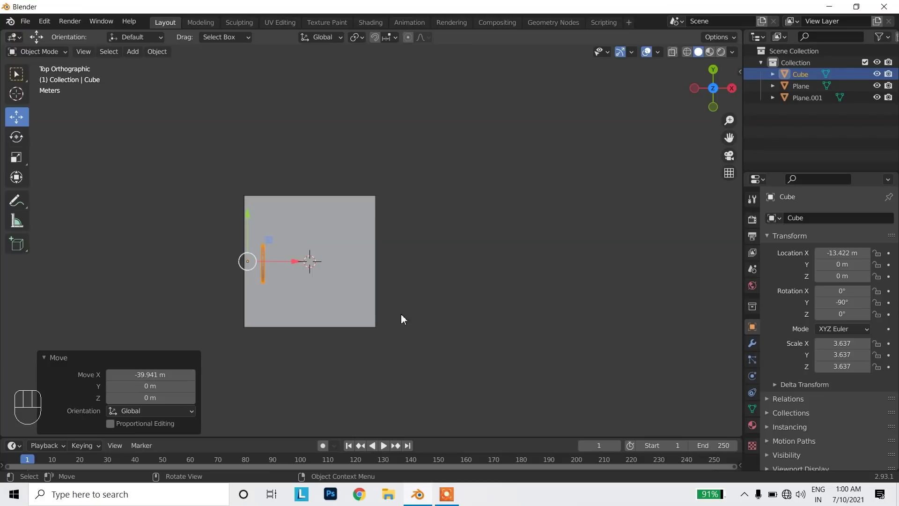
{"action": "left_click", "coordinate": [345, 256]}
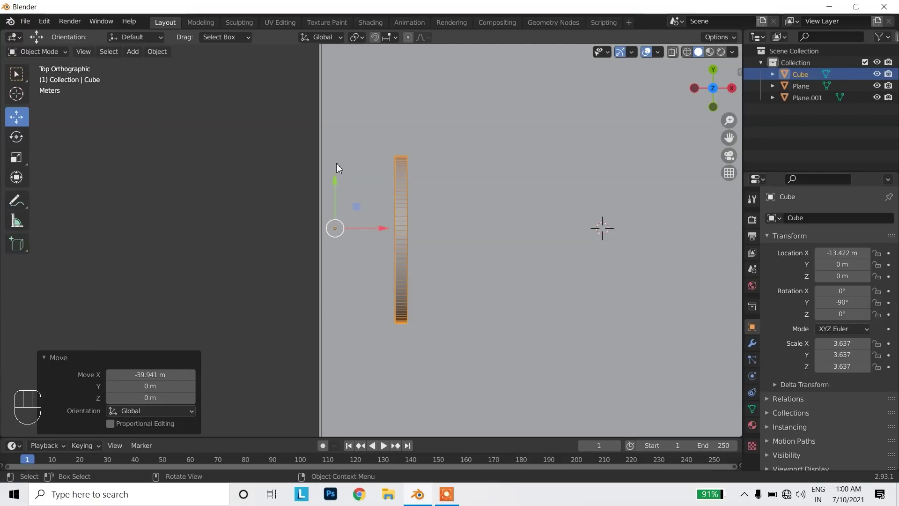
{"action": "left_click_drag", "start_coordinate": [158, 55], "coordinate": [333, 95]}
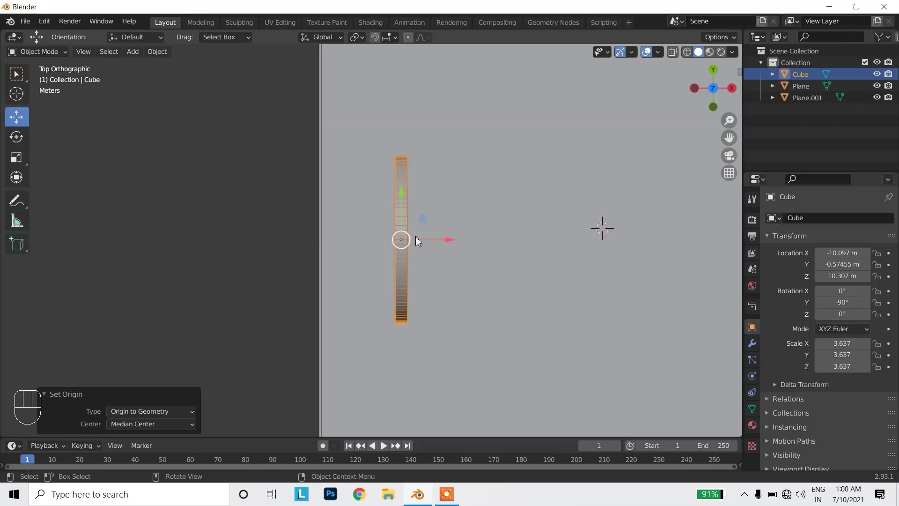
From the side view, raise the arch along Z so it sits on the floor
{"action": "left_click_drag", "start_coordinate": [449, 308], "coordinate": [577, 147]}
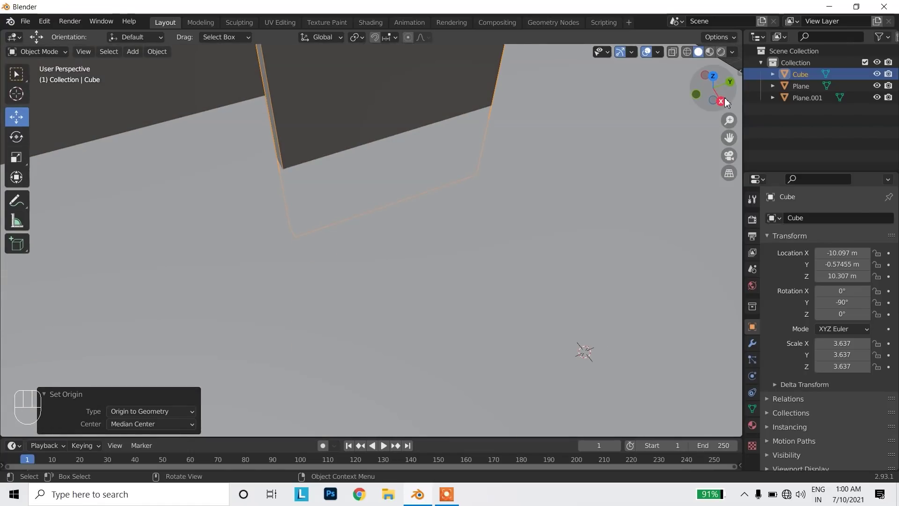
{"action": "left_click_drag", "start_coordinate": [404, 161], "coordinate": [390, 234]}
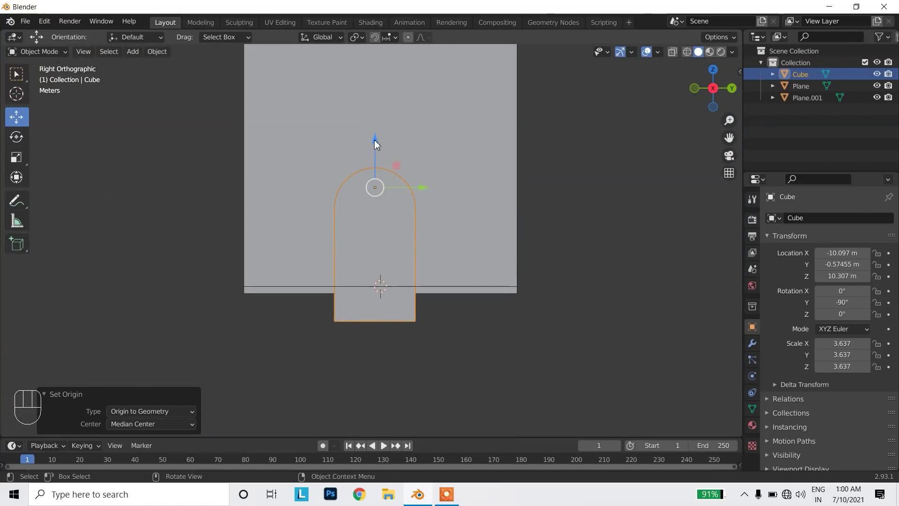
{"action": "left_click_drag", "start_coordinate": [378, 143], "coordinate": [371, 126]}
{"action": "left_click_drag", "start_coordinate": [315, 306], "coordinate": [380, 295]}
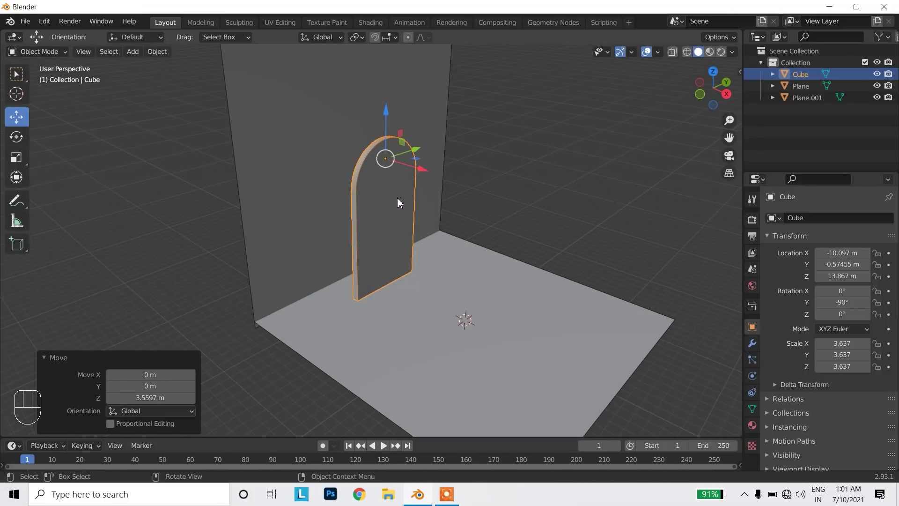
Scale the arch up, adjust its vertices onto the floor, and copy it
{"action": "key", "text": "s"}
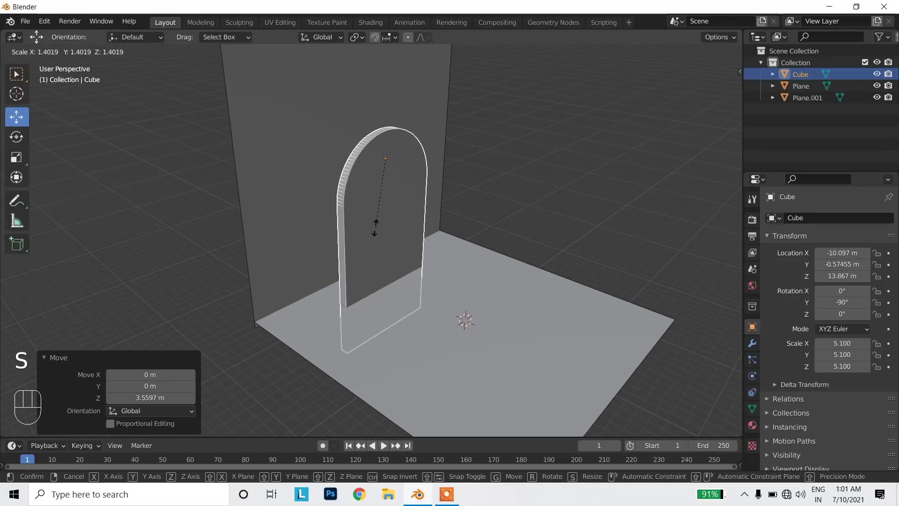
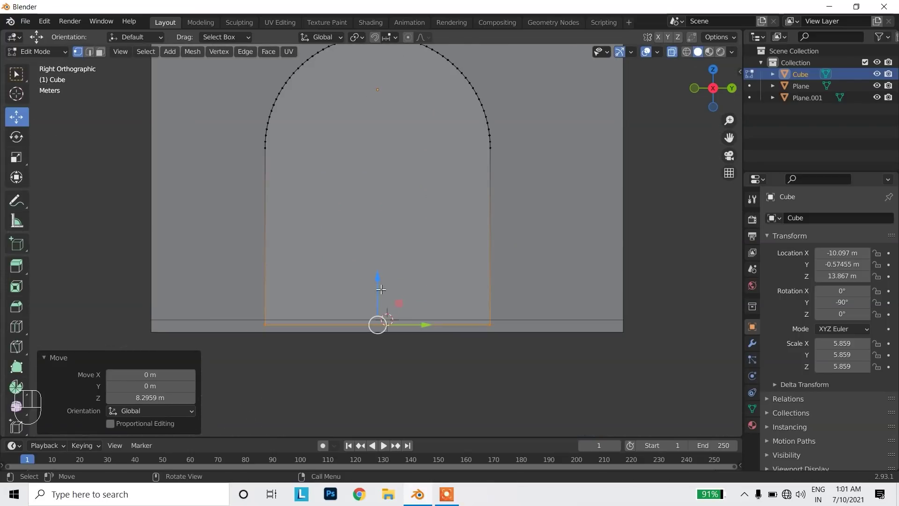
{"action": "left_click", "coordinate": [379, 278]}
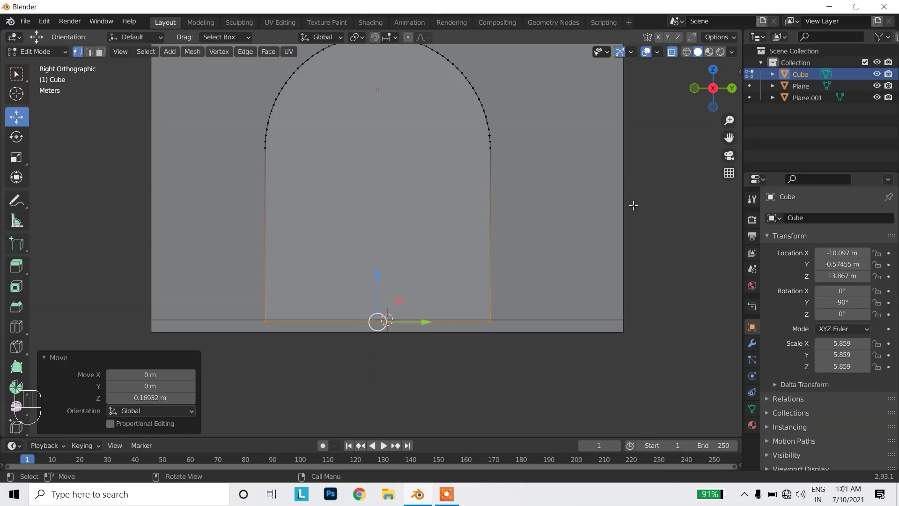
{"action": "key", "text": "Tab"}
{"action": "left_click_drag", "start_coordinate": [376, 251], "coordinate": [431, 305]}
{"action": "key", "text": "ctrl+c"}
Paste the arch copy and move it behind and offset from the first arch in top and side views
{"action": "key", "text": "ctrl+v"}
{"action": "left_click_drag", "start_coordinate": [425, 199], "coordinate": [455, 275]}
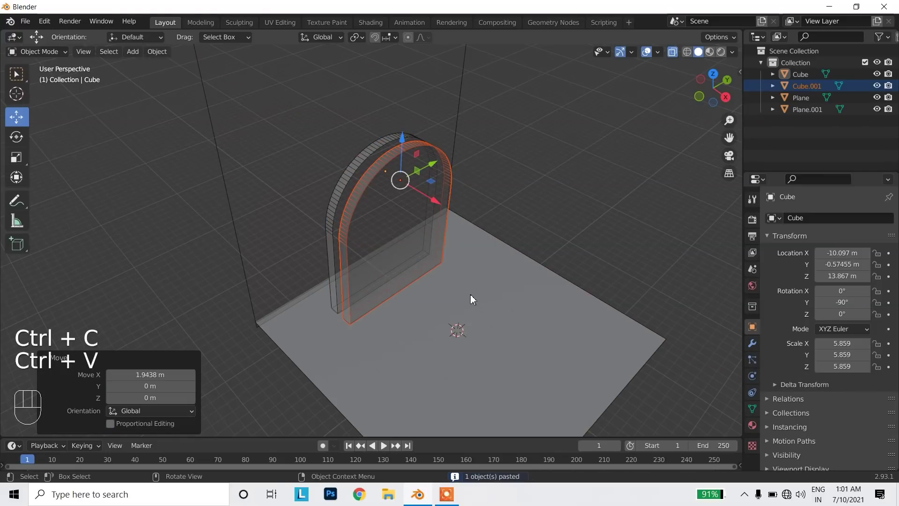
{"action": "left_click_drag", "start_coordinate": [438, 160], "coordinate": [587, 159]}
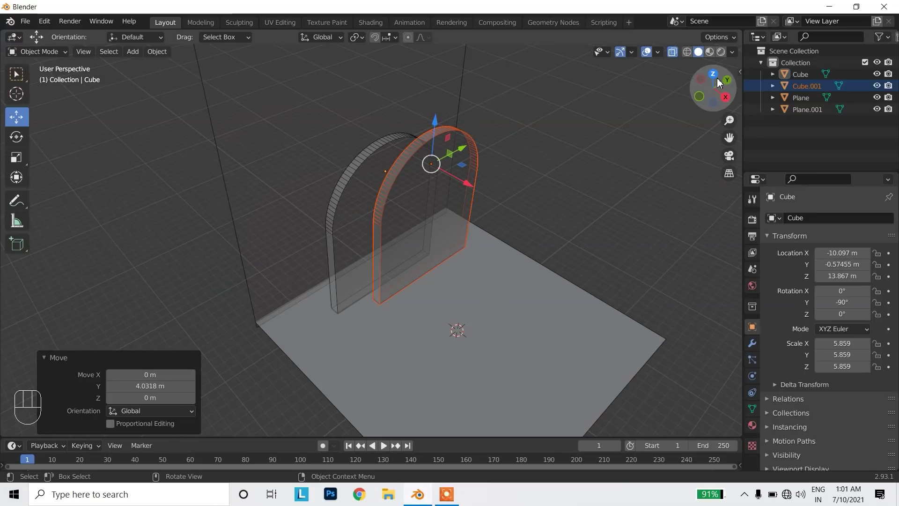
{"action": "left_click_drag", "start_coordinate": [456, 202], "coordinate": [408, 205]}
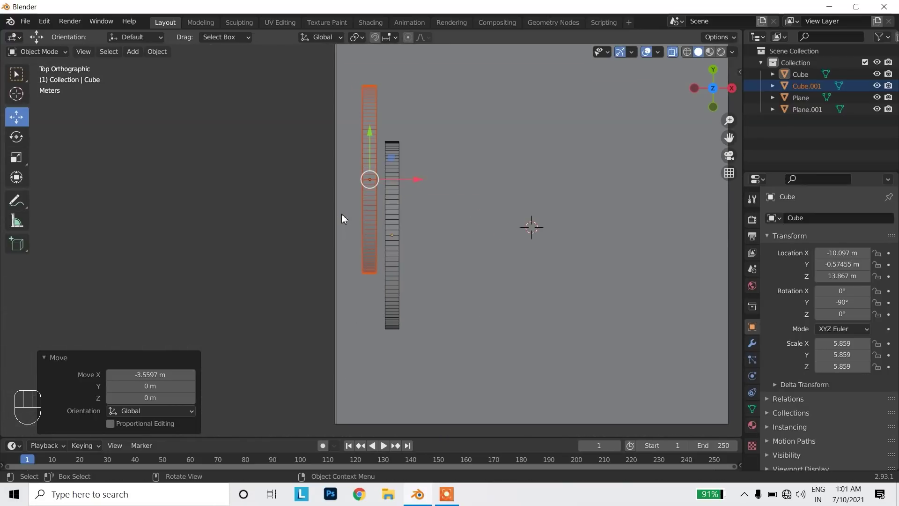
{"action": "key", "text": "space"}
{"action": "left_click_drag", "start_coordinate": [419, 182], "coordinate": [395, 184]}
{"action": "key", "text": "space"}
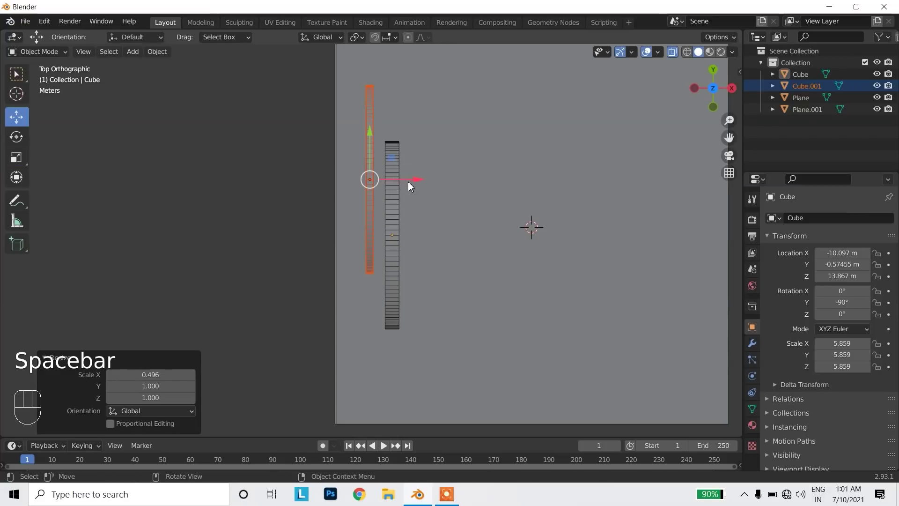
{"action": "left_click_drag", "start_coordinate": [416, 180], "coordinate": [592, 108]}
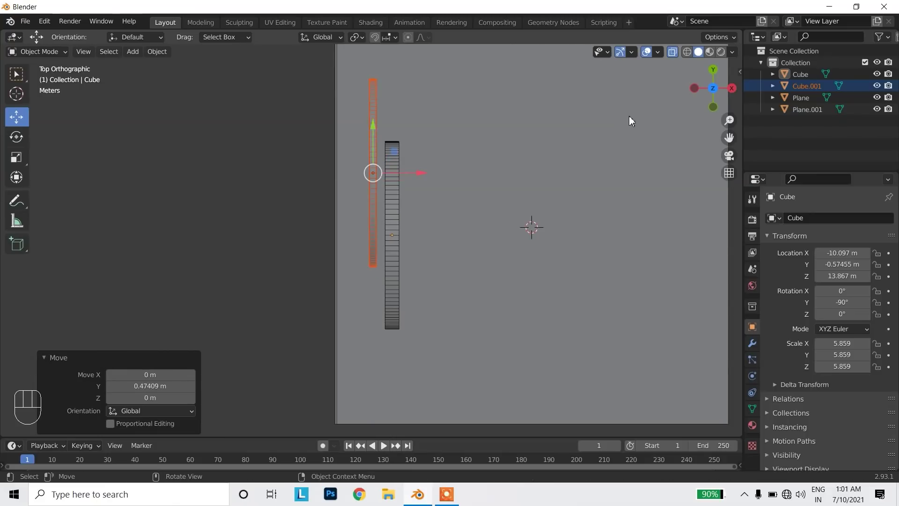
{"action": "left_click", "coordinate": [737, 94]}
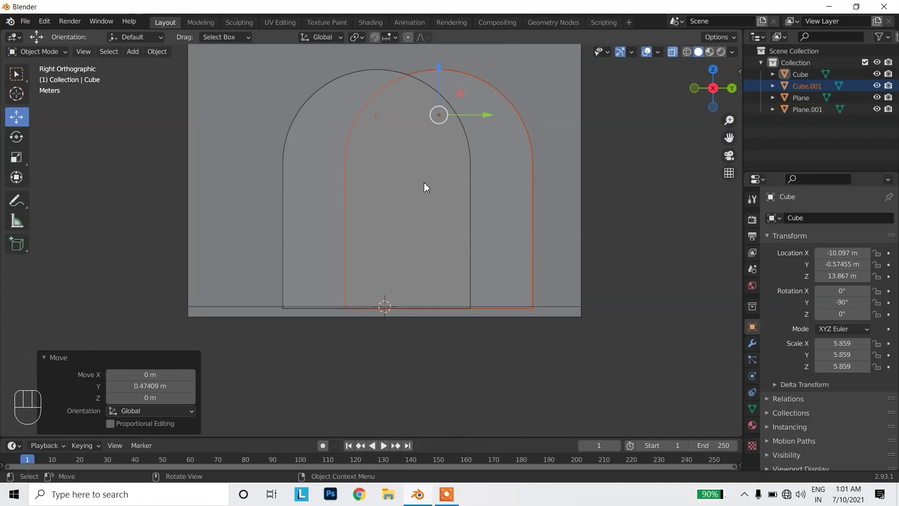
{"action": "left_click_drag", "start_coordinate": [432, 82], "coordinate": [440, 452]}
Stretch the copy's arch vertices upward to make it taller, then review both arches
{"action": "key", "text": "Tab"}
{"action": "key", "text": "1"}
{"action": "left_click_drag", "start_coordinate": [391, 236], "coordinate": [522, 260]}
{"action": "left_click_drag", "start_coordinate": [432, 208], "coordinate": [435, 256]}
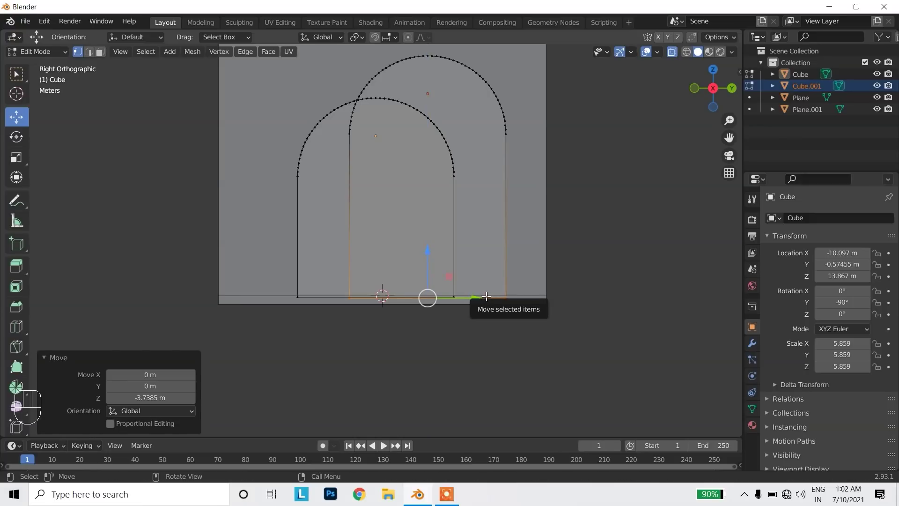
{"action": "key", "text": "Tab"}
{"action": "left_click_drag", "start_coordinate": [440, 321], "coordinate": [491, 345]}
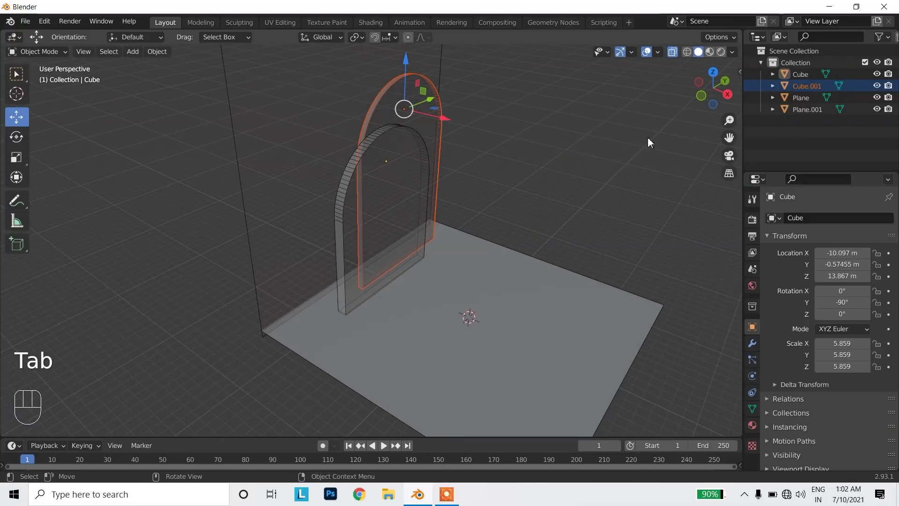
{"action": "left_click_drag", "start_coordinate": [400, 293], "coordinate": [380, 291]}
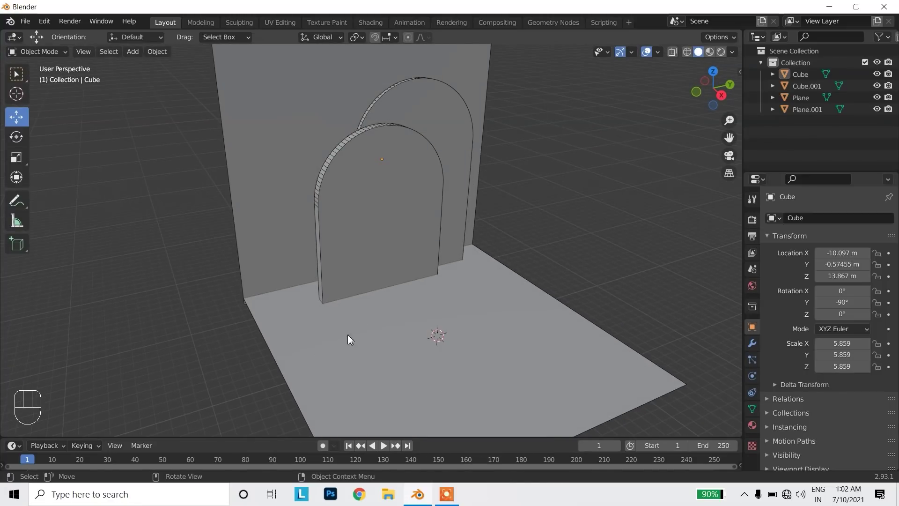
Add a new cube beside the floor and scale it into a large block
{"action": "middle_click", "coordinate": [391, 383]}
{"action": "left_click_drag", "start_coordinate": [491, 383], "coordinate": [499, 400]}
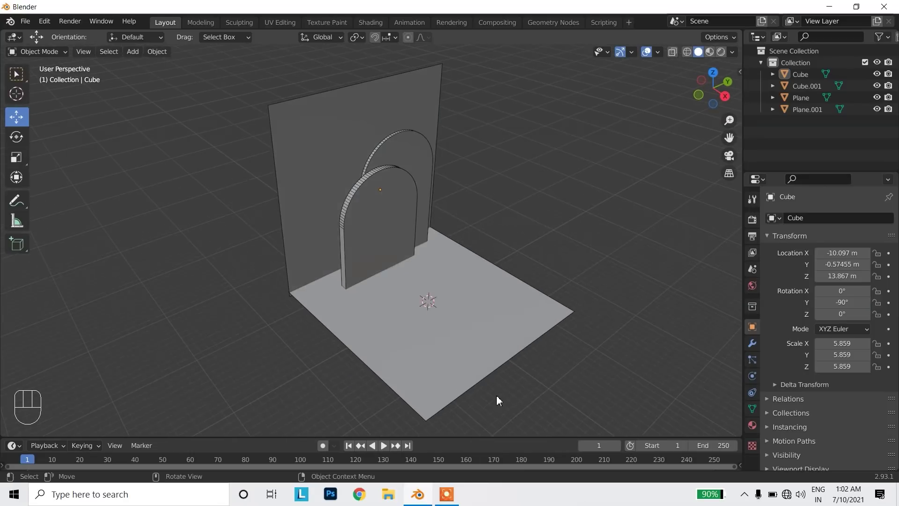
{"action": "left_click_drag", "start_coordinate": [541, 378], "coordinate": [522, 342]}
{"action": "left_click", "coordinate": [595, 363]}
{"action": "key", "text": "shift+a"}
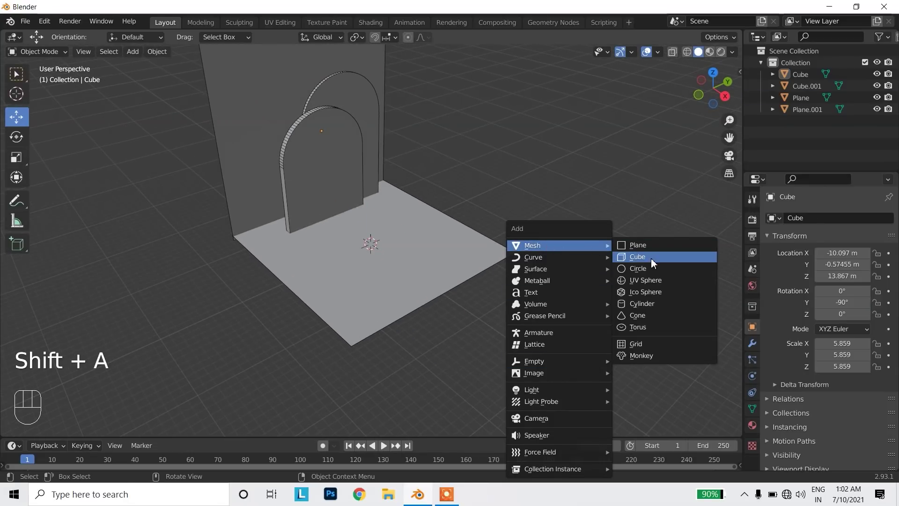
{"action": "left_click_drag", "start_coordinate": [408, 268], "coordinate": [514, 339]}
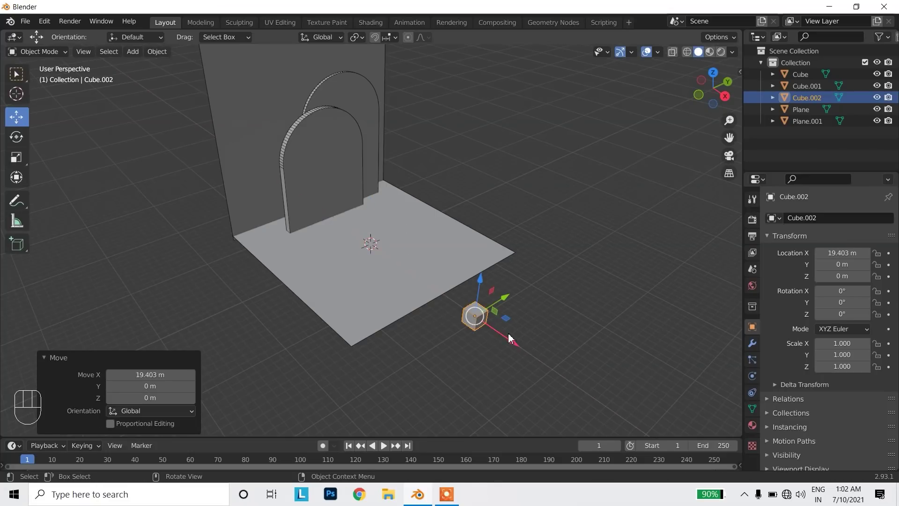
{"action": "key", "text": "s"}
Bevel one block edge with 12 segments and a stepped profile to form a staircase
{"action": "key", "text": "Tab"}
{"action": "key", "text": "2"}
{"action": "left_click", "coordinate": [517, 252]}
{"action": "key", "text": "ctrl+b"}
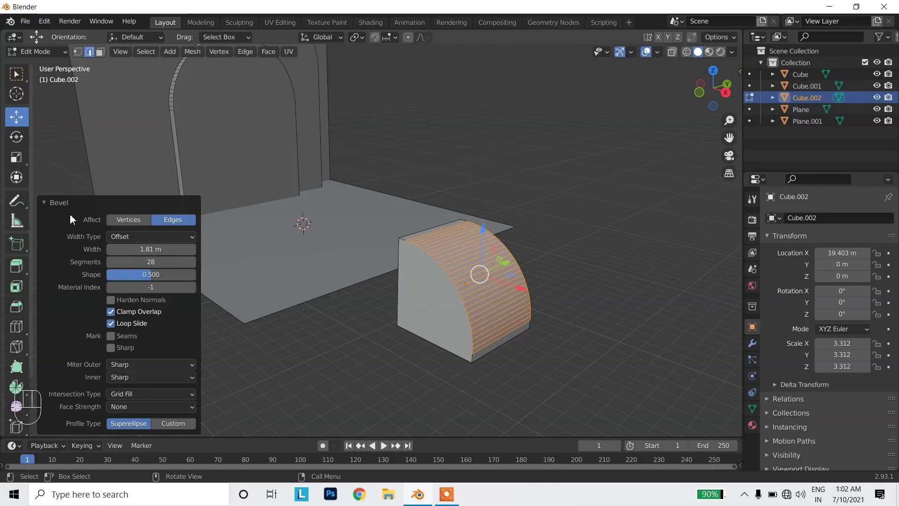
{"action": "left_click", "coordinate": [66, 209]}
{"action": "left_click", "coordinate": [56, 432]}
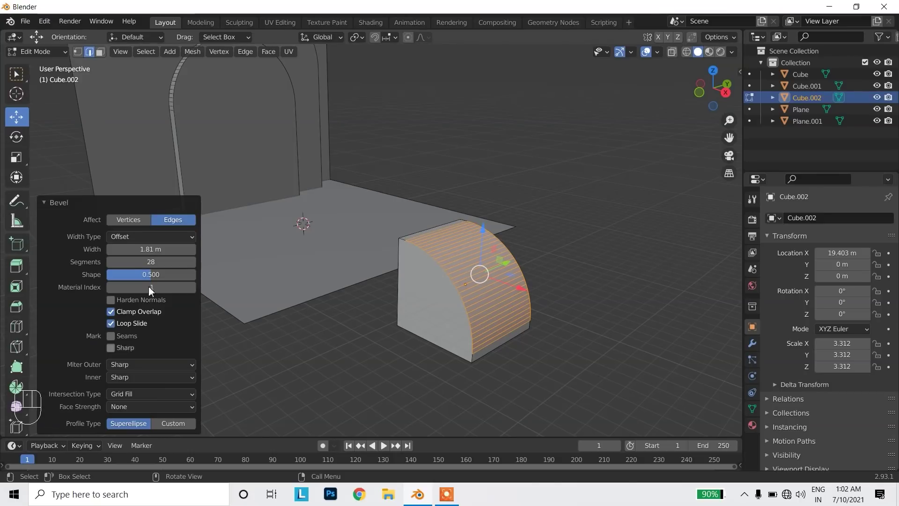
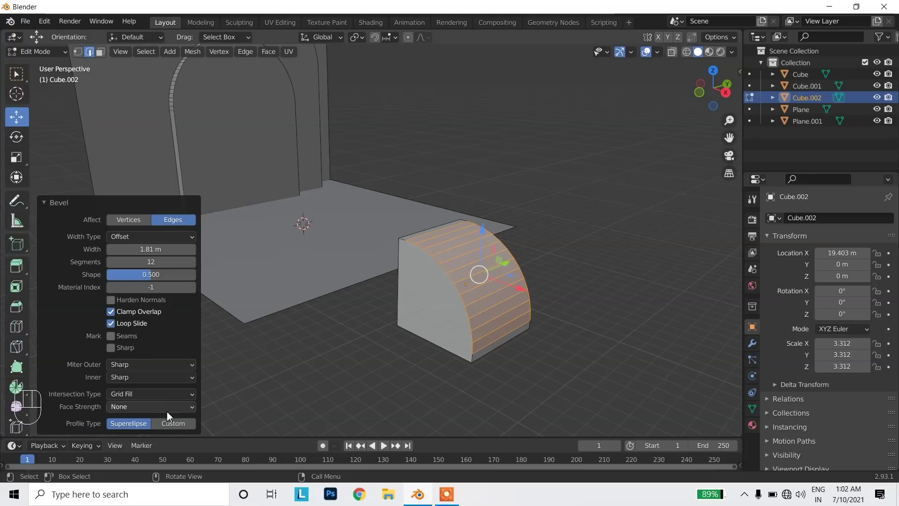
{"action": "left_click", "coordinate": [178, 427]}
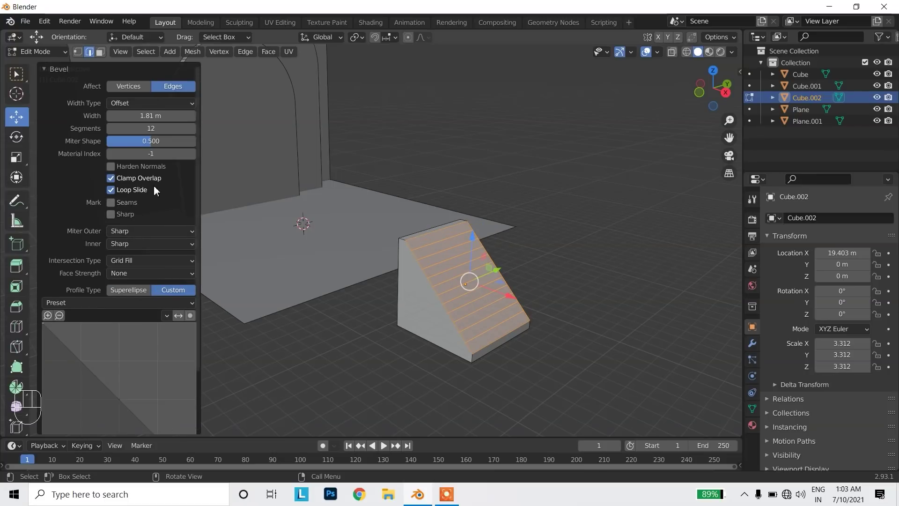
{"action": "left_click_drag", "start_coordinate": [77, 306], "coordinate": [84, 363]}
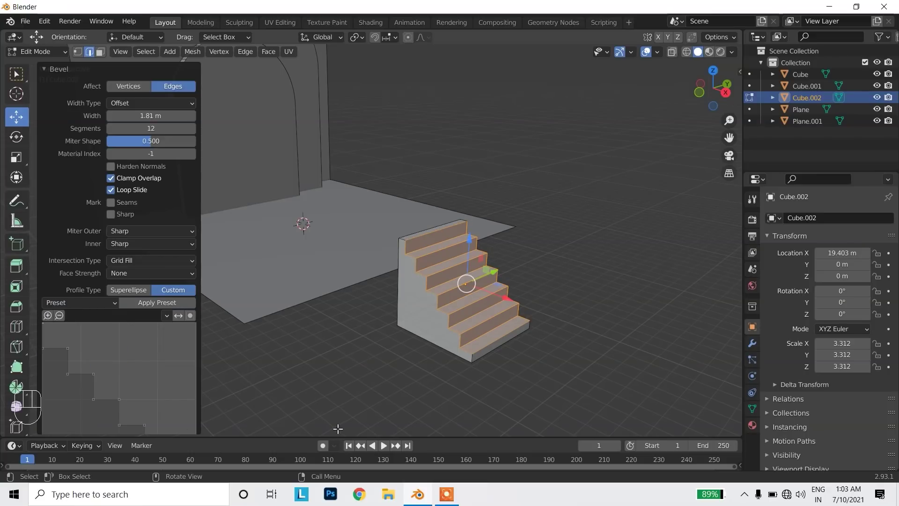
{"action": "middle_click", "coordinate": [406, 352]}
In X-Ray edit mode, select the step edges of the staircase
{"action": "key", "text": "Tab"}
{"action": "left_click_drag", "start_coordinate": [480, 301], "coordinate": [485, 270]}
{"action": "scroll", "scroll_direction": "up", "scroll_amount": 3}
{"action": "middle_click", "coordinate": [482, 340]}
{"action": "left_click", "coordinate": [670, 64]}
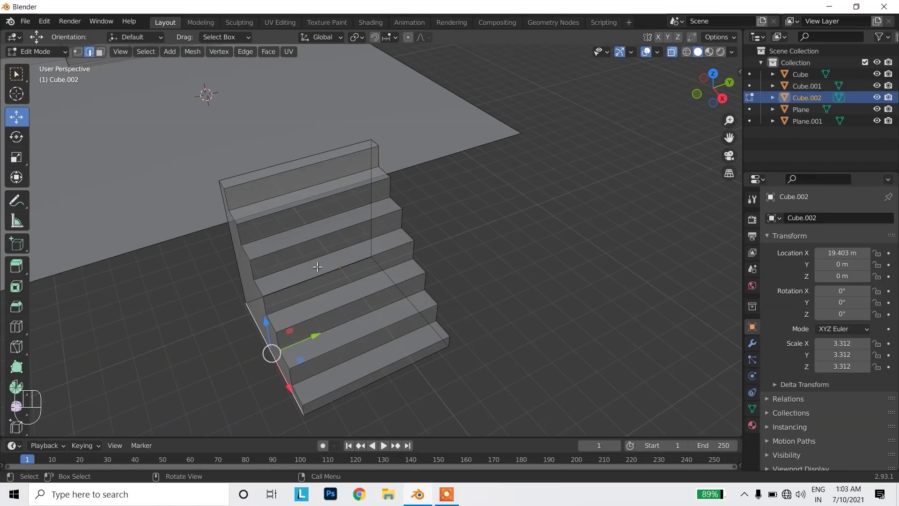
{"action": "key", "text": "2"}
{"action": "scroll", "scroll_direction": "up", "scroll_amount": 3}
{"action": "middle_click", "coordinate": [342, 360]}
{"action": "left_click_drag", "start_coordinate": [289, 227], "coordinate": [315, 359]}
{"action": "type", "text": "2"}
{"action": "middle_click", "coordinate": [344, 344]}
{"action": "left_click", "coordinate": [368, 338]}
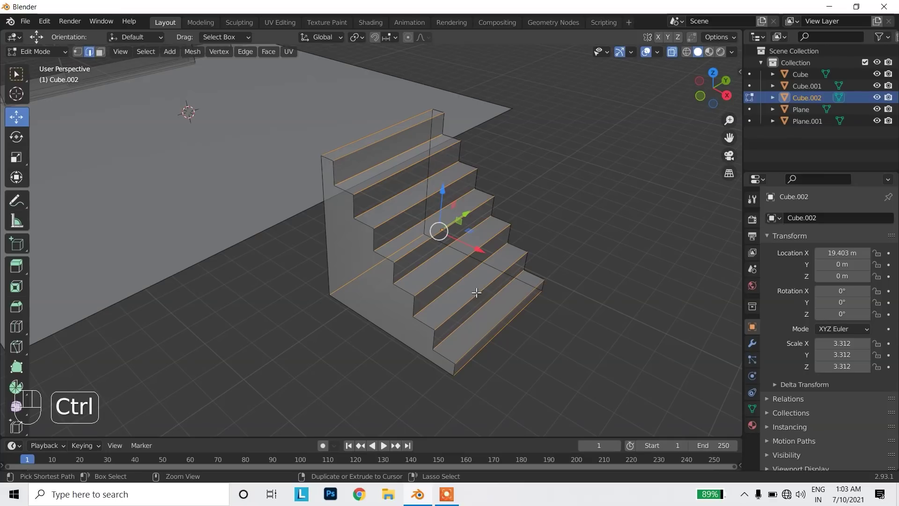
Bevel the step edges with 12 segments for smoothly rounded nosings
{"action": "key", "text": "ctrl+b"}
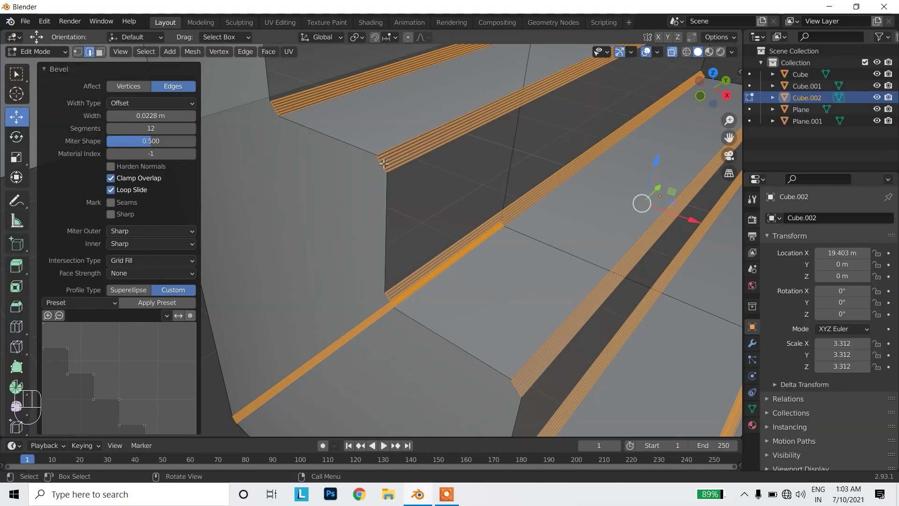
{"action": "left_click_drag", "start_coordinate": [85, 306], "coordinate": [82, 319]}
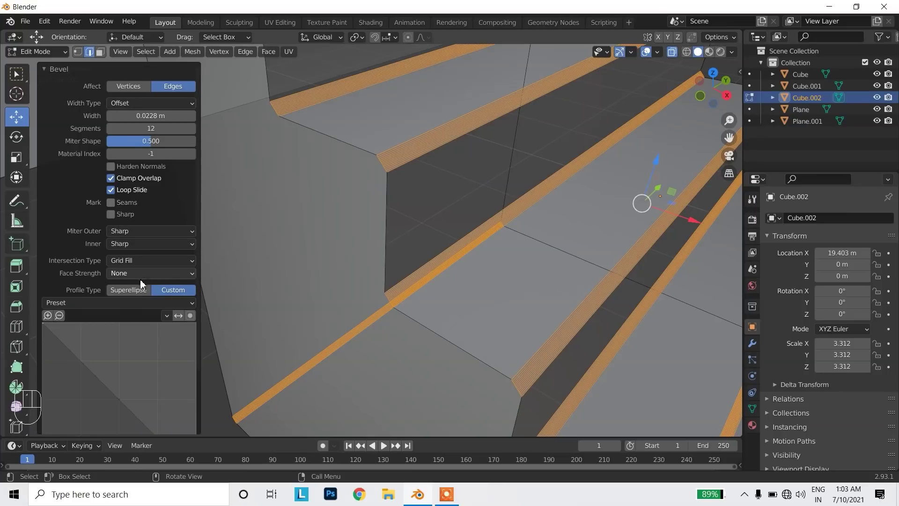
{"action": "left_click", "coordinate": [129, 296]}
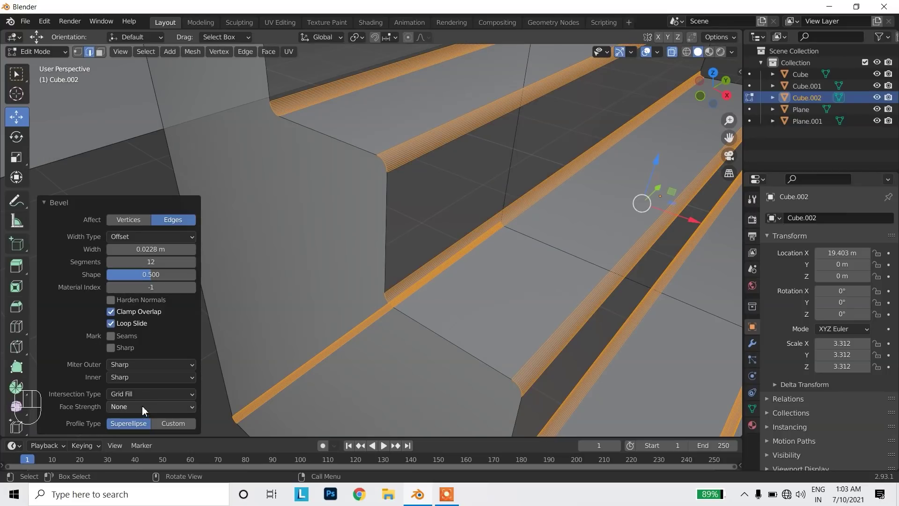
{"action": "left_click_drag", "start_coordinate": [139, 370], "coordinate": [139, 407]}
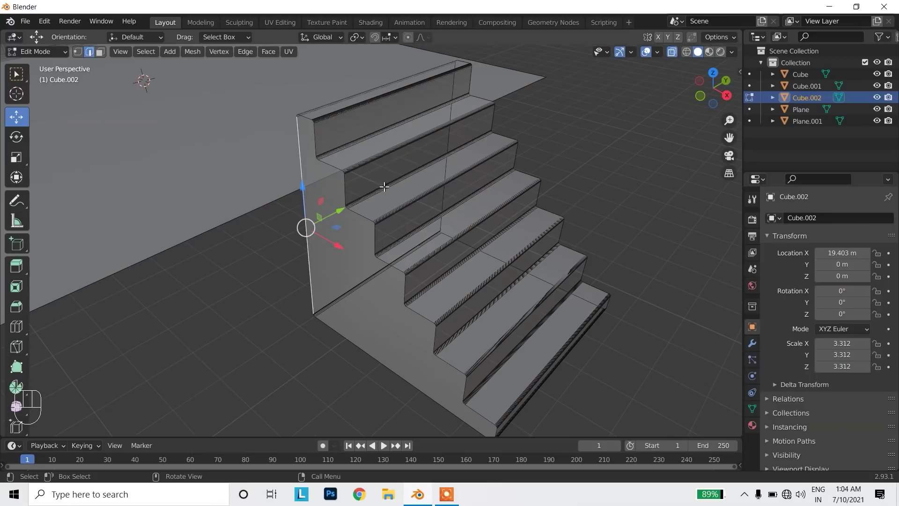
Return to Object Mode and zoom in to inspect the opaque staircase's rounded steps
{"action": "key", "text": "Tab"}
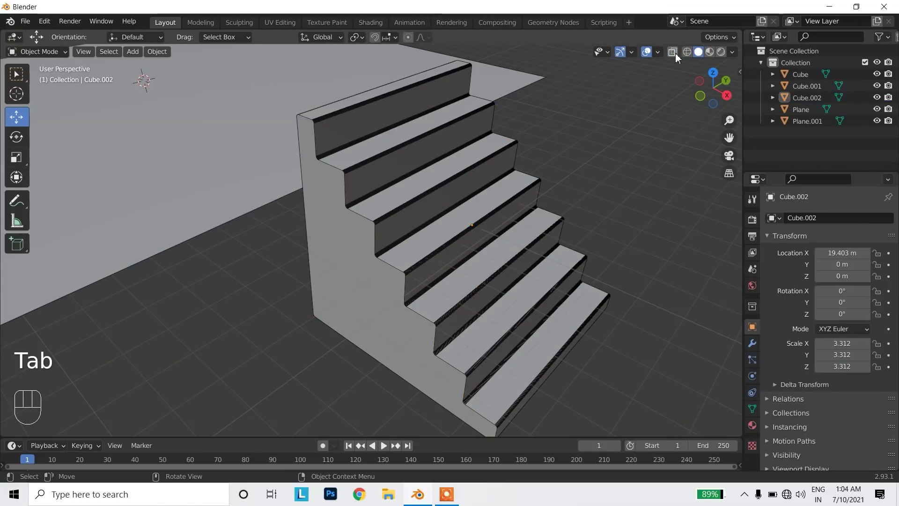
{"action": "left_click_drag", "start_coordinate": [667, 97], "coordinate": [544, 354]}
{"action": "middle_click", "coordinate": [529, 327]}
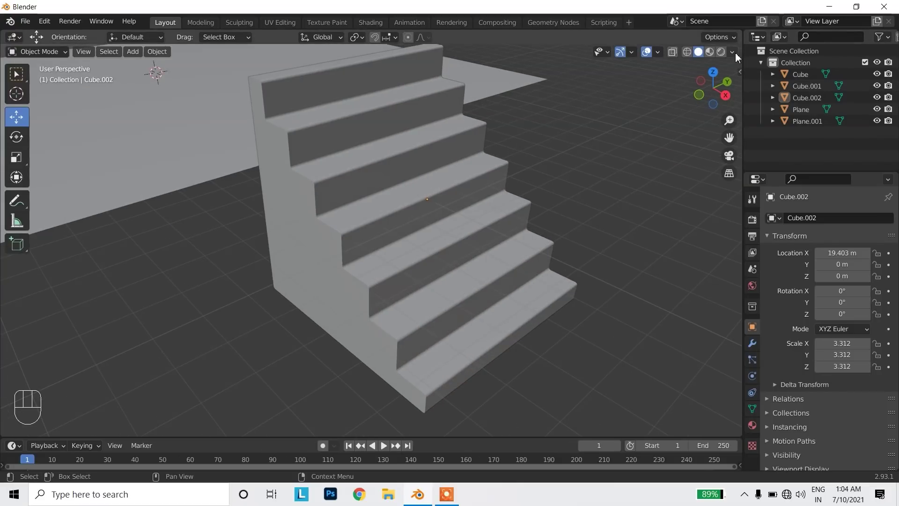
{"action": "left_click_drag", "start_coordinate": [737, 54], "coordinate": [375, 328]}
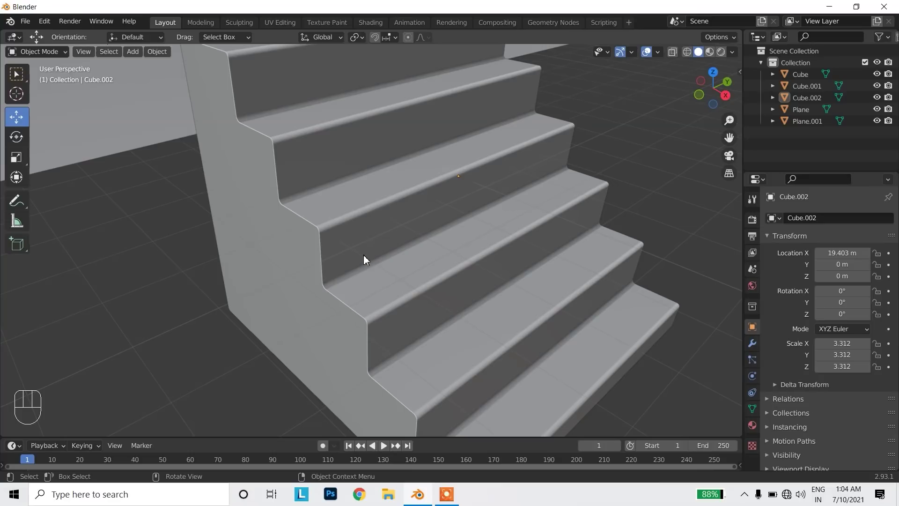
From the top view, move the staircase beside the wall
{"action": "left_click_drag", "start_coordinate": [640, 94], "coordinate": [547, 156]}
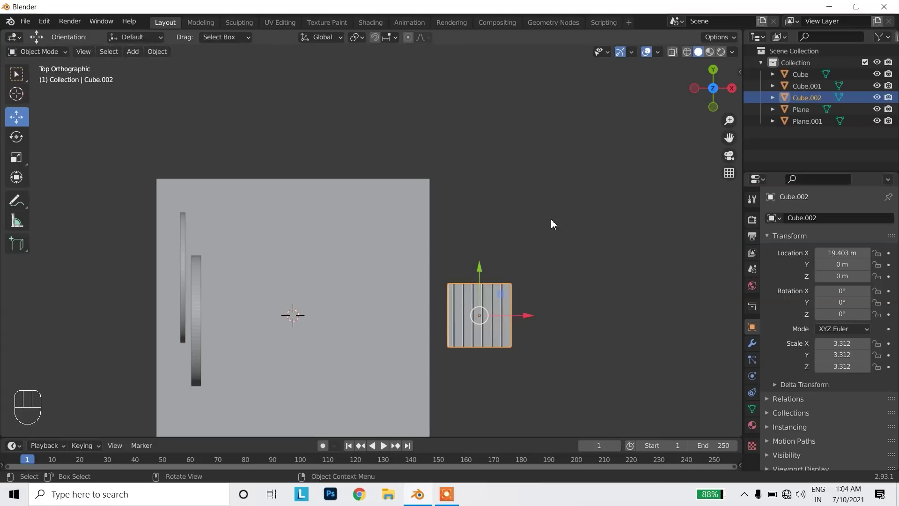
{"action": "left_click_drag", "start_coordinate": [562, 217], "coordinate": [544, 224]}
{"action": "left_click_drag", "start_coordinate": [548, 219], "coordinate": [319, 284]}
{"action": "left_click", "coordinate": [734, 91]}
From the side view, raise the staircase along Z onto the floor and check it in perspective
{"action": "left_click_drag", "start_coordinate": [334, 211], "coordinate": [383, 280]}
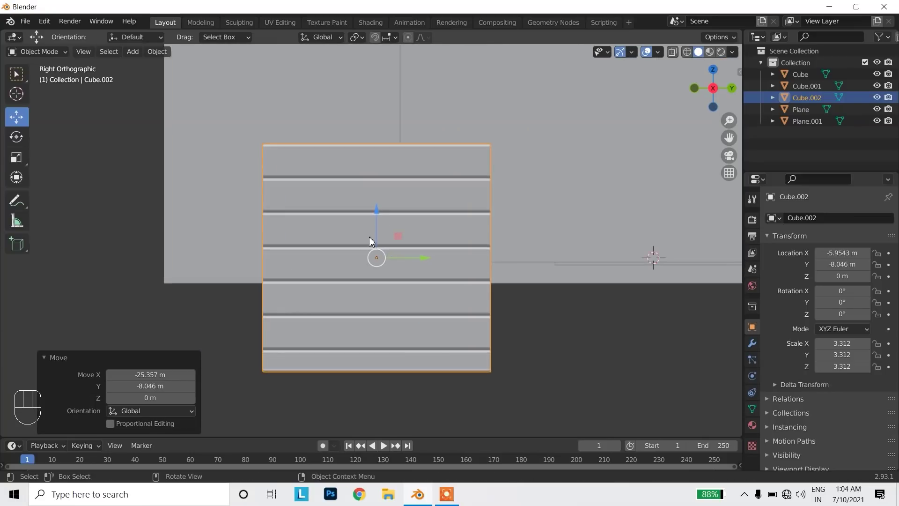
{"action": "left_click_drag", "start_coordinate": [384, 192], "coordinate": [674, 121]}
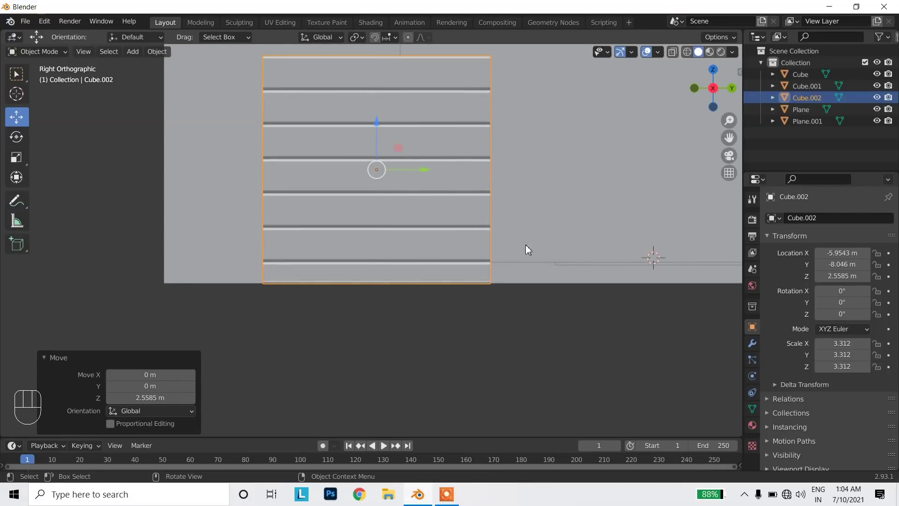
{"action": "left_click_drag", "start_coordinate": [661, 55], "coordinate": [420, 165]}
{"action": "left_click_drag", "start_coordinate": [382, 120], "coordinate": [380, 101]}
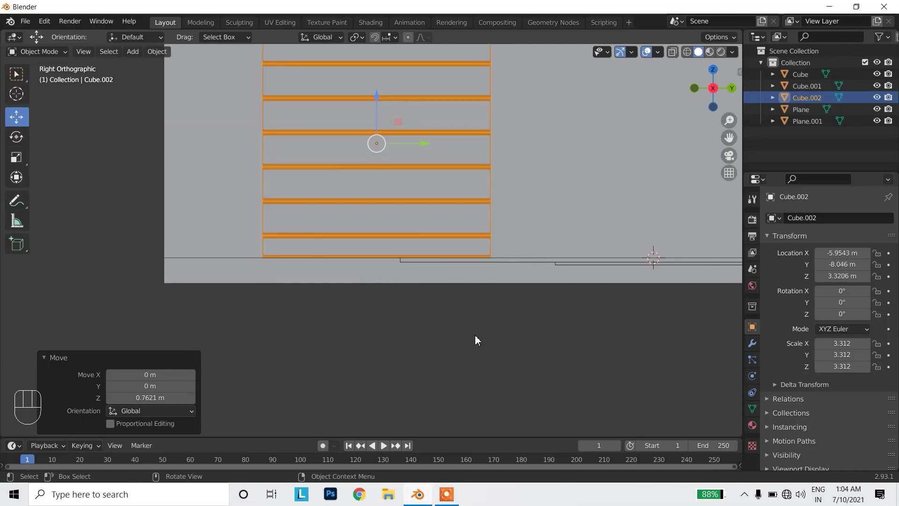
{"action": "left_click_drag", "start_coordinate": [367, 282], "coordinate": [415, 297]}
{"action": "left_click_drag", "start_coordinate": [290, 197], "coordinate": [316, 267]}
{"action": "left_click_drag", "start_coordinate": [300, 273], "coordinate": [334, 308]}
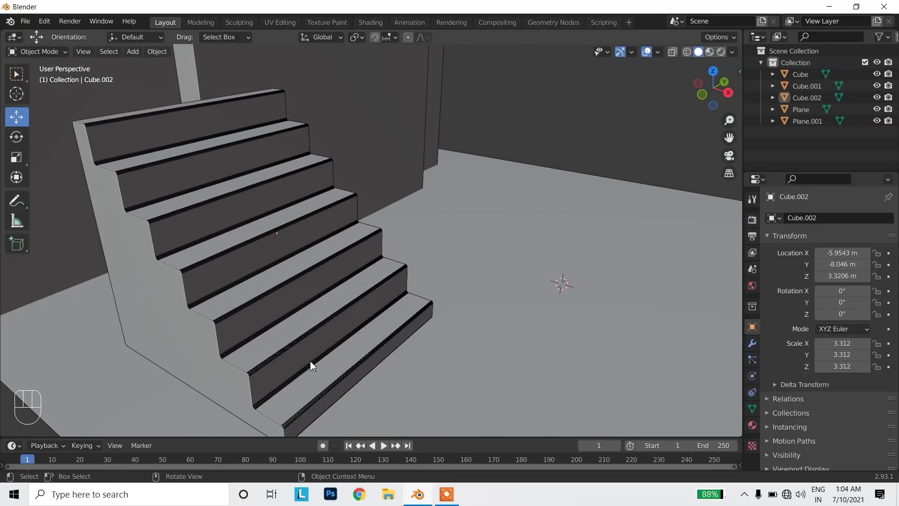
{"action": "left_click_drag", "start_coordinate": [395, 331], "coordinate": [155, 119]}
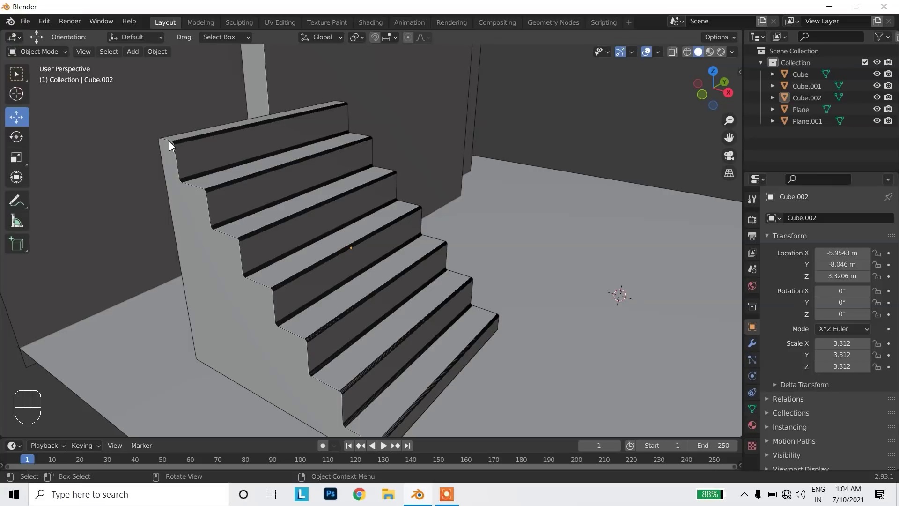
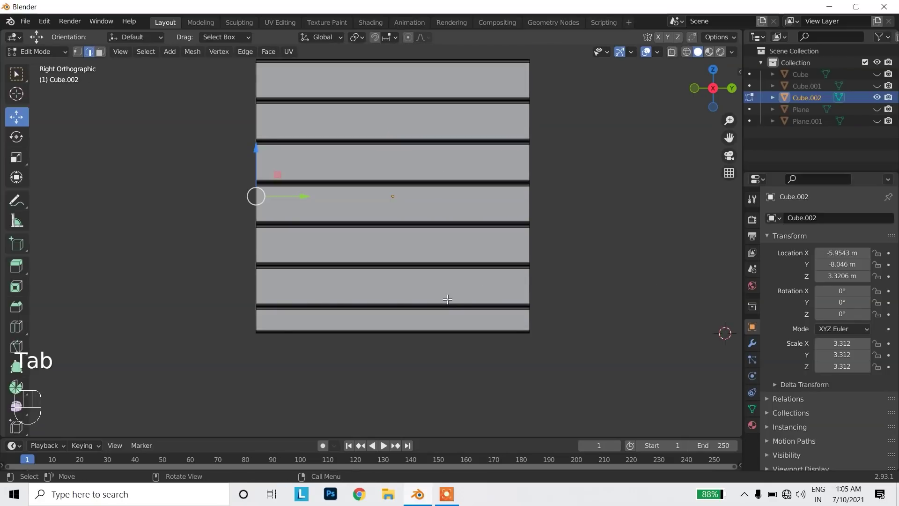
With X-Ray on, select the staircase's back vertices and shift them horizontally to reshape the back side
{"action": "key", "text": "1"}
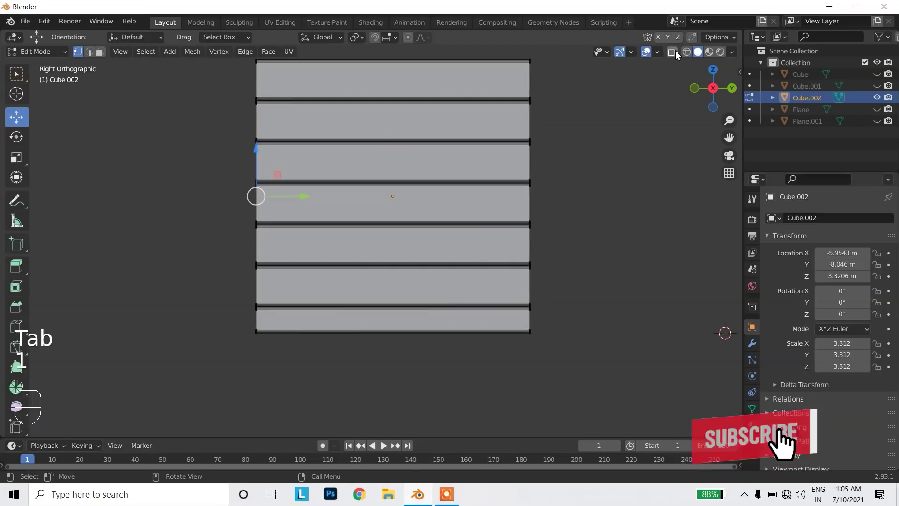
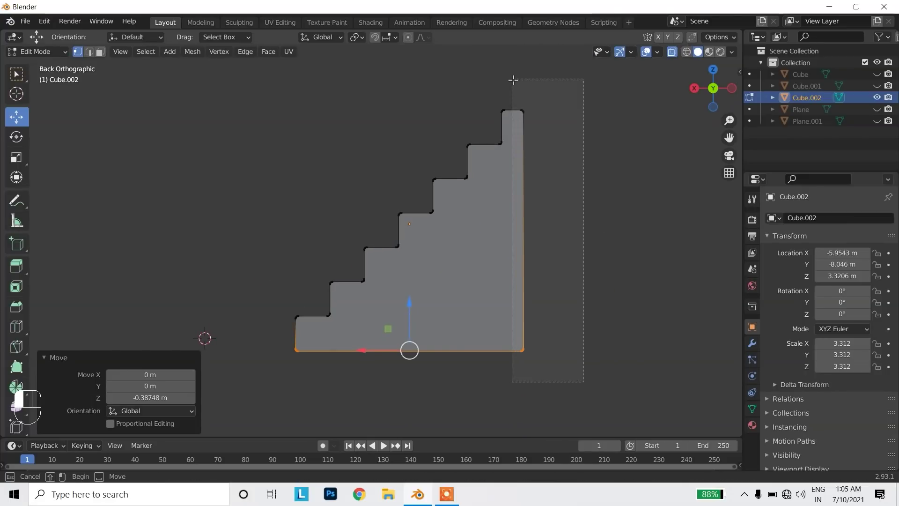
{"action": "left_click", "coordinate": [494, 225]}
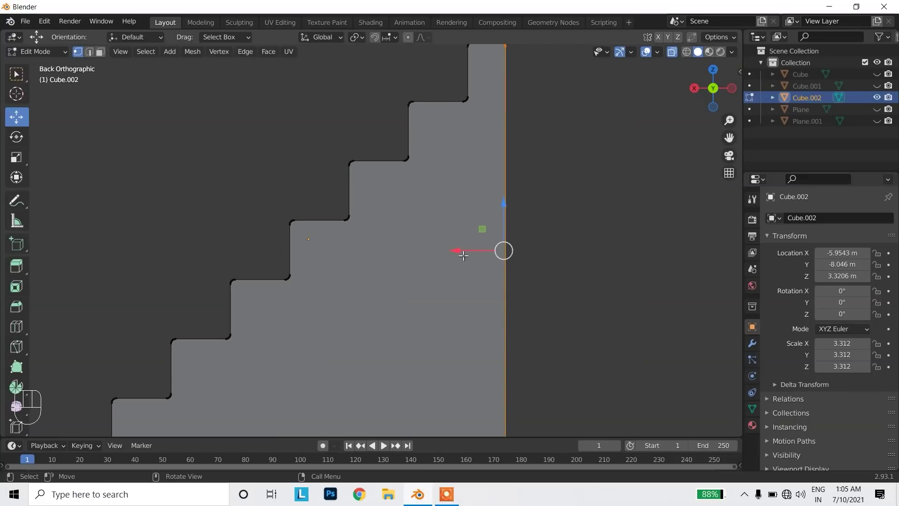
{"action": "left_click_drag", "start_coordinate": [468, 247], "coordinate": [495, 251]}
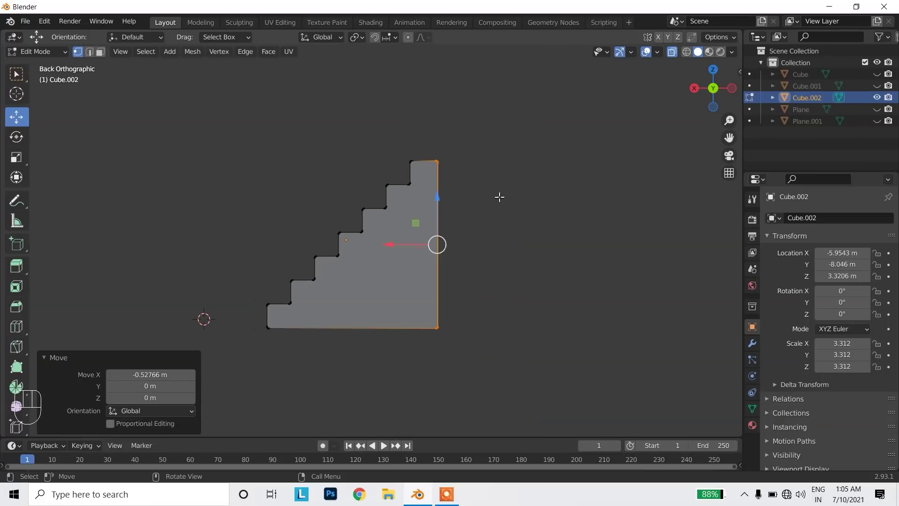
{"action": "key", "text": "Tab"}
{"action": "left_click_drag", "start_coordinate": [482, 274], "coordinate": [583, 296]}
{"action": "left_click", "coordinate": [563, 291]}
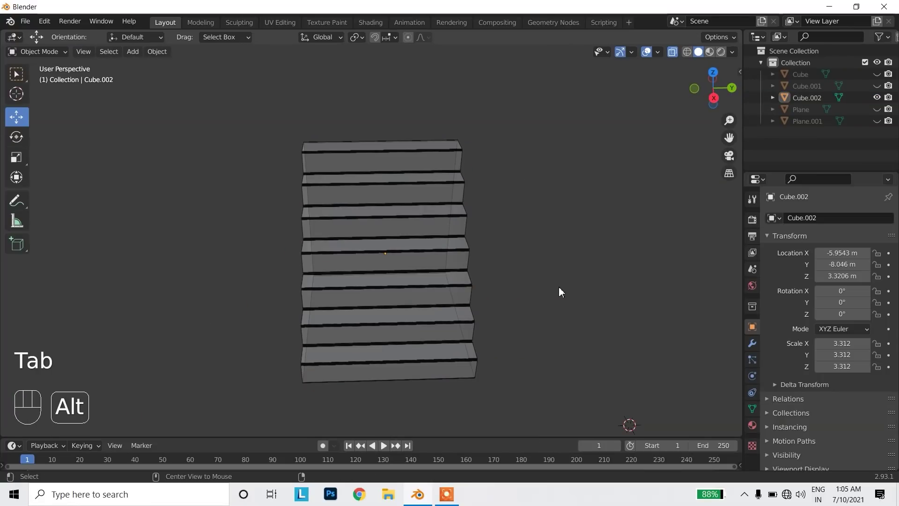
{"action": "key", "text": "alt+h"}
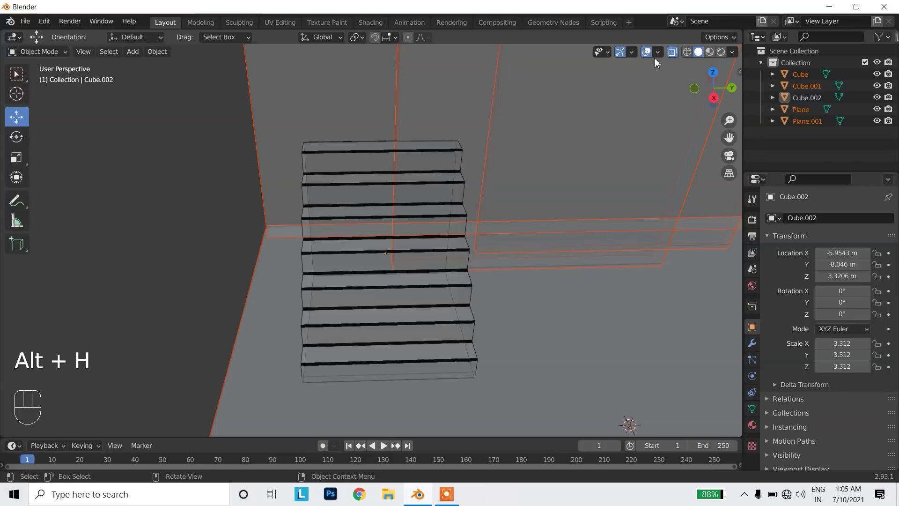
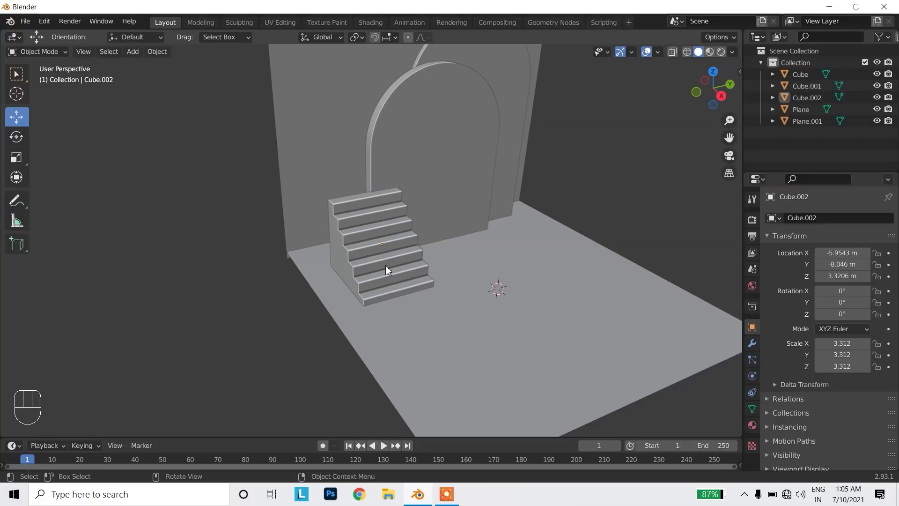
Slide the staircase against the wall below the arch, at X -4.9046 m
{"action": "left_click_drag", "start_coordinate": [406, 265], "coordinate": [399, 330]}
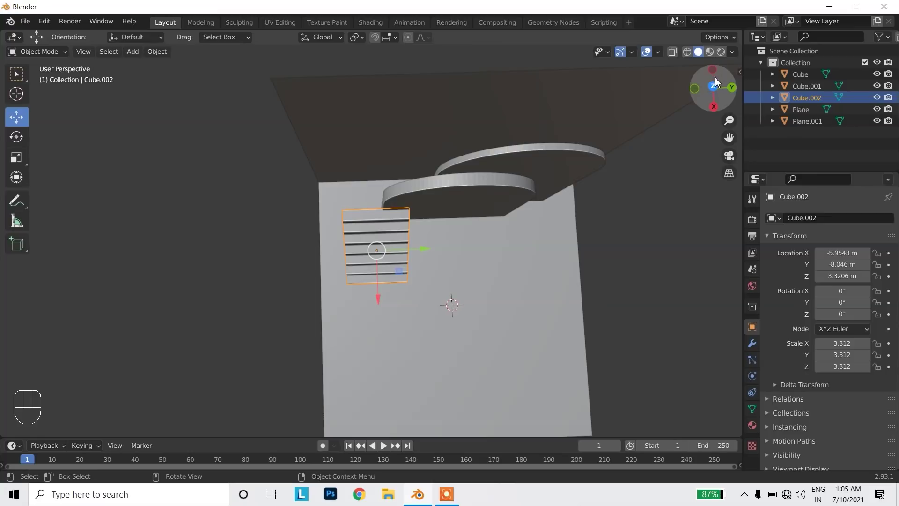
{"action": "left_click_drag", "start_coordinate": [438, 240], "coordinate": [443, 244]}
{"action": "left_click_drag", "start_coordinate": [416, 337], "coordinate": [458, 337]}
{"action": "left_click_drag", "start_coordinate": [590, 281], "coordinate": [499, 237]}
{"action": "left_click_drag", "start_coordinate": [443, 323], "coordinate": [455, 322]}
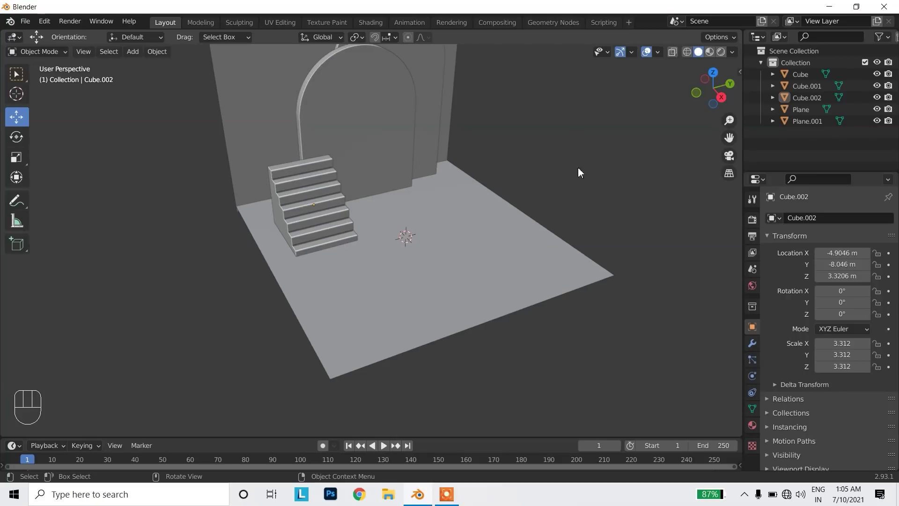
Add a cylinder above the floor and scale it up to 4.209
{"action": "key", "text": "shift+a"}
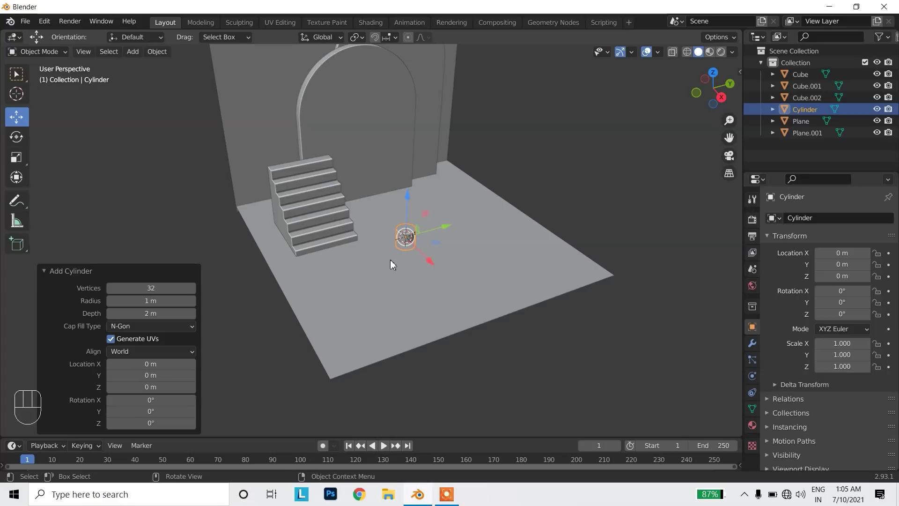
{"action": "left_click_drag", "start_coordinate": [419, 199], "coordinate": [422, 192]}
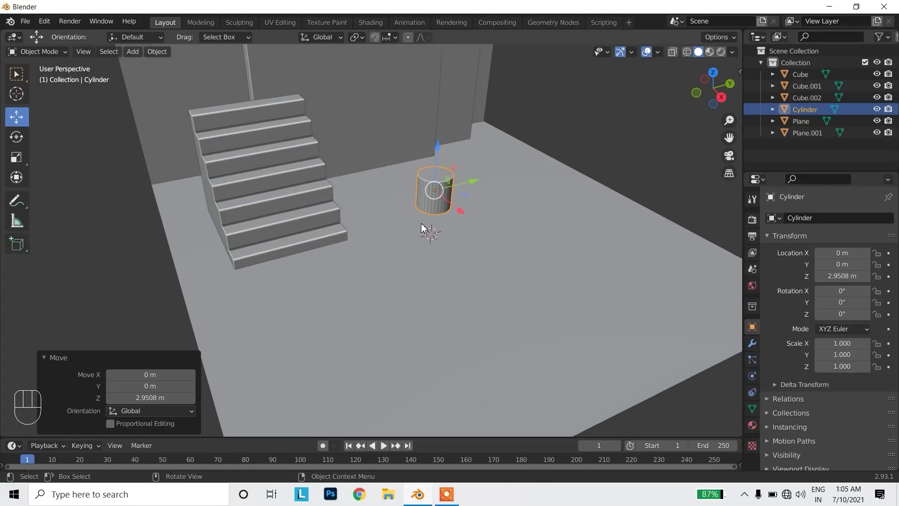
{"action": "key", "text": "s"}
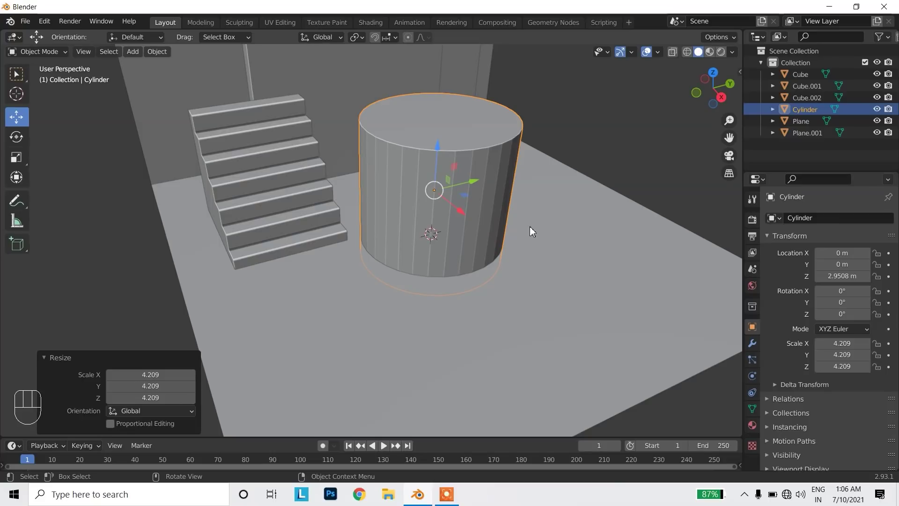
Lower the cylinder's top face into a thin disc and raise it to Z 4.6476 m
{"action": "key", "text": "Tab"}
{"action": "key", "text": "3"}
{"action": "left_click", "coordinate": [461, 121]}
{"action": "left_click_drag", "start_coordinate": [446, 81], "coordinate": [439, 169]}
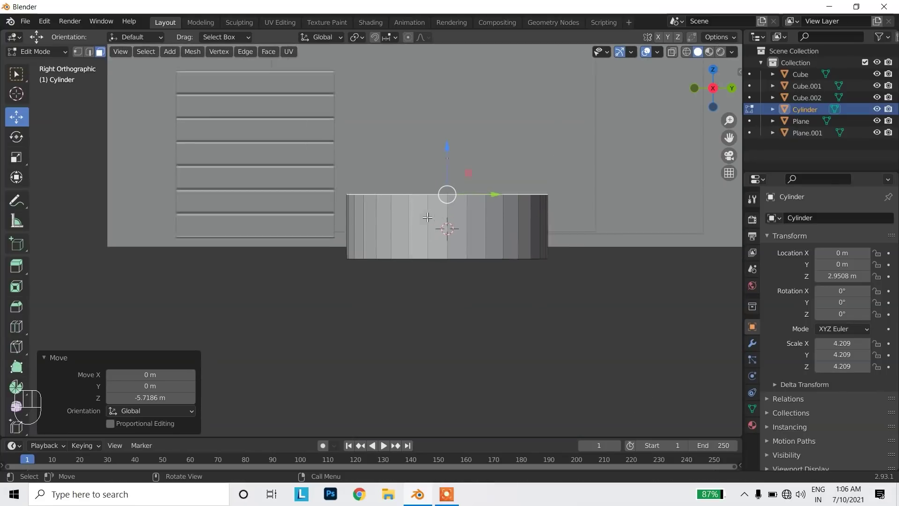
{"action": "left_click_drag", "start_coordinate": [466, 147], "coordinate": [473, 212]}
{"action": "left_click_drag", "start_coordinate": [464, 308], "coordinate": [516, 346]}
{"action": "key", "text": "Tab"}
{"action": "left_click_drag", "start_coordinate": [452, 133], "coordinate": [451, 175]}
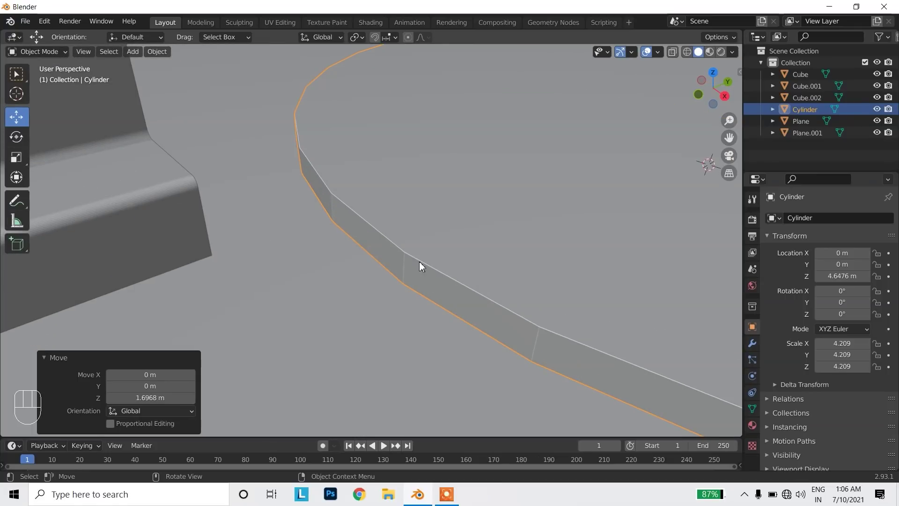
Select the disc's top and bottom rim edge loops and try a first bevel, then undo it
{"action": "key", "text": "Tab"}
{"action": "key", "text": "2"}
{"action": "left_click", "coordinate": [421, 260]}
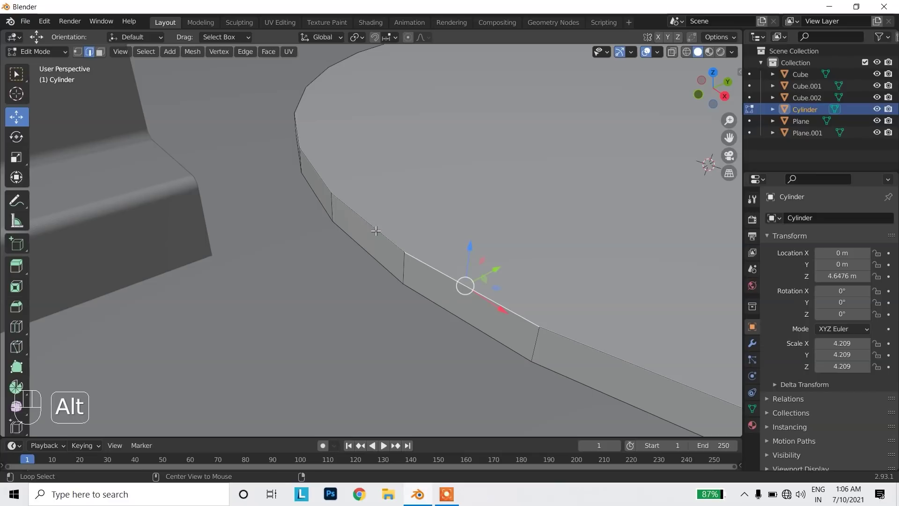
{"action": "left_click", "coordinate": [376, 228]}
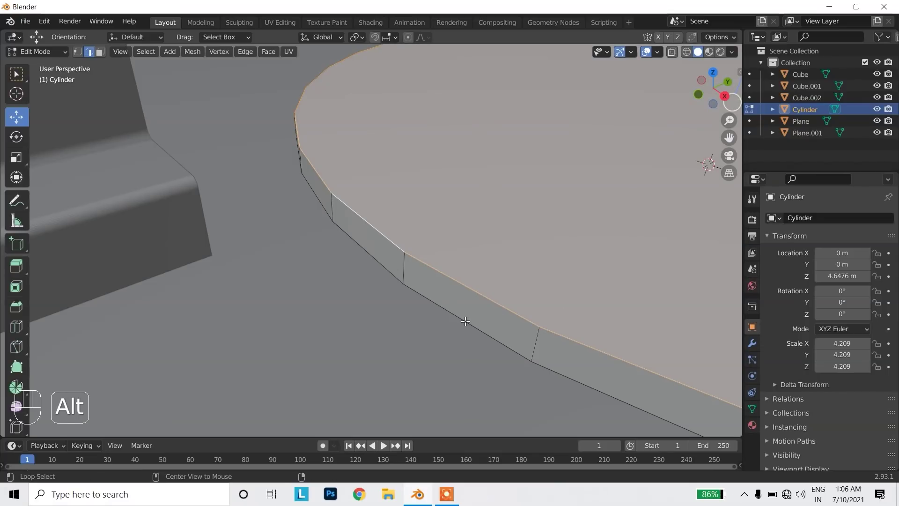
{"action": "left_click_drag", "start_coordinate": [462, 316], "coordinate": [474, 319]}
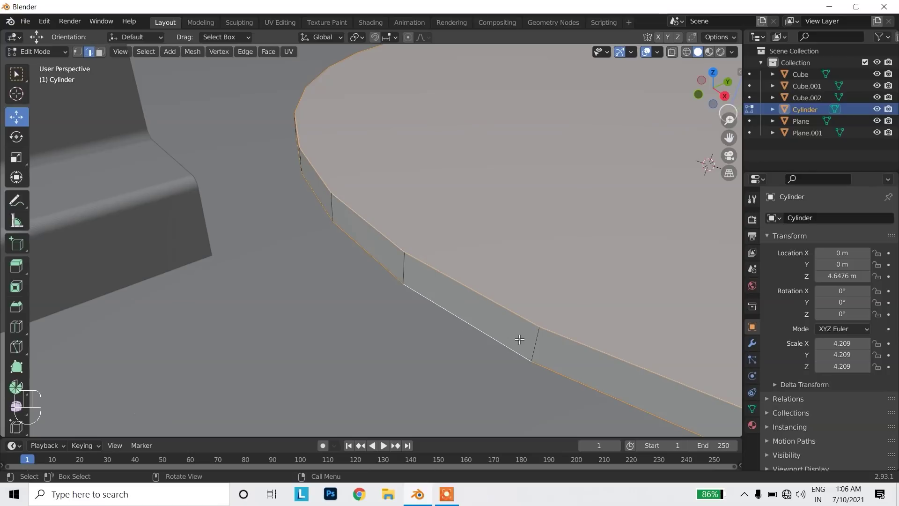
{"action": "key", "text": "ctrl+b"}
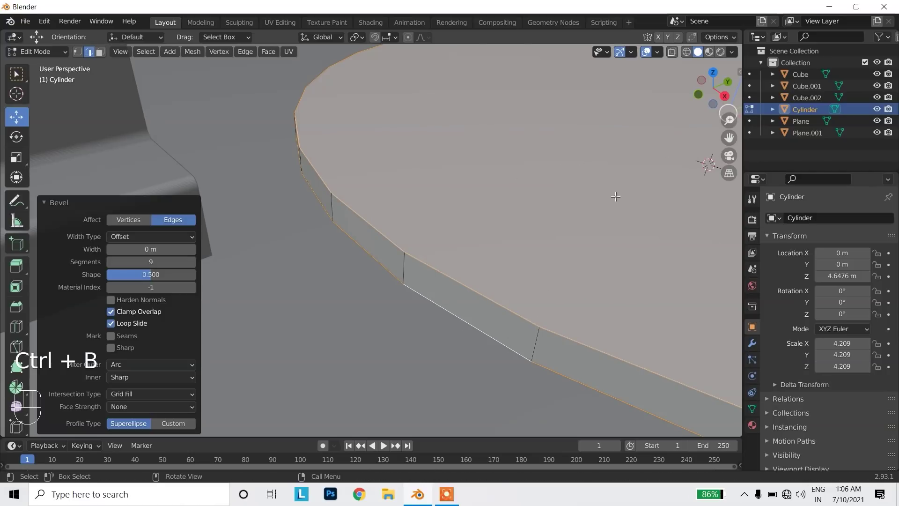
{"action": "key", "text": "ctrl+z"}
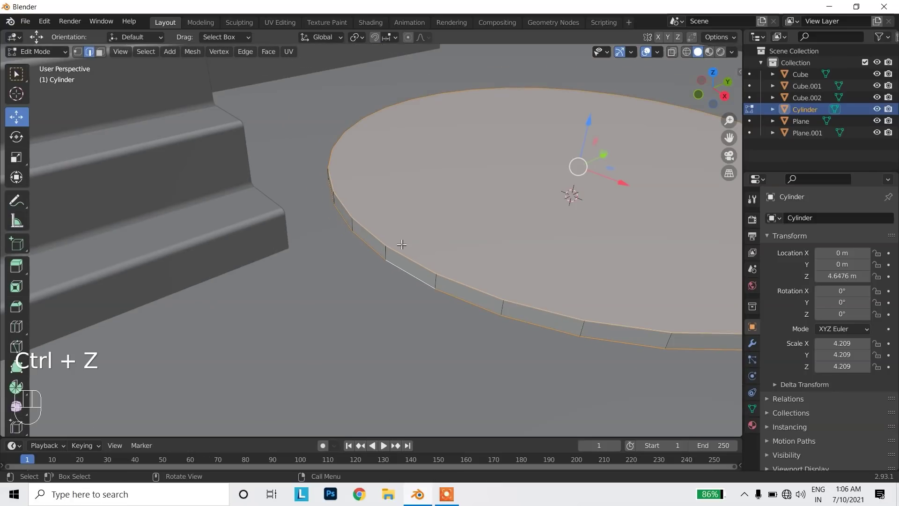
Bevel both rim loops into narrow 9-segment rounded strips
{"action": "left_click_drag", "start_coordinate": [649, 238], "coordinate": [572, 258]}
{"action": "key", "text": "ctrl+b"}
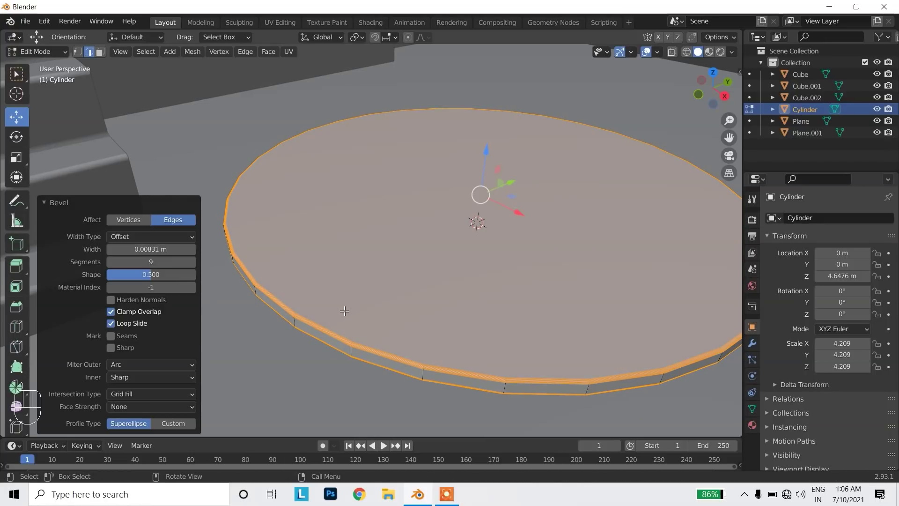
{"action": "key", "text": "Tab"}
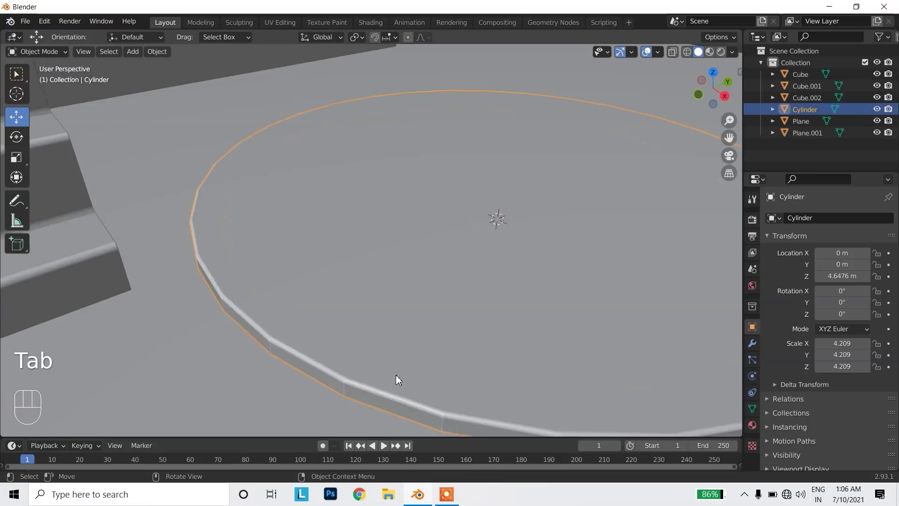
Add a Subdivision Surface modifier at viewport level 2 and shade the platform smooth
{"action": "left_click_drag", "start_coordinate": [388, 208], "coordinate": [342, 210]}
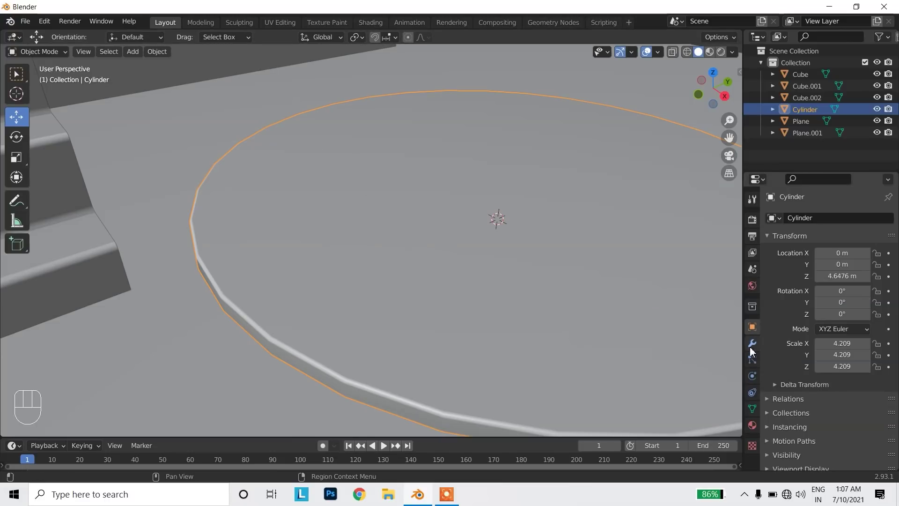
{"action": "left_click", "coordinate": [753, 349]}
{"action": "left_click_drag", "start_coordinate": [816, 223], "coordinate": [677, 432]}
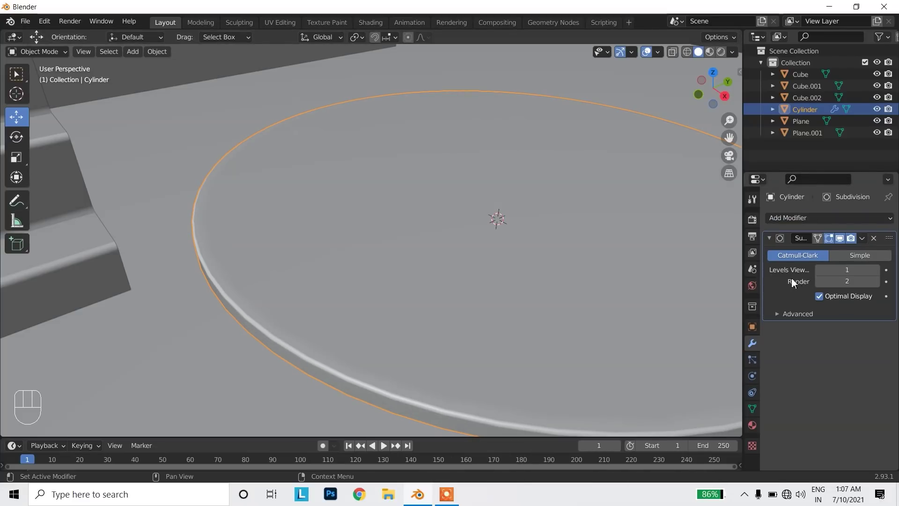
{"action": "left_click", "coordinate": [881, 276]}
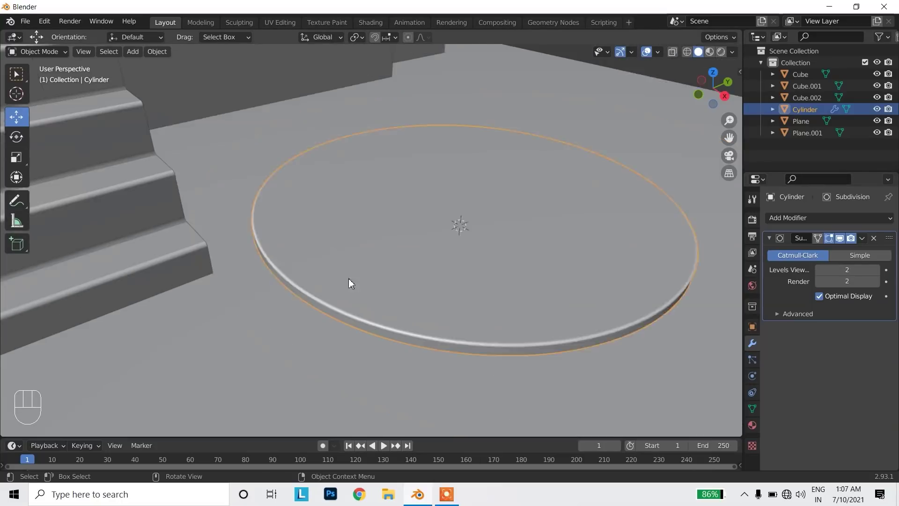
{"action": "left_click", "coordinate": [631, 83]}
{"action": "left_click", "coordinate": [537, 222]}
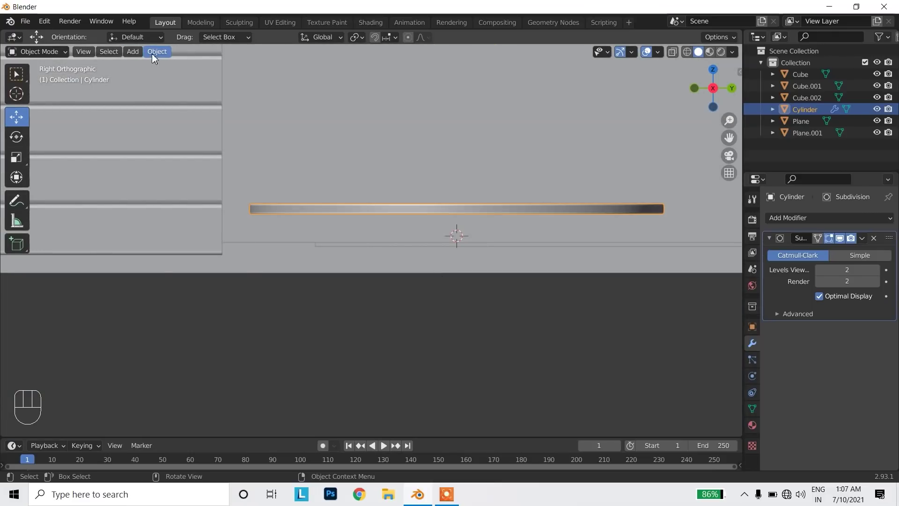
From the side view, lower the platform to rest on the floor
{"action": "left_click_drag", "start_coordinate": [160, 55], "coordinate": [299, 93]}
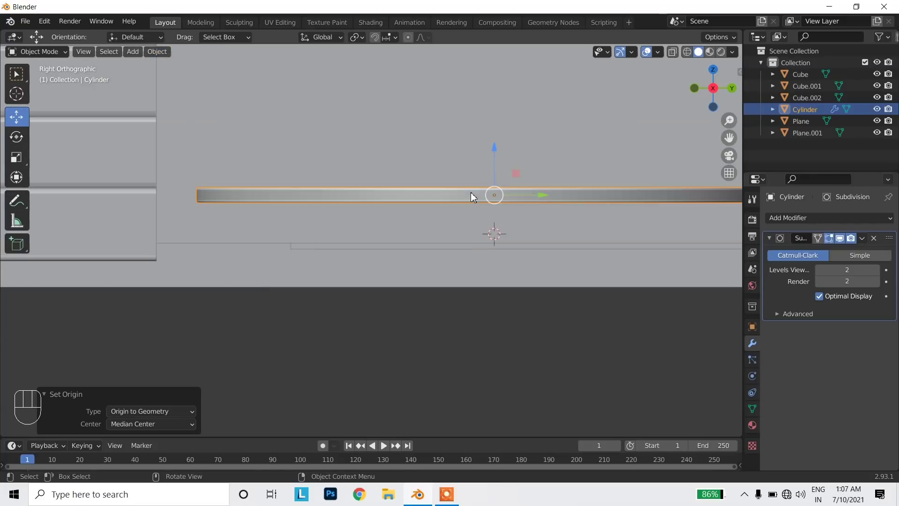
{"action": "left_click_drag", "start_coordinate": [516, 219], "coordinate": [450, 224]}
{"action": "left_click_drag", "start_coordinate": [431, 151], "coordinate": [438, 211]}
Copy-paste the platform and raise the duplicate Cylinder.001 above the original
{"action": "key", "text": "ctrl+c"}
{"action": "key", "text": "ctrl+v"}
{"action": "left_click_drag", "start_coordinate": [429, 202], "coordinate": [429, 224]}
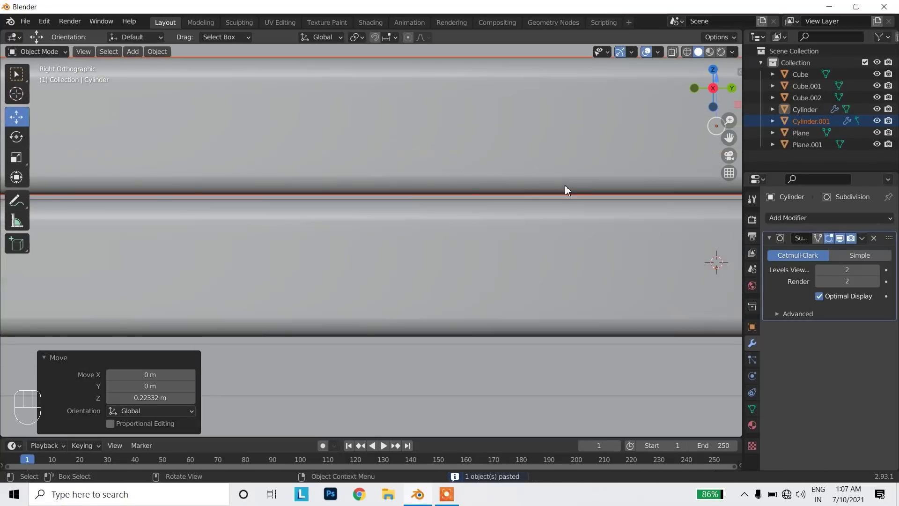
{"action": "left_click_drag", "start_coordinate": [581, 191], "coordinate": [505, 181]}
{"action": "left_click_drag", "start_coordinate": [496, 151], "coordinate": [496, 160]}
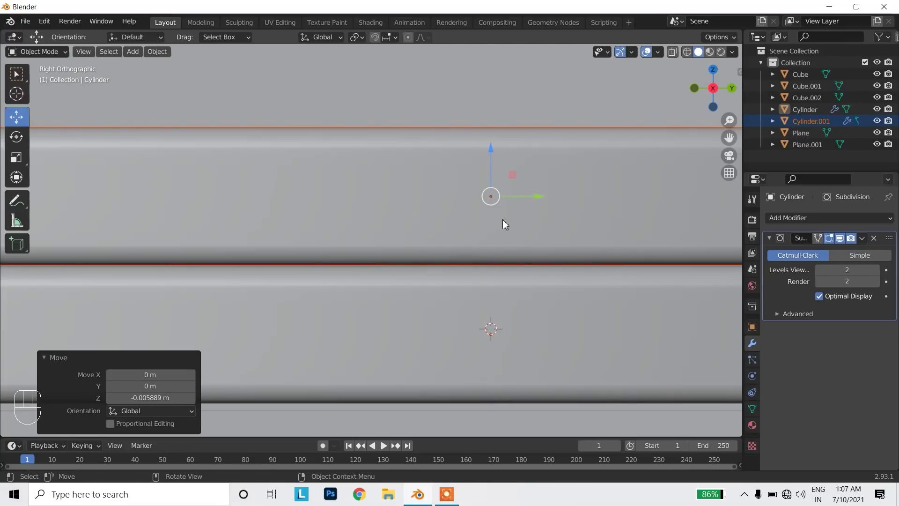
{"action": "left_click_drag", "start_coordinate": [454, 241], "coordinate": [497, 265]}
Scale the duplicate down in Top view into a smaller concentric disc and check the stack from the side
{"action": "left_click_drag", "start_coordinate": [394, 299], "coordinate": [412, 306]}
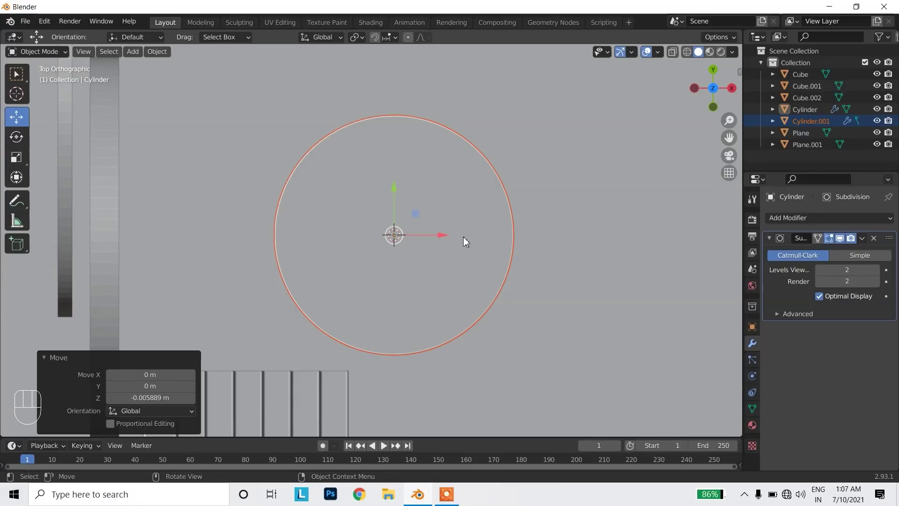
{"action": "key", "text": "space"}
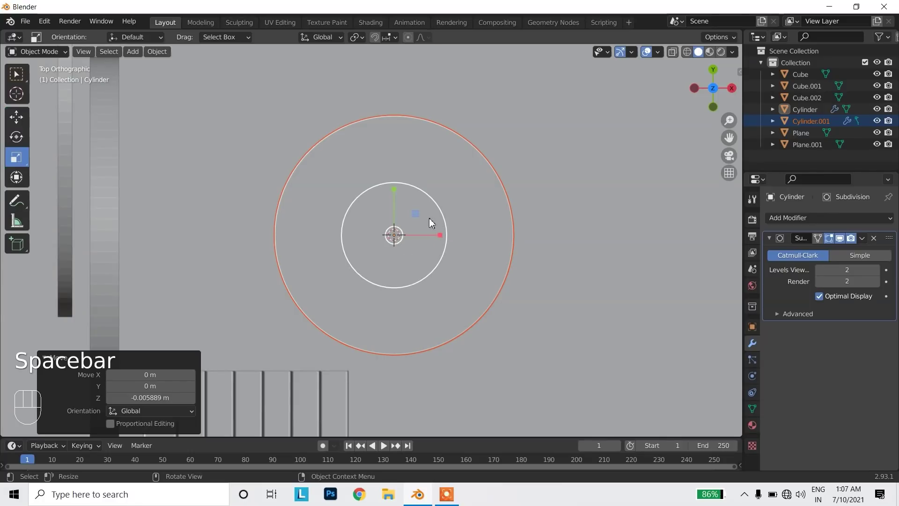
{"action": "left_click_drag", "start_coordinate": [419, 216], "coordinate": [415, 227]}
{"action": "left_click_drag", "start_coordinate": [491, 283], "coordinate": [503, 178]}
{"action": "left_click", "coordinate": [600, 100]}
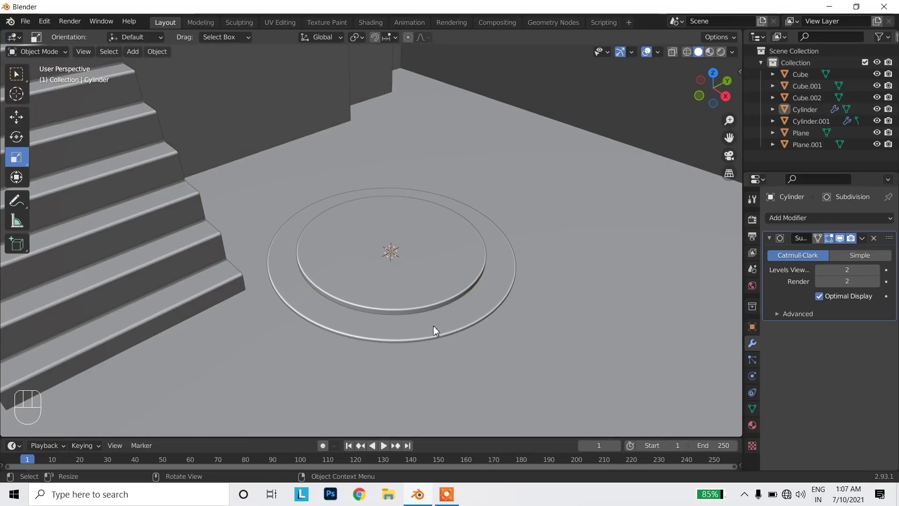
{"action": "left_click", "coordinate": [724, 99]}
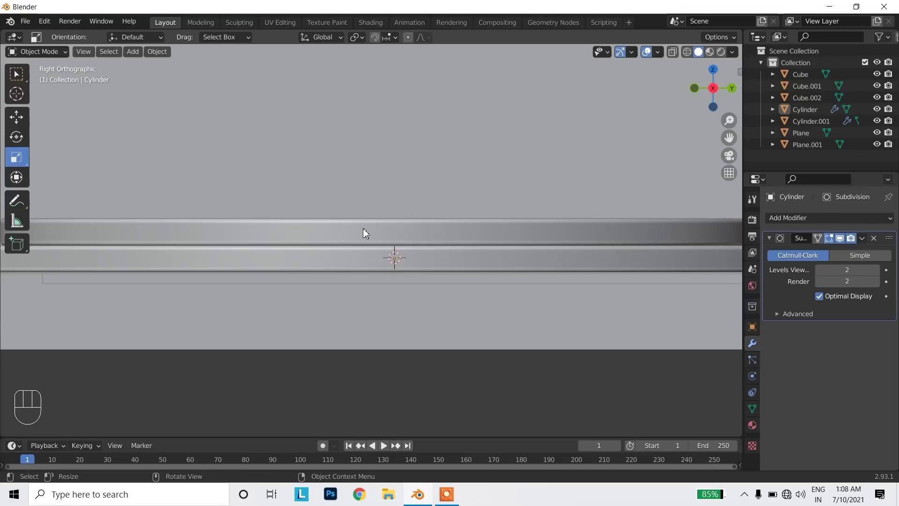
{"action": "left_click_drag", "start_coordinate": [402, 286], "coordinate": [422, 309]}
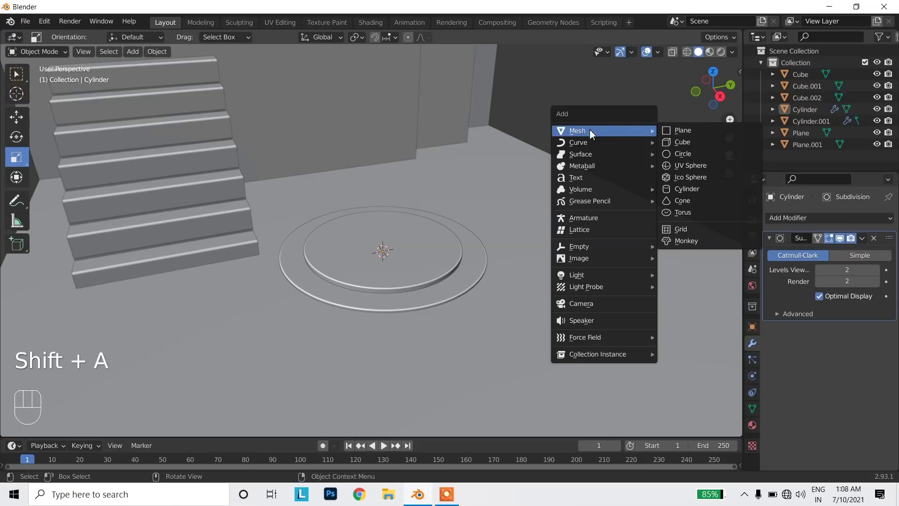
Add a cylinder, shrink it to a narrow shaft and lift it onto the top platform
{"action": "key", "text": "shift+a"}
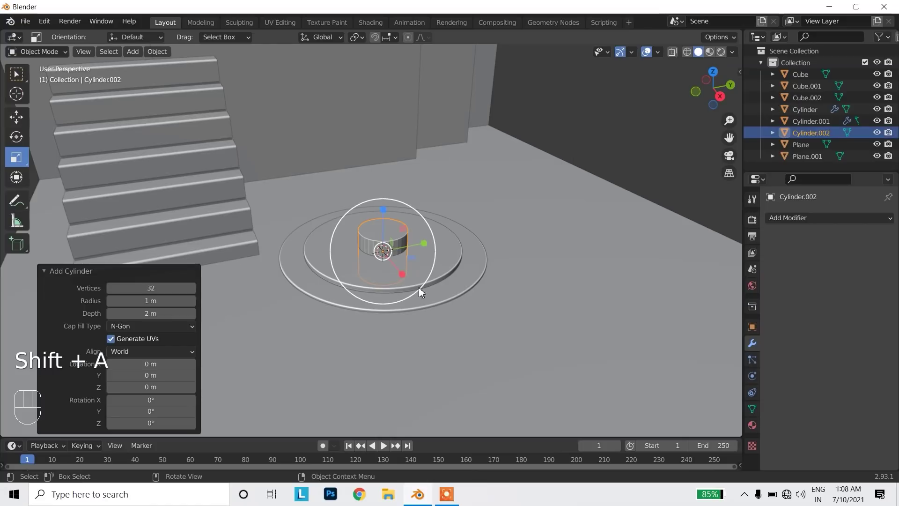
{"action": "key", "text": "space"}
{"action": "left_click_drag", "start_coordinate": [386, 215], "coordinate": [397, 166]}
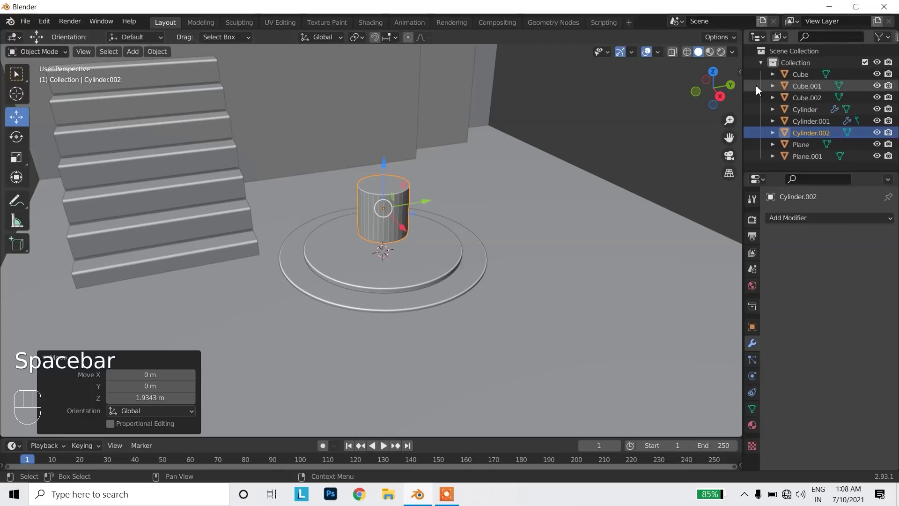
{"action": "left_click_drag", "start_coordinate": [443, 180], "coordinate": [445, 215]}
Select the cylinder's top vertices in side view and pull them upward
{"action": "key", "text": "Tab"}
{"action": "key", "text": "1"}
{"action": "left_click_drag", "start_coordinate": [409, 252], "coordinate": [433, 255]}
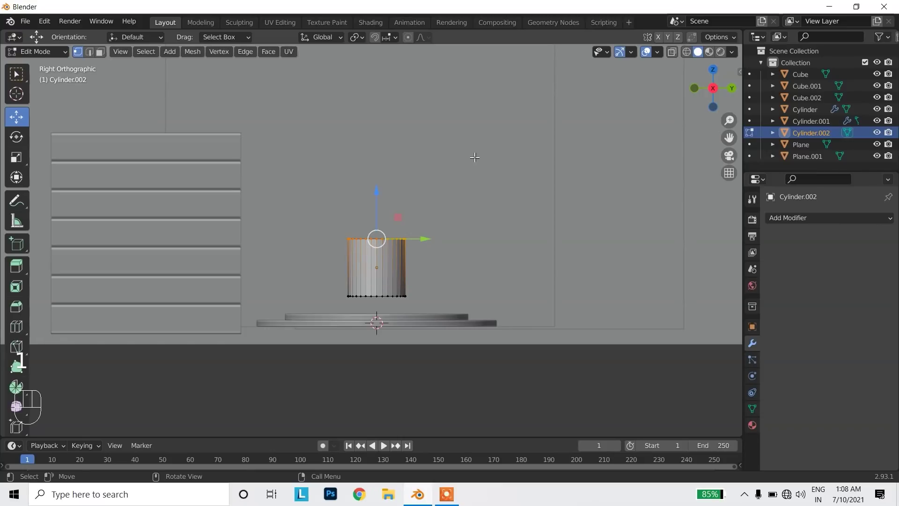
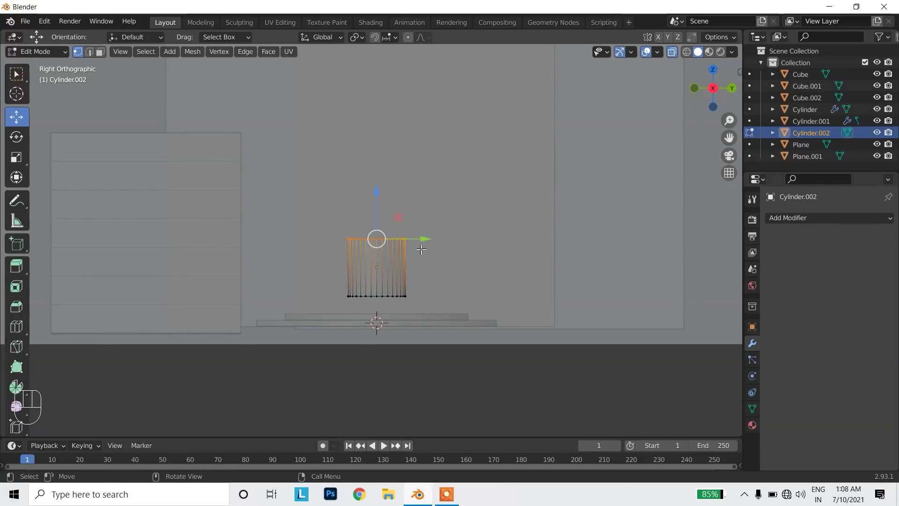
{"action": "left_click_drag", "start_coordinate": [389, 139], "coordinate": [393, 78]}
{"action": "left_click_drag", "start_coordinate": [447, 149], "coordinate": [448, 171]}
{"action": "left_click_drag", "start_coordinate": [448, 171], "coordinate": [446, 210]}
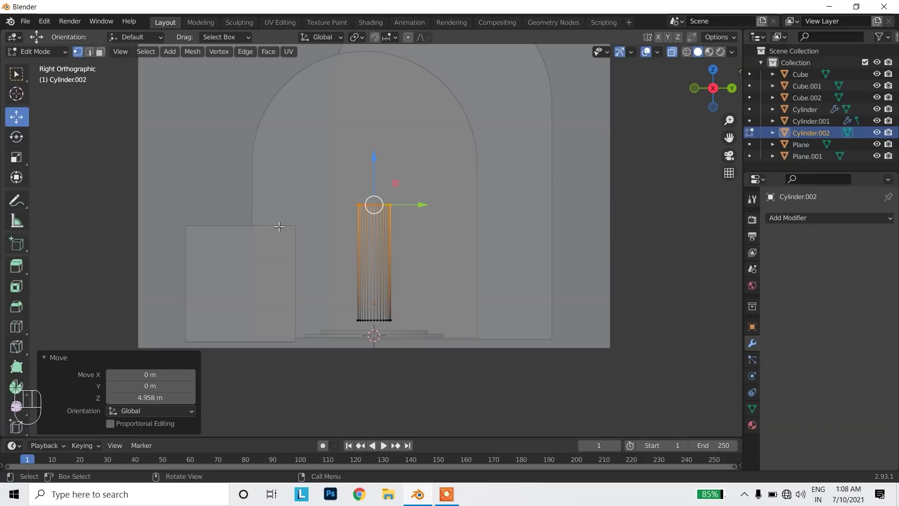
Stretch the column further up toward the arch height
{"action": "left_click_drag", "start_coordinate": [379, 150], "coordinate": [373, 321]}
{"action": "left_click_drag", "start_coordinate": [439, 315], "coordinate": [439, 305]}
{"action": "left_click_drag", "start_coordinate": [439, 304], "coordinate": [372, 289]}
{"action": "left_click_drag", "start_coordinate": [384, 282], "coordinate": [392, 288]}
{"action": "left_click", "coordinate": [415, 219]}
{"action": "left_click", "coordinate": [394, 181]}
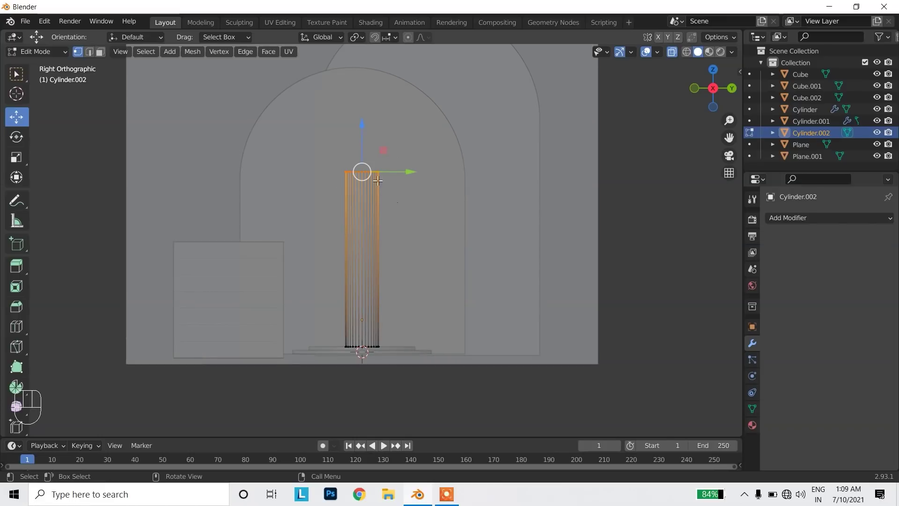
Back in Object Mode, shade the tall column smooth
{"action": "key", "text": "Tab"}
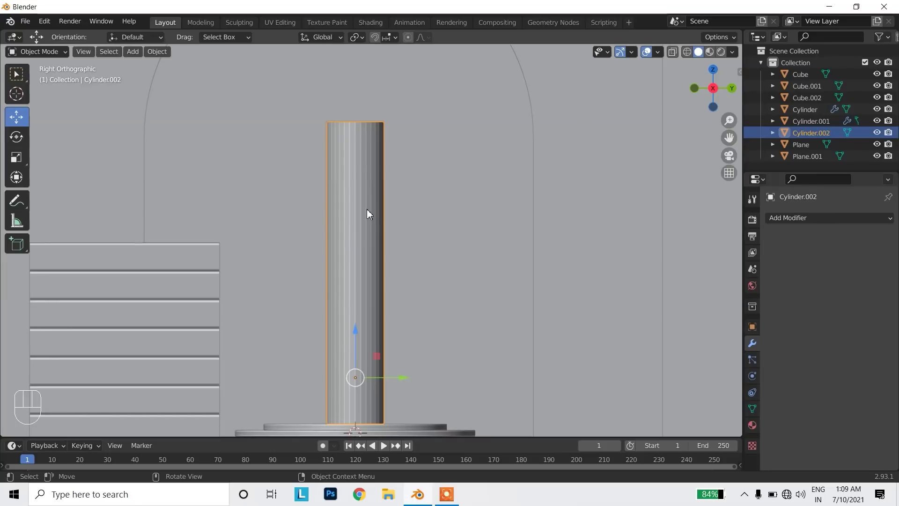
{"action": "left_click_drag", "start_coordinate": [399, 262], "coordinate": [432, 295]}
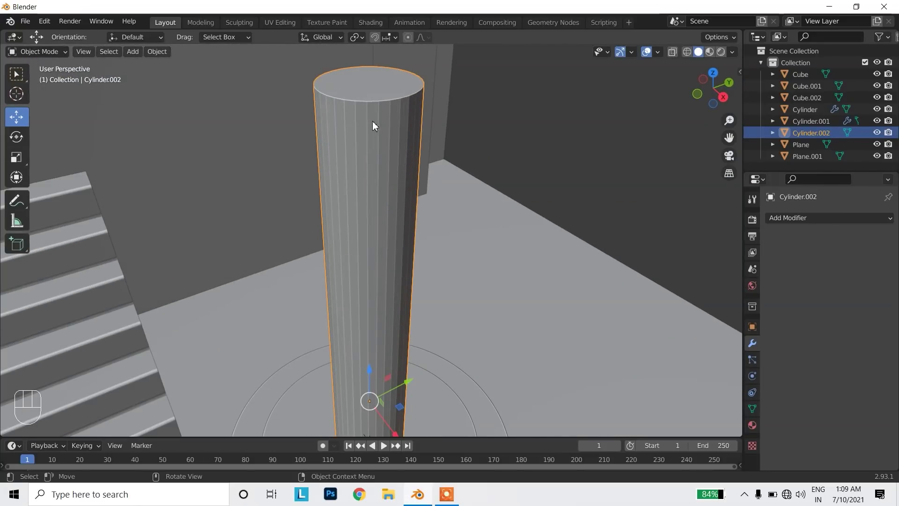
{"action": "left_click_drag", "start_coordinate": [376, 125], "coordinate": [342, 130]}
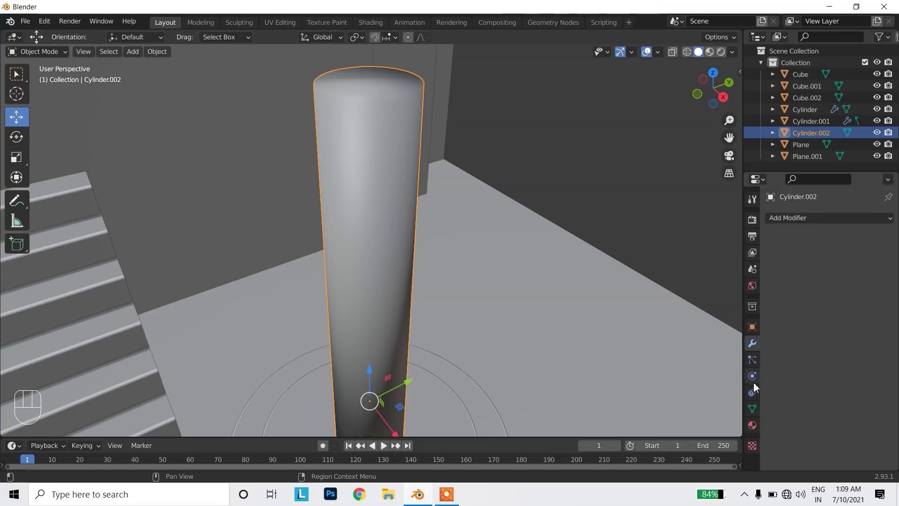
Enable Auto Smooth at 30° in the mesh normals settings and view the column from the right
{"action": "left_click", "coordinate": [756, 412]}
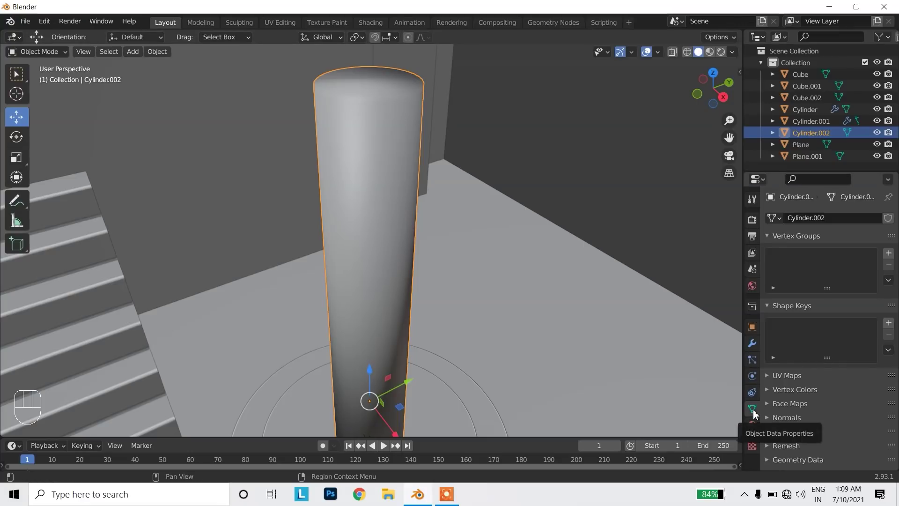
{"action": "left_click", "coordinate": [773, 422]}
{"action": "left_click", "coordinate": [821, 439]}
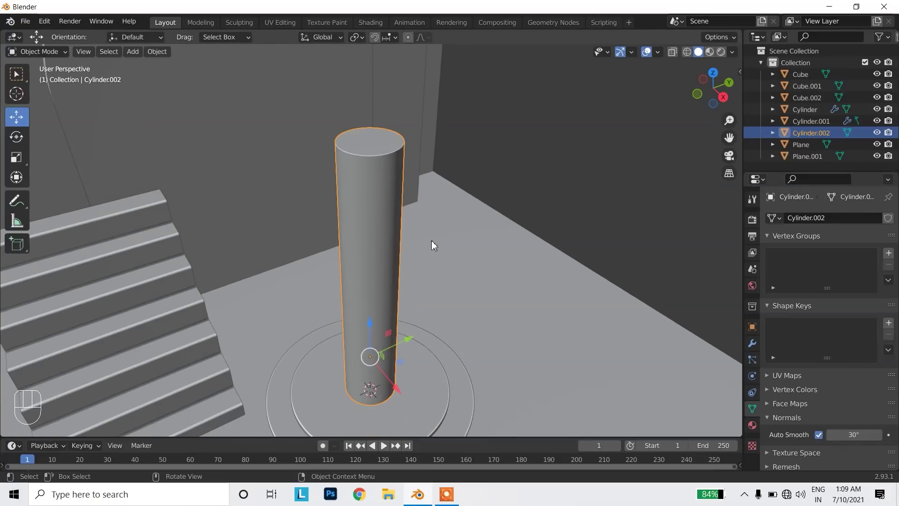
{"action": "left_click_drag", "start_coordinate": [414, 243], "coordinate": [389, 212]}
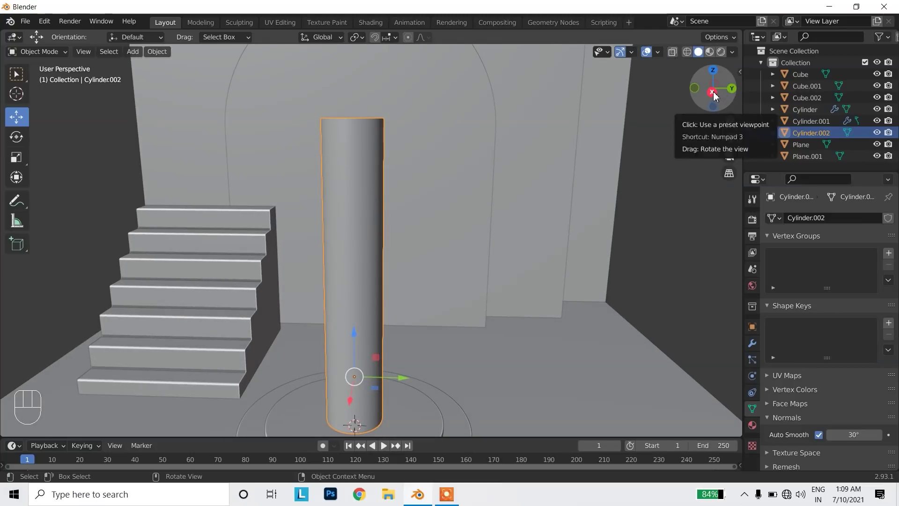
{"action": "middle_click", "coordinate": [466, 238]}
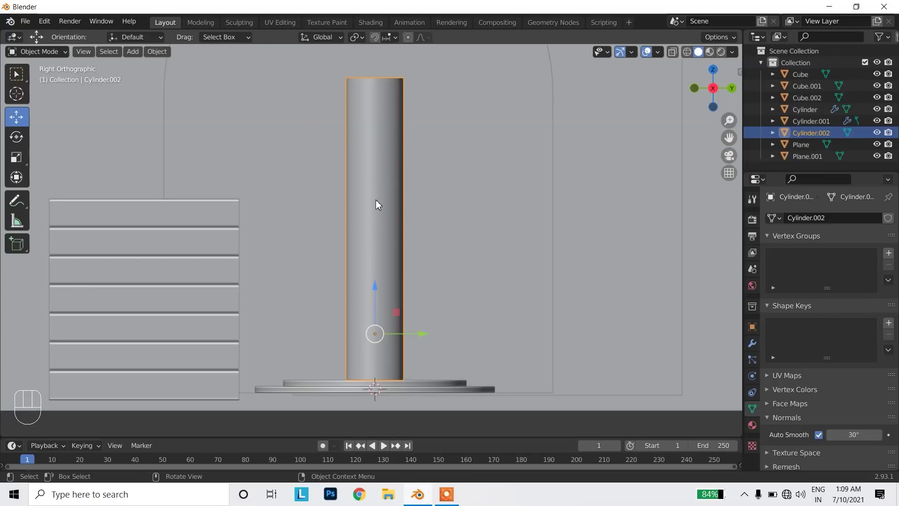
Loop-cut several horizontal edge loops along the column with X-ray enabled
{"action": "key", "text": "ctrl+r"}
{"action": "key", "text": "Tab"}
{"action": "key", "text": "ctrl+r"}
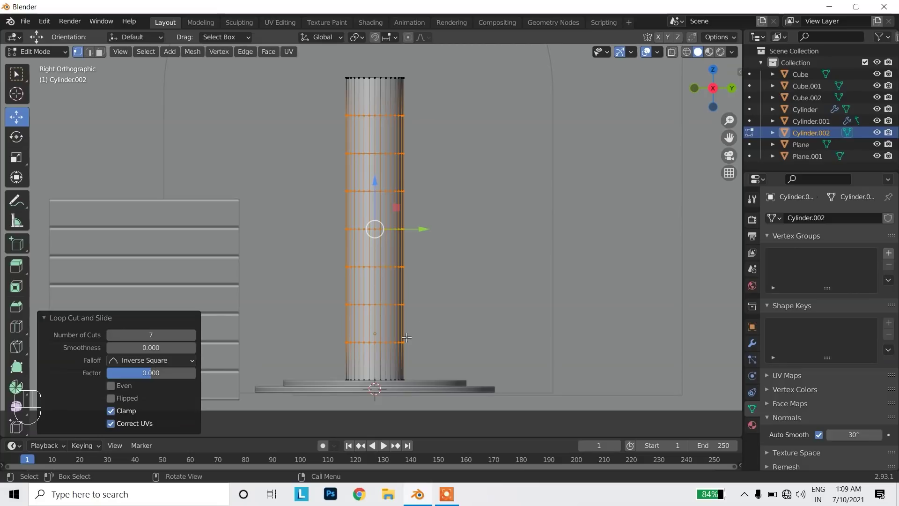
{"action": "left_click_drag", "start_coordinate": [398, 353], "coordinate": [610, 236]}
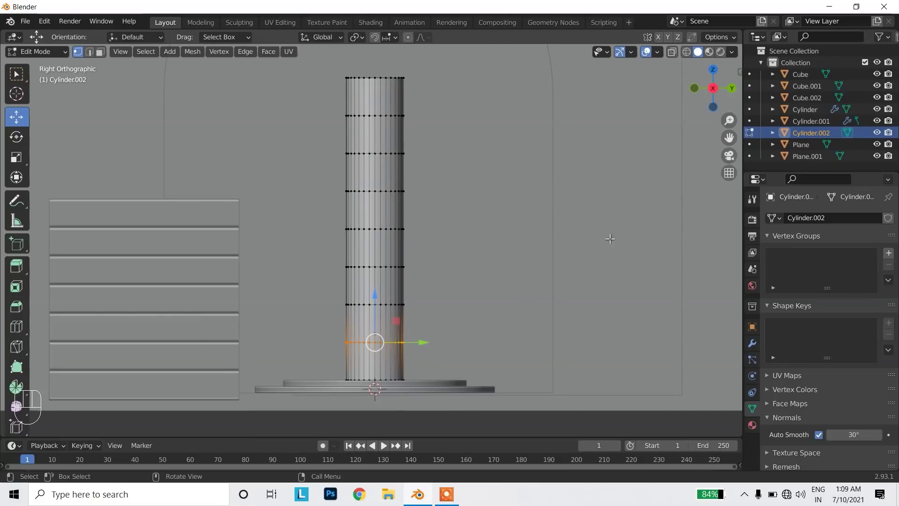
{"action": "left_click", "coordinate": [678, 57]}
{"action": "left_click", "coordinate": [424, 363]}
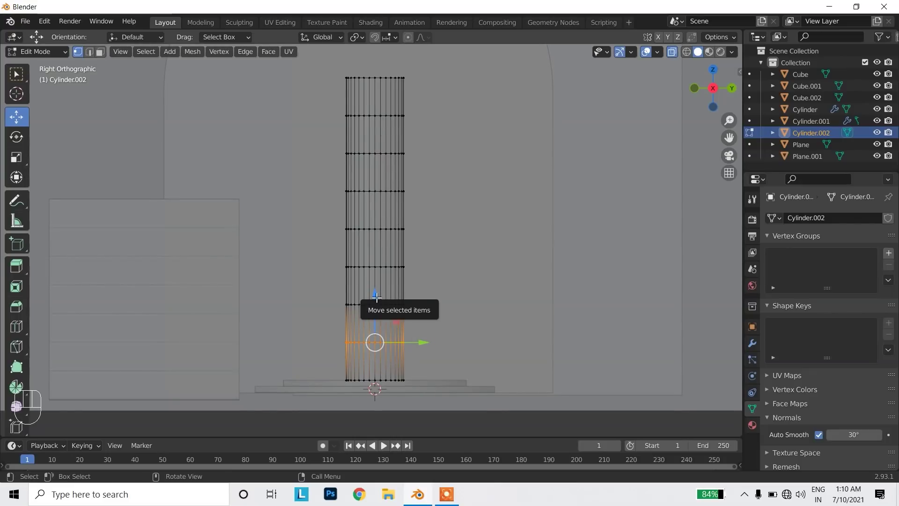
Move the lower loops down into narrow bands near the column's base
{"action": "left_click_drag", "start_coordinate": [377, 297], "coordinate": [369, 308]}
{"action": "left_click_drag", "start_coordinate": [356, 297], "coordinate": [392, 306]}
{"action": "left_click_drag", "start_coordinate": [378, 262], "coordinate": [374, 288]}
{"action": "left_click_drag", "start_coordinate": [430, 275], "coordinate": [406, 258]}
{"action": "left_click_drag", "start_coordinate": [378, 227], "coordinate": [397, 213]}
{"action": "left_click_drag", "start_coordinate": [376, 183], "coordinate": [378, 163]}
{"action": "left_click", "coordinate": [409, 189]}
{"action": "left_click_drag", "start_coordinate": [378, 145], "coordinate": [344, 137]}
Move the upper loops up into a narrow band near the column's top
{"action": "left_click", "coordinate": [421, 152]}
{"action": "left_click_drag", "start_coordinate": [381, 114], "coordinate": [382, 127]}
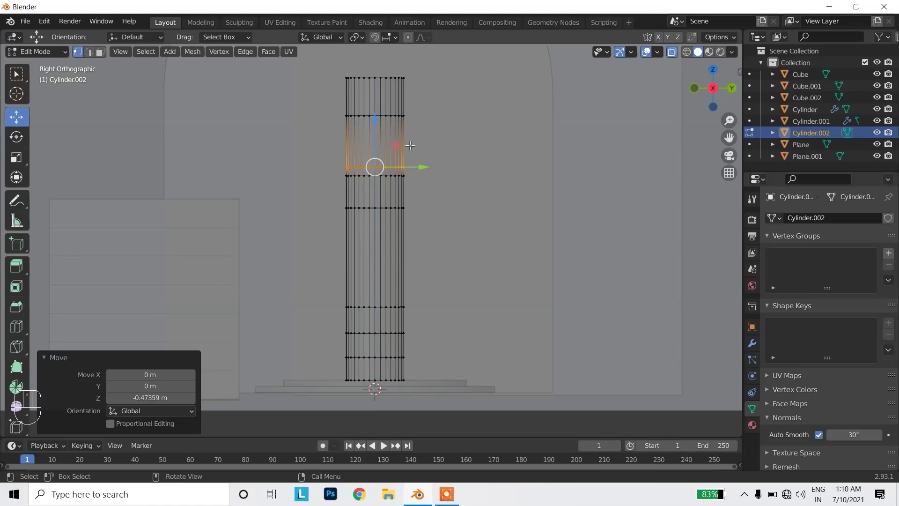
{"action": "left_click", "coordinate": [431, 116]}
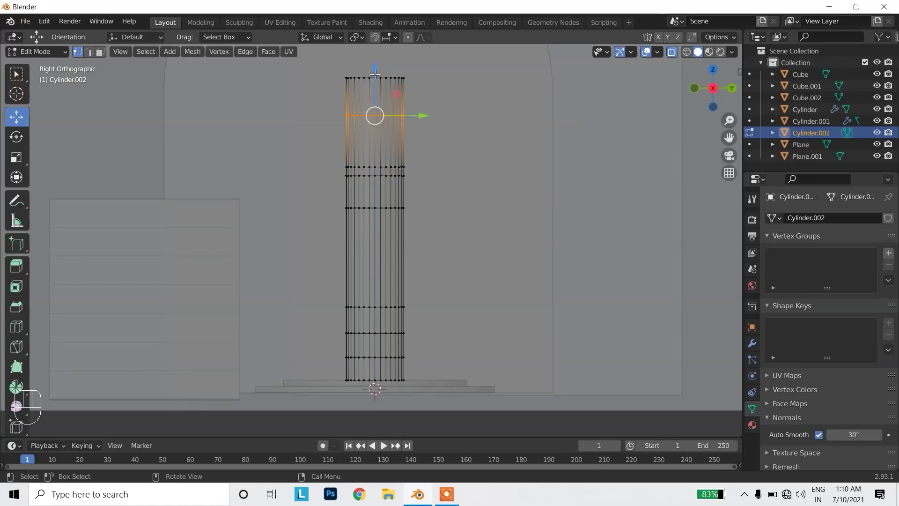
{"action": "left_click_drag", "start_coordinate": [377, 67], "coordinate": [377, 75]}
{"action": "left_click_drag", "start_coordinate": [403, 80], "coordinate": [438, 89]}
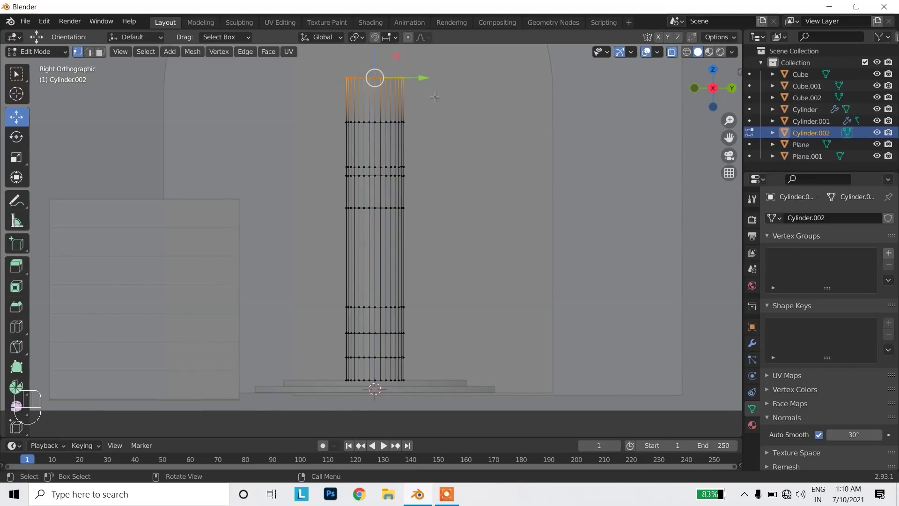
{"action": "left_click_drag", "start_coordinate": [435, 87], "coordinate": [431, 146]}
{"action": "left_click_drag", "start_coordinate": [379, 118], "coordinate": [382, 96]}
Edge-slide a top loop to pair with its neighbour and check the column in perspective
{"action": "key", "text": "ctrl+r"}
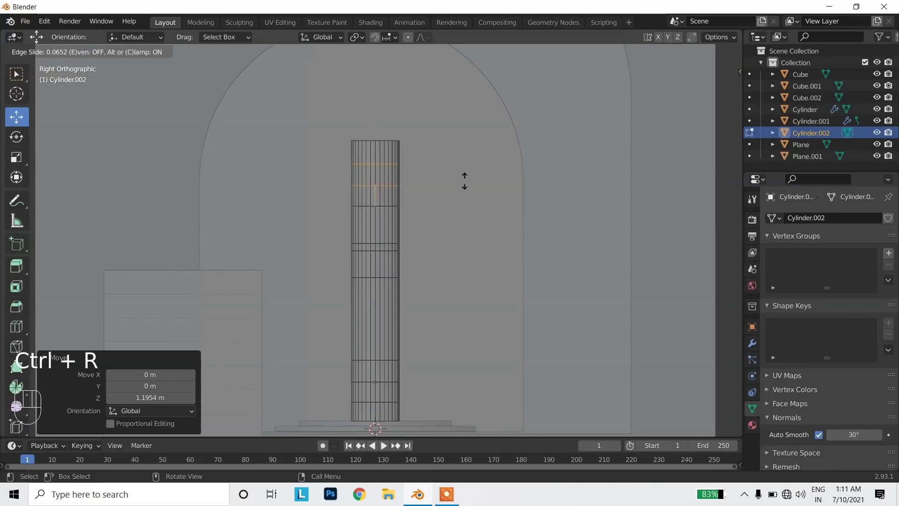
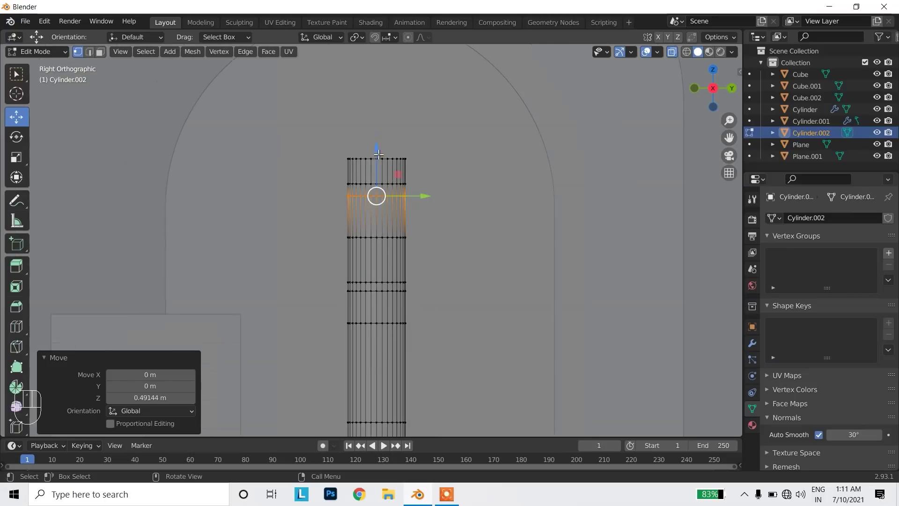
{"action": "left_click", "coordinate": [678, 60]}
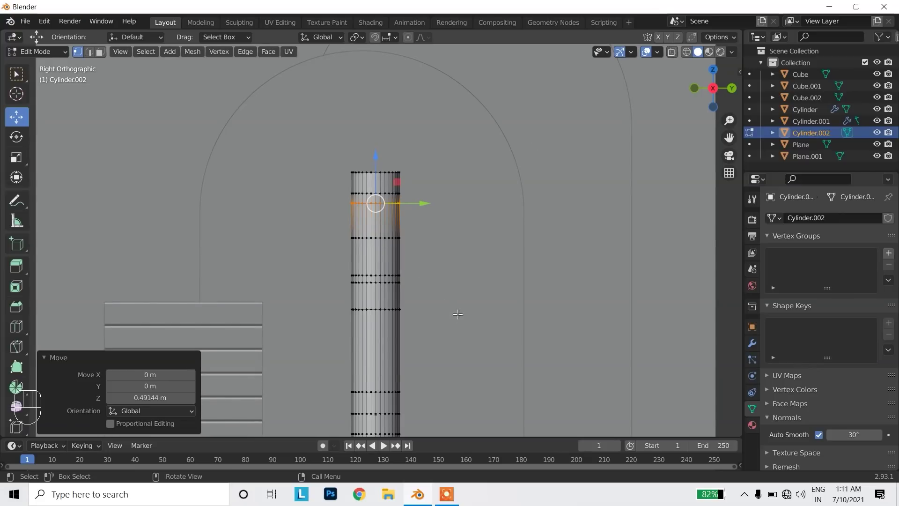
{"action": "left_click_drag", "start_coordinate": [455, 334], "coordinate": [522, 361]}
{"action": "middle_click", "coordinate": [471, 357]}
{"action": "left_click", "coordinate": [481, 361]}
{"action": "left_click_drag", "start_coordinate": [543, 329], "coordinate": [529, 268]}
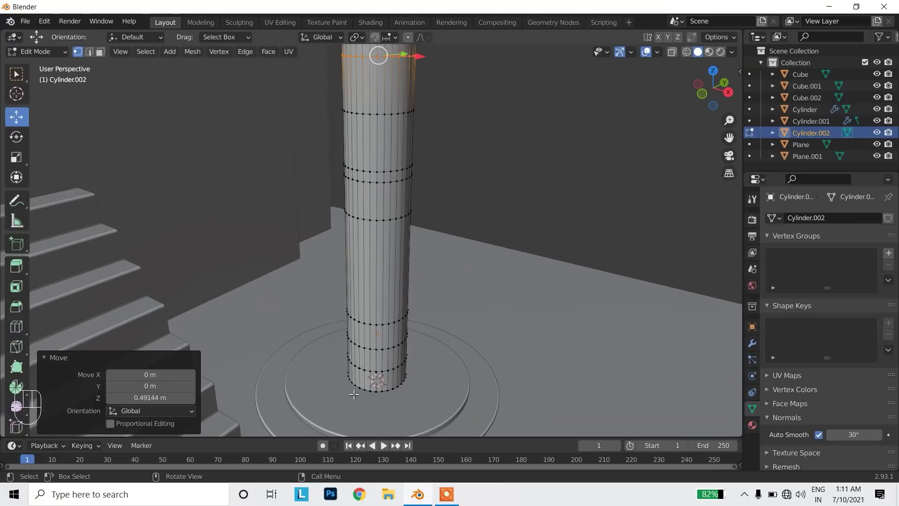
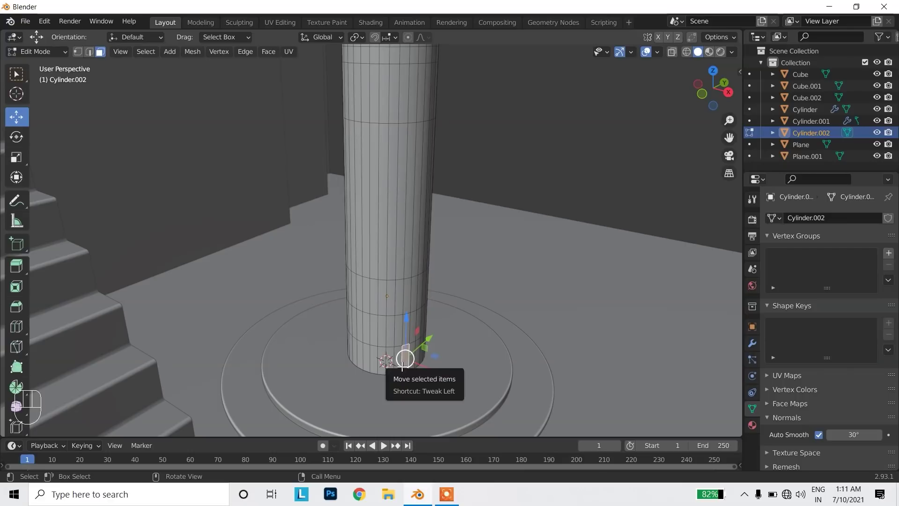
Extrude the bottom ring of faces along normals into a thicker collar
{"action": "key", "text": "space"}
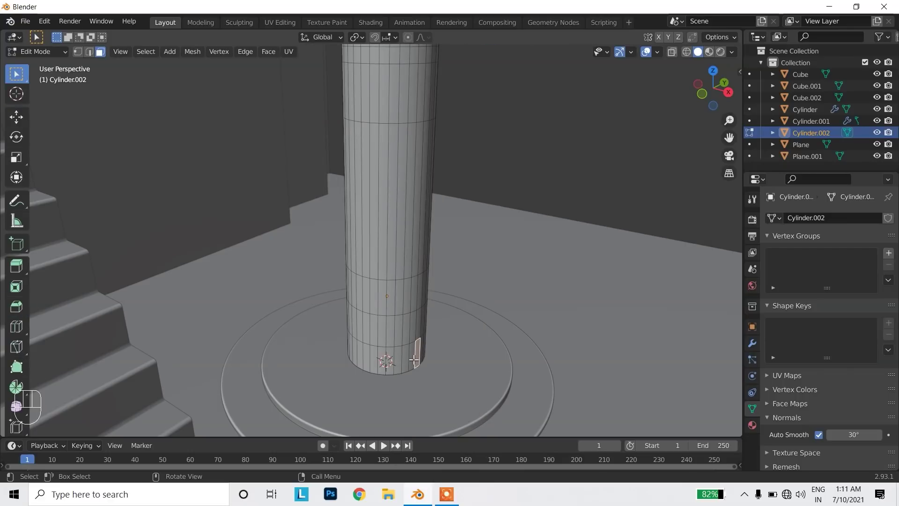
{"action": "left_click", "coordinate": [412, 356]}
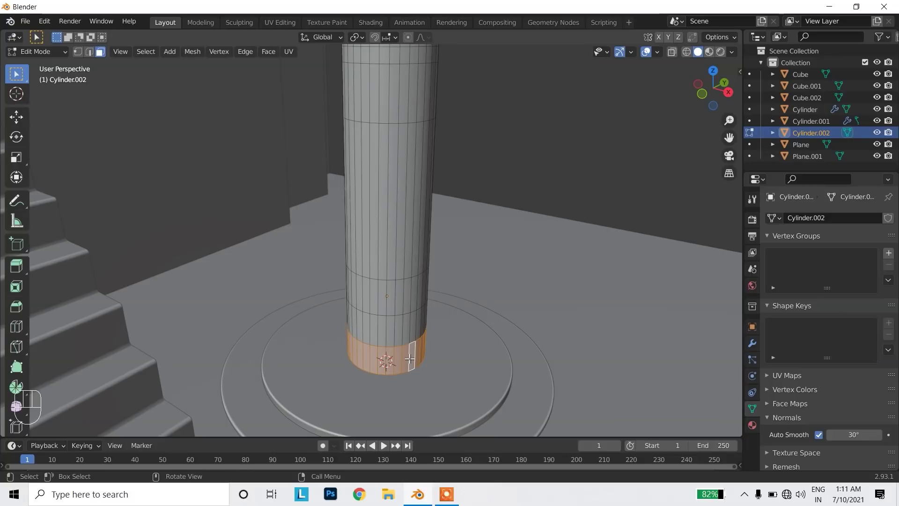
{"action": "left_click", "coordinate": [24, 273]}
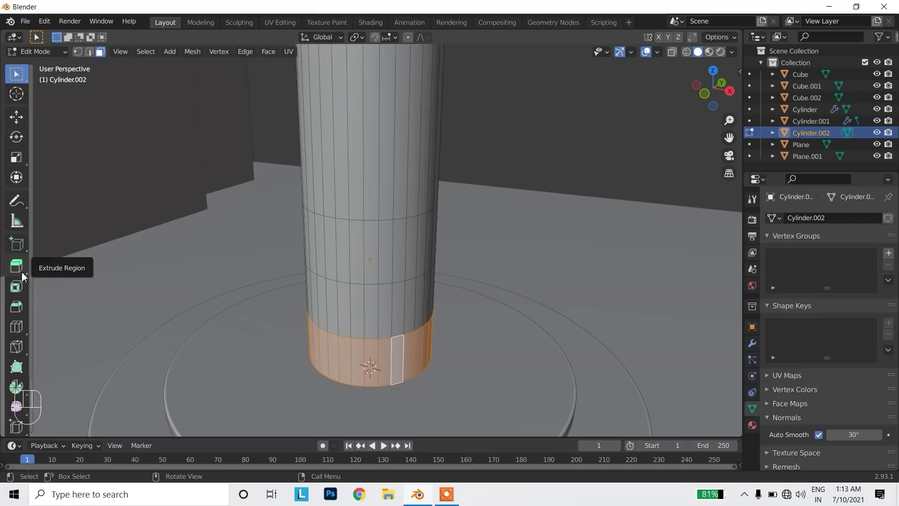
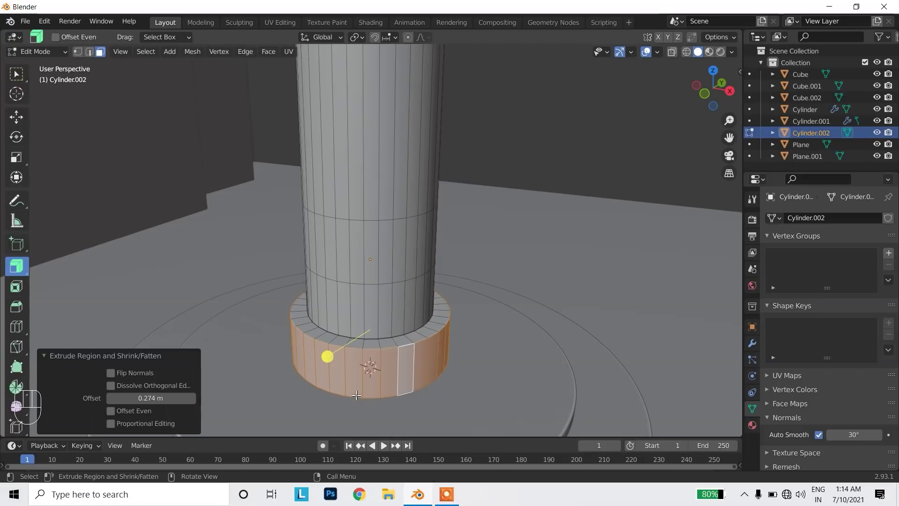
Scale the collar's bottom edge loop outward into a flared cone-like foot
{"action": "key", "text": "2"}
{"action": "left_click", "coordinate": [355, 395]}
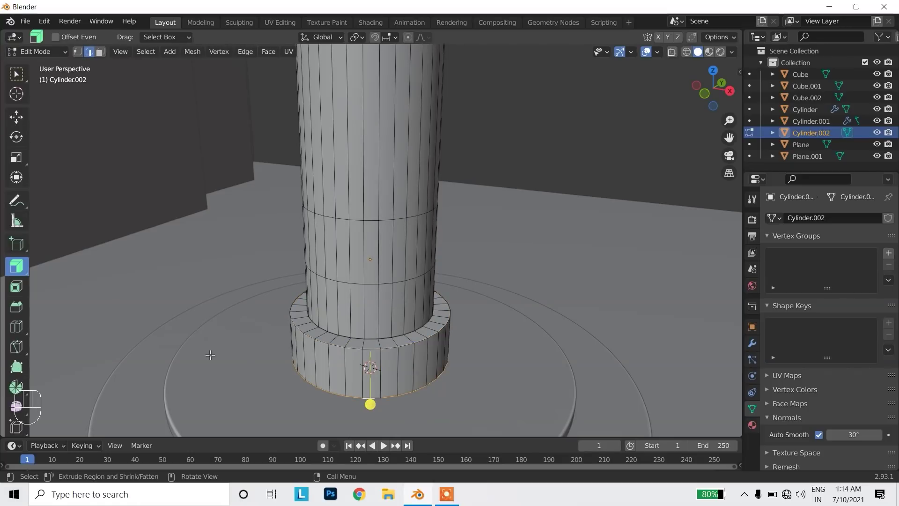
{"action": "left_click", "coordinate": [27, 82]}
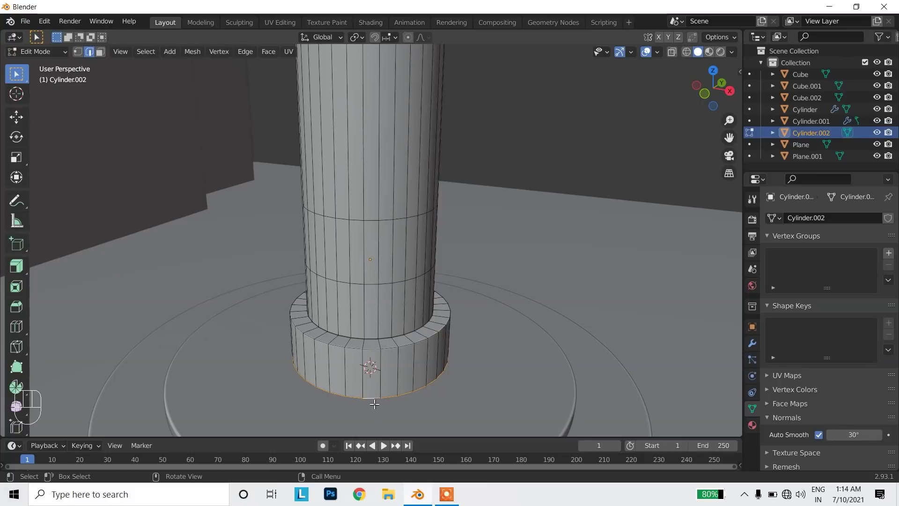
{"action": "key", "text": "s"}
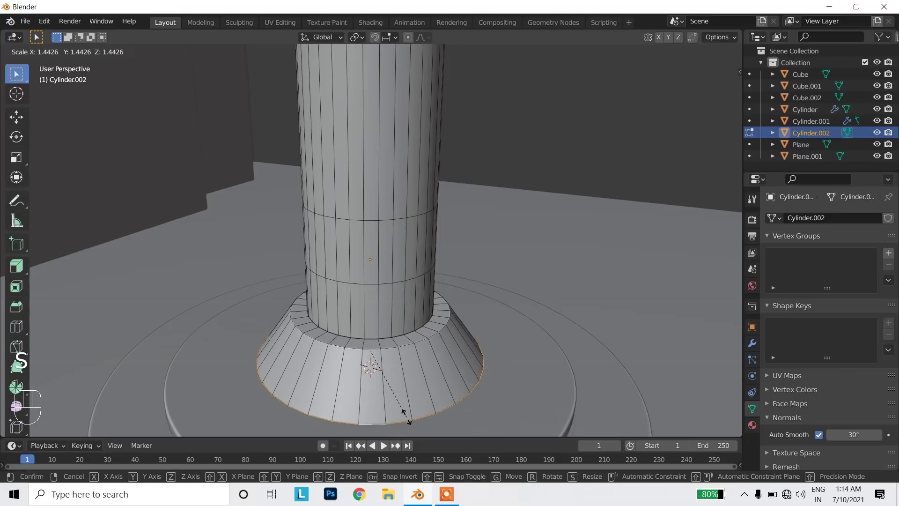
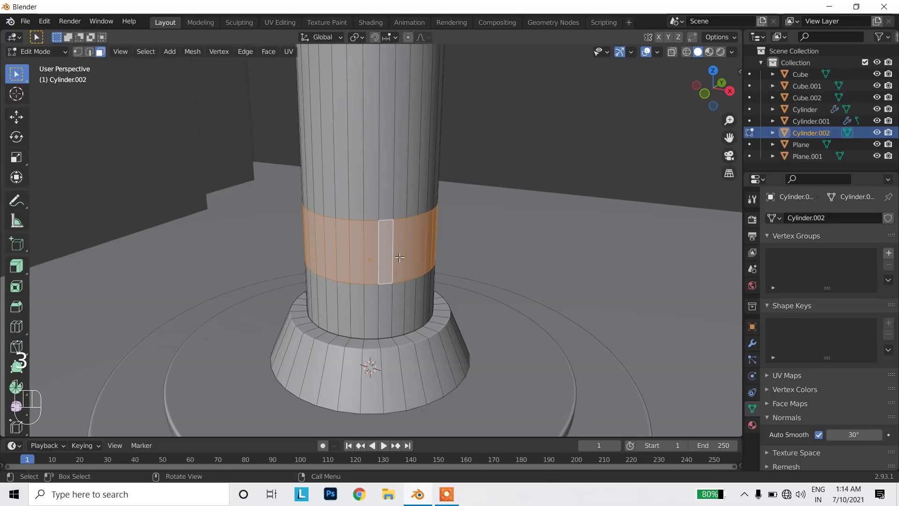
Extrude the band above the base outward into a ring and slightly flare its lower edge
{"action": "left_click_drag", "start_coordinate": [24, 272], "coordinate": [87, 319]}
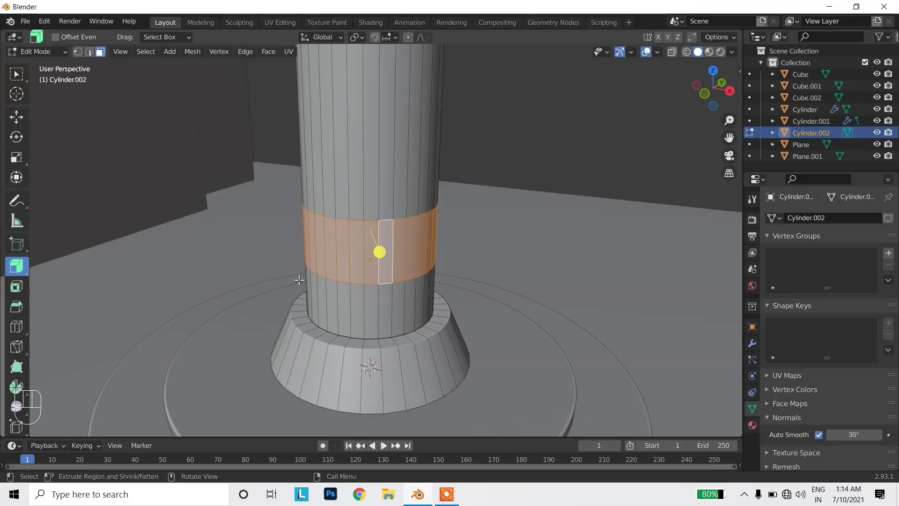
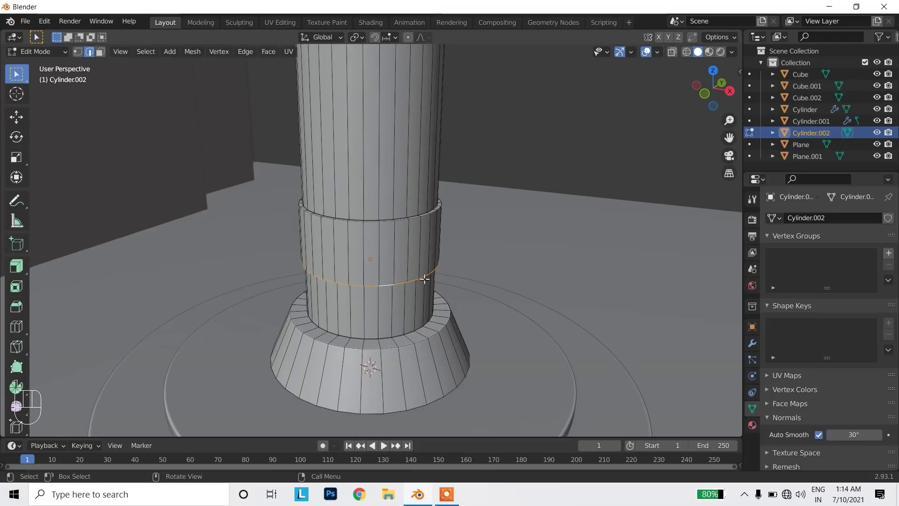
{"action": "key", "text": "s"}
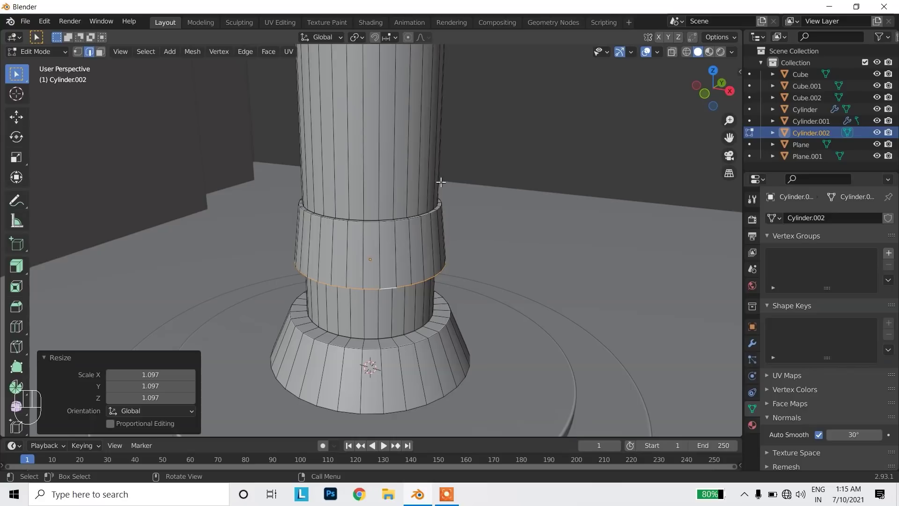
{"action": "left_click_drag", "start_coordinate": [466, 132], "coordinate": [426, 244]}
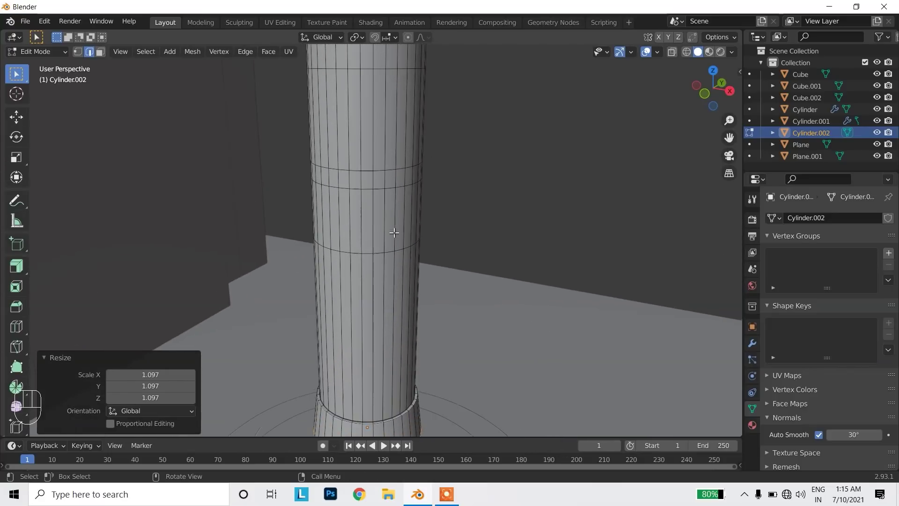
Select the full face ring higher on the column and ready Extrude Along Normals for the thicker band
{"action": "left_click", "coordinate": [378, 219]}
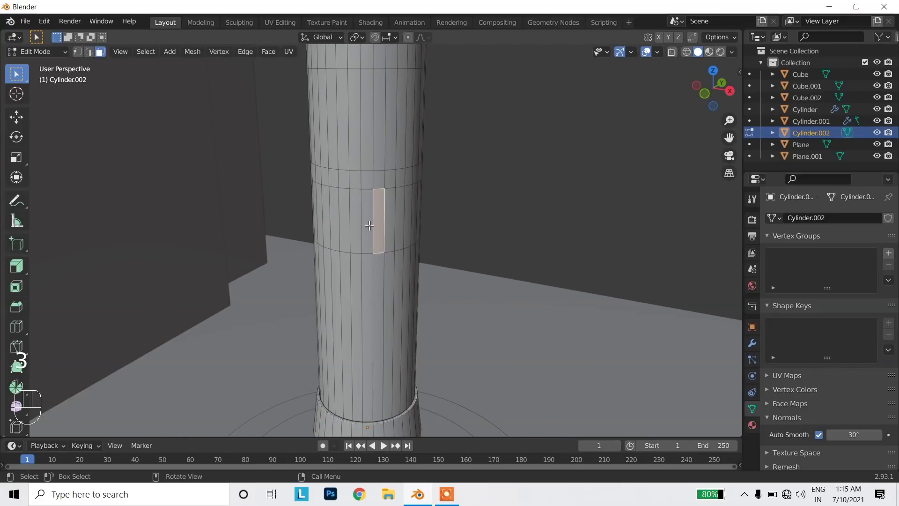
{"action": "left_click", "coordinate": [370, 222]}
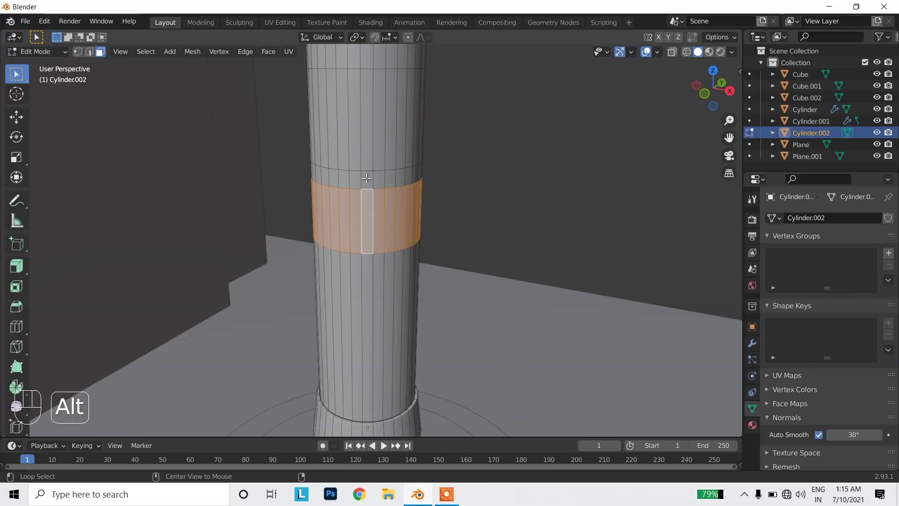
{"action": "left_click", "coordinate": [367, 206]}
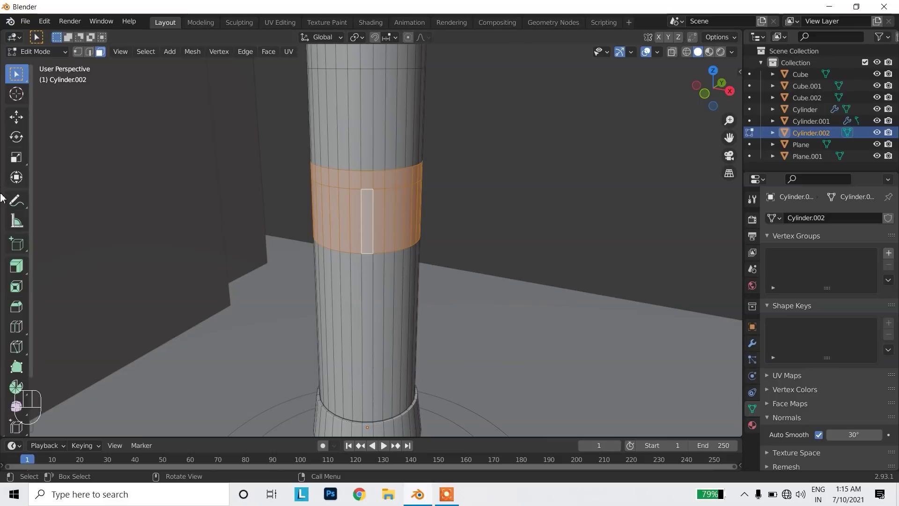